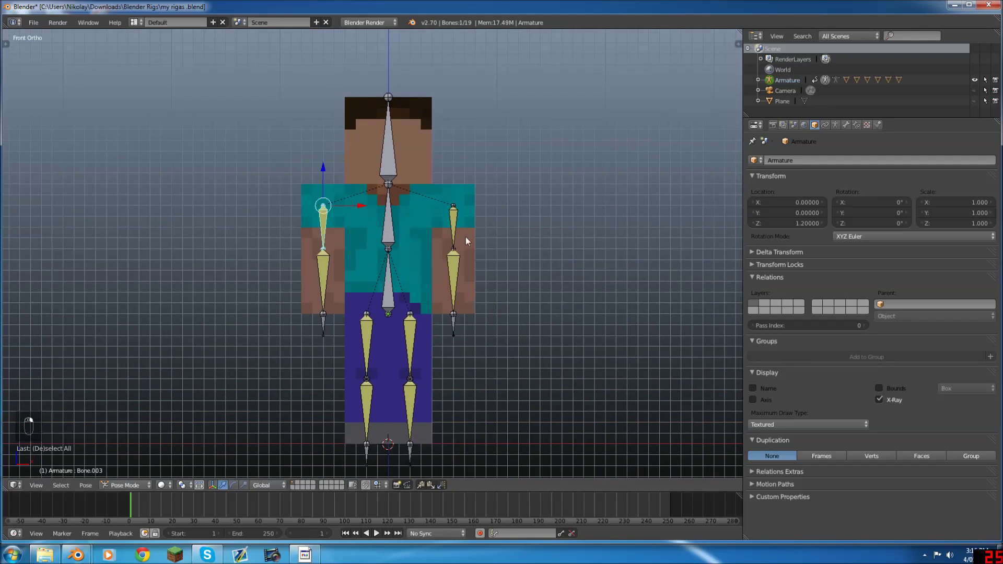
Rotate both upper-arm bones so Steve's arms tilt slightly out from his body
drag(474, 238, 417, 346)
key(r)
drag(474, 265, 389, 246)
key(r)
click(383, 311)
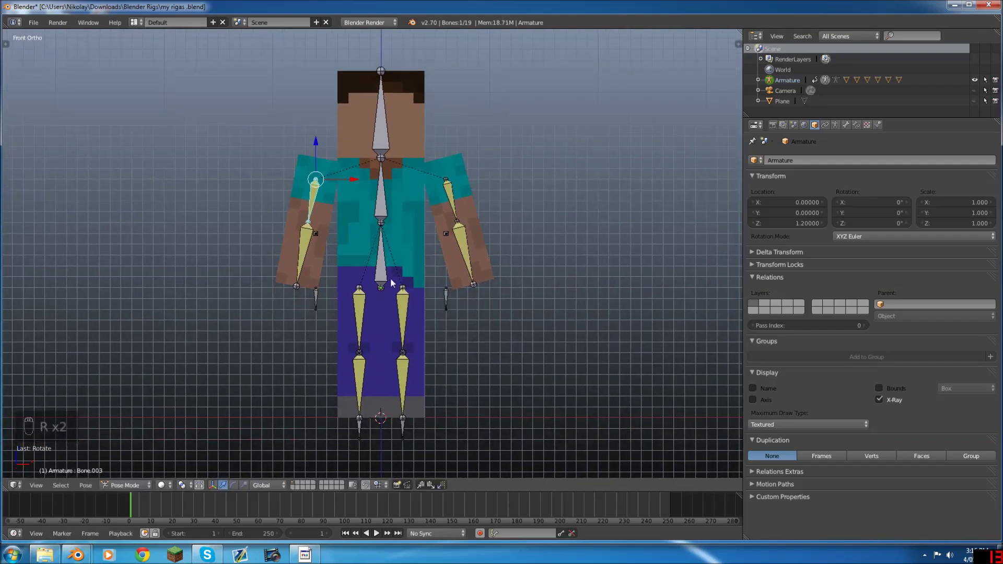
drag(379, 274, 377, 419)
drag(404, 427, 418, 422)
drag(419, 422, 447, 314)
middle_click(483, 294)
middle_click(546, 391)
At frame 1 keyframe location, rotation and scale on all 19 bones, then move to frame 12
key(a)
key(KP_1)
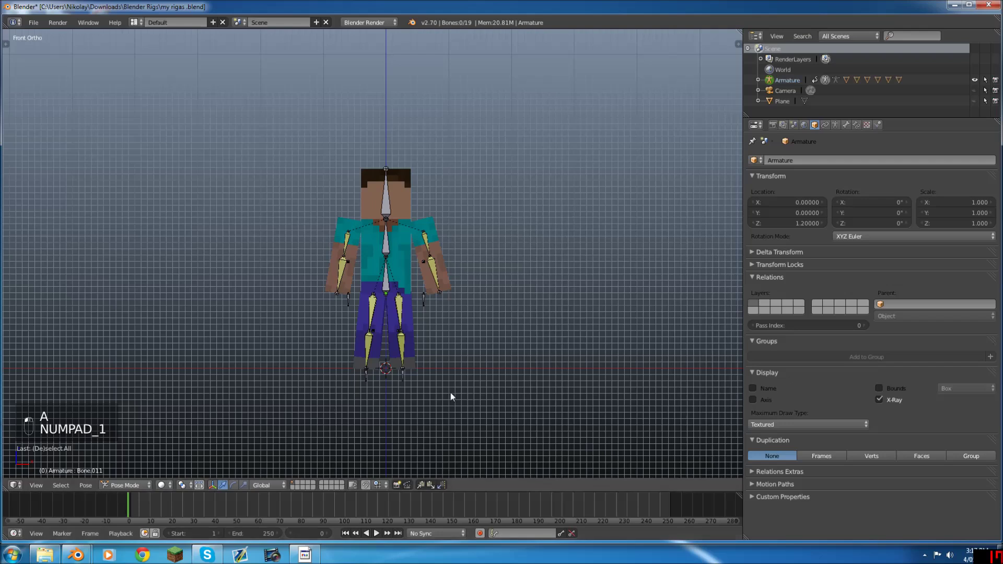
key(a)
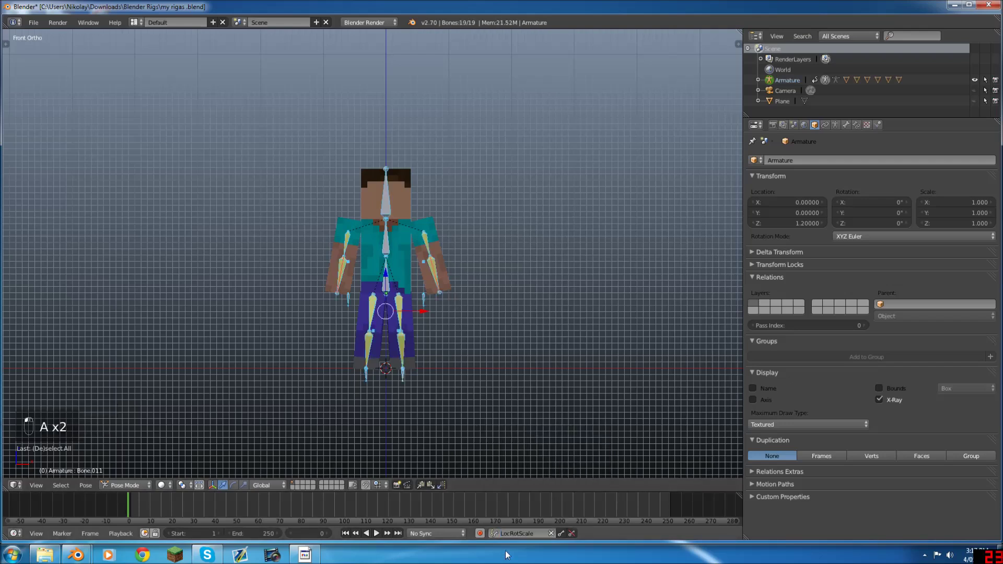
key(i)
drag(481, 531, 157, 510)
click(157, 510)
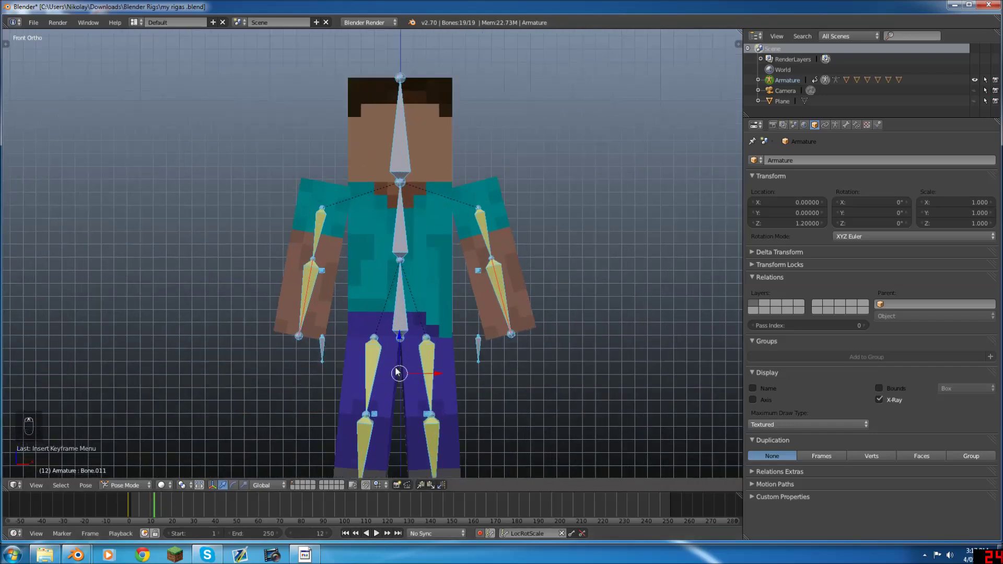
In Right Ortho view, swing one leg back from the hip and pose its lower leg
key(KP_3)
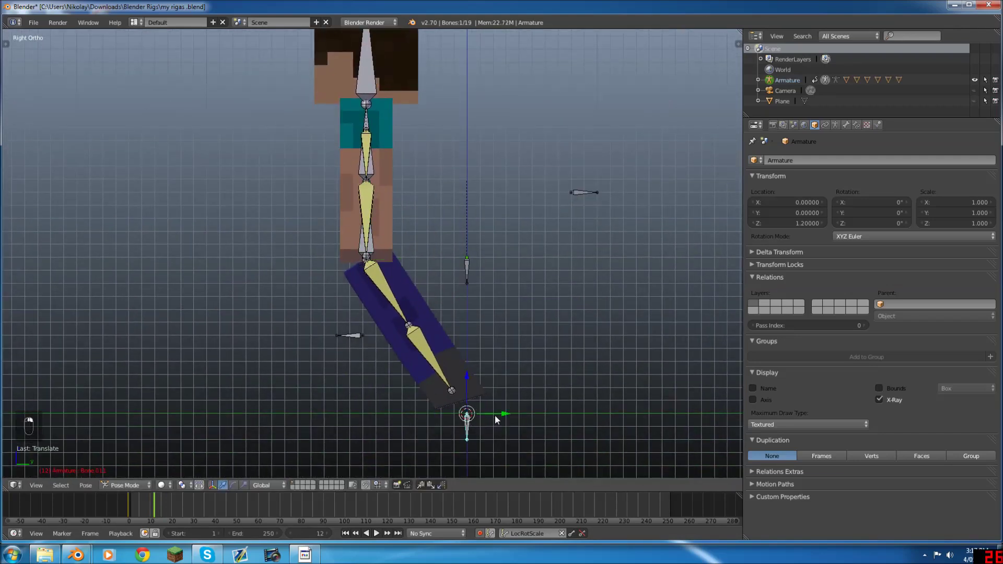
drag(395, 258, 374, 256)
key(g)
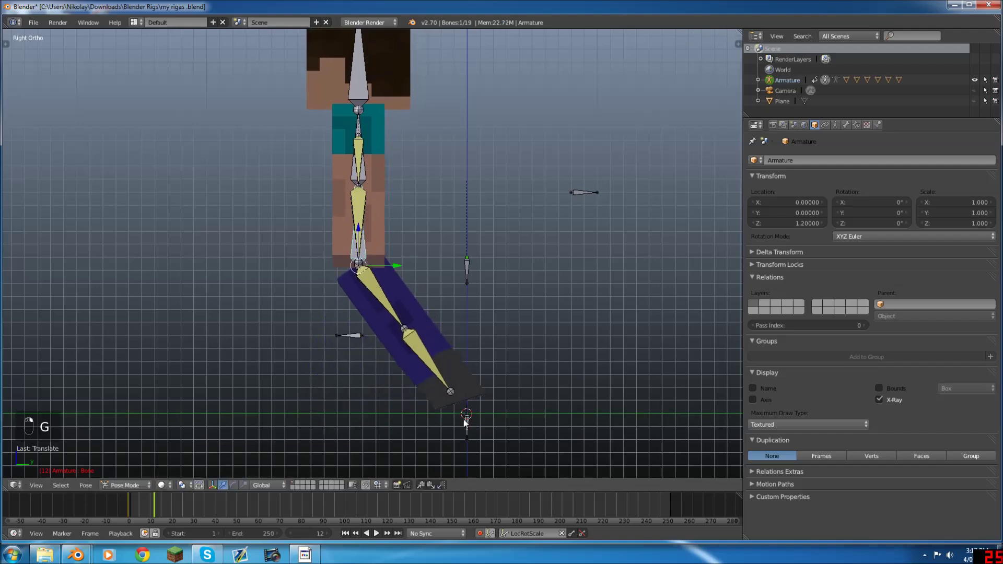
key(g)
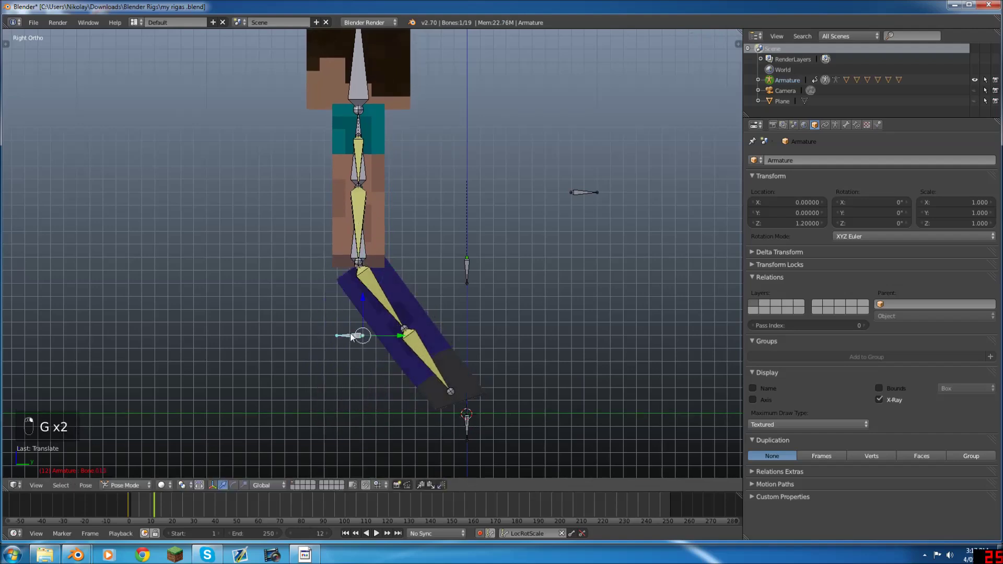
key(g)
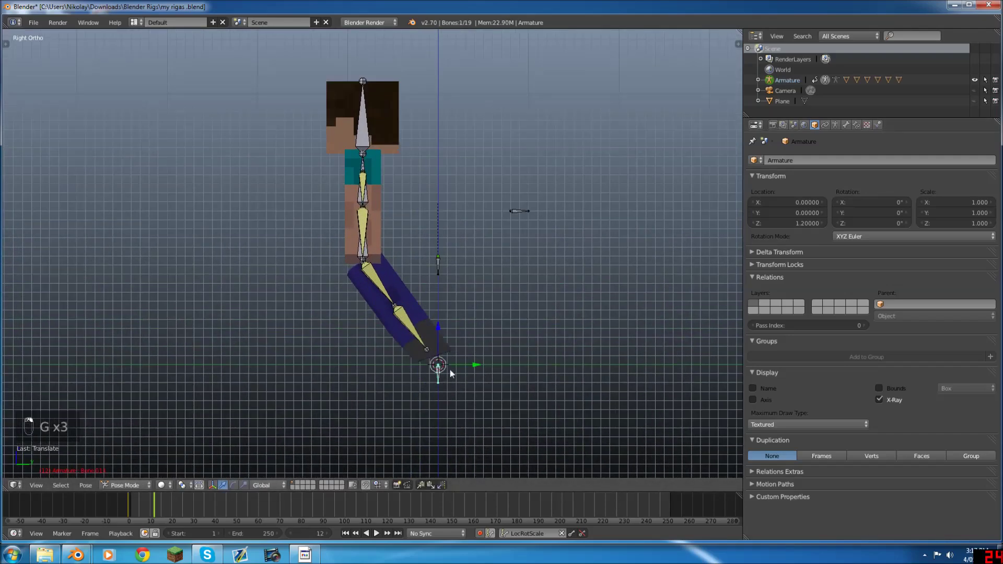
key(g)
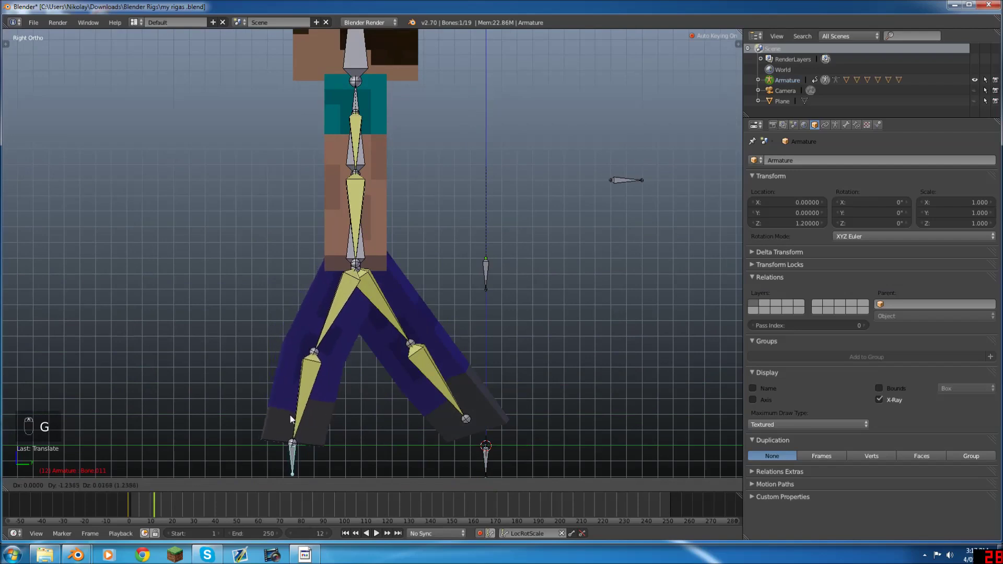
Swing the other leg forward and bend the back leg at the knee
key(r)
drag(502, 453, 516, 416)
key(r)
key(g)
drag(482, 367, 451, 357)
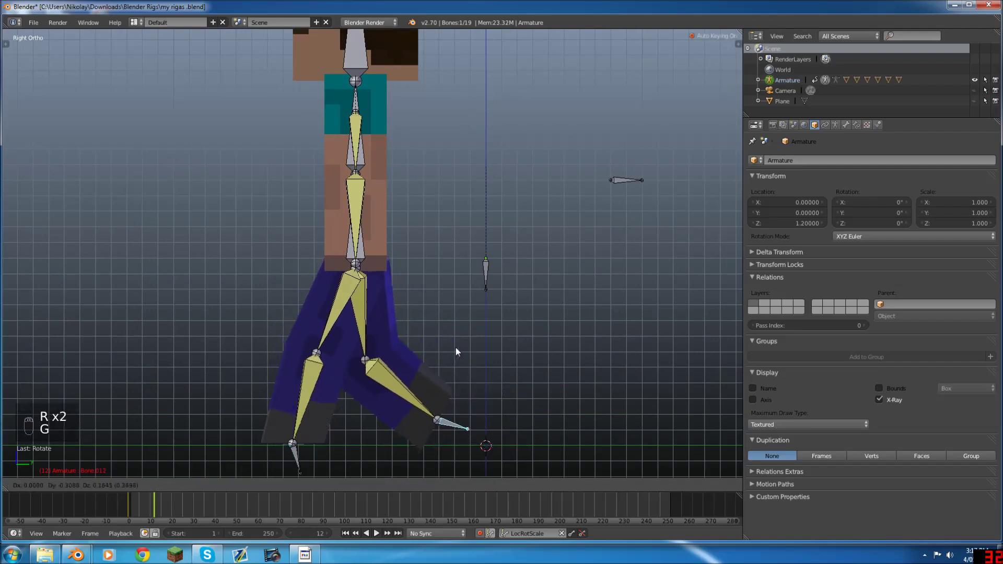
Orbit around the rig from the front to check the stride pose
key(KP_1)
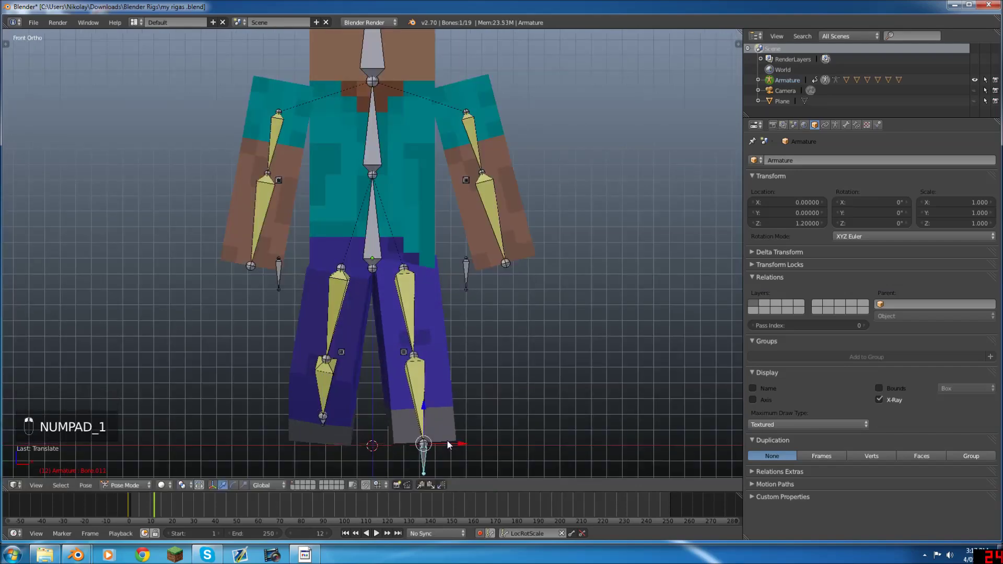
drag(432, 458, 320, 443)
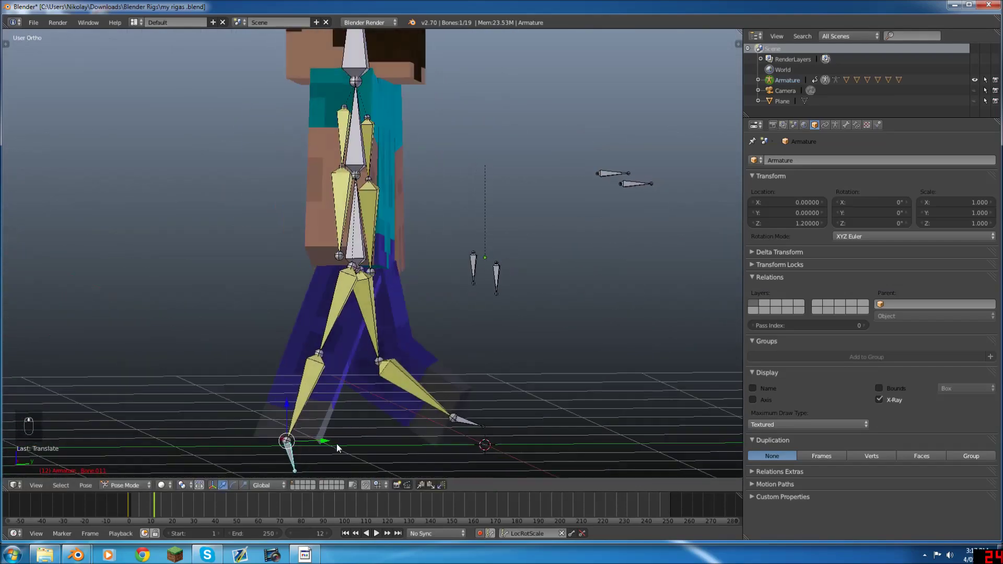
drag(404, 445, 479, 446)
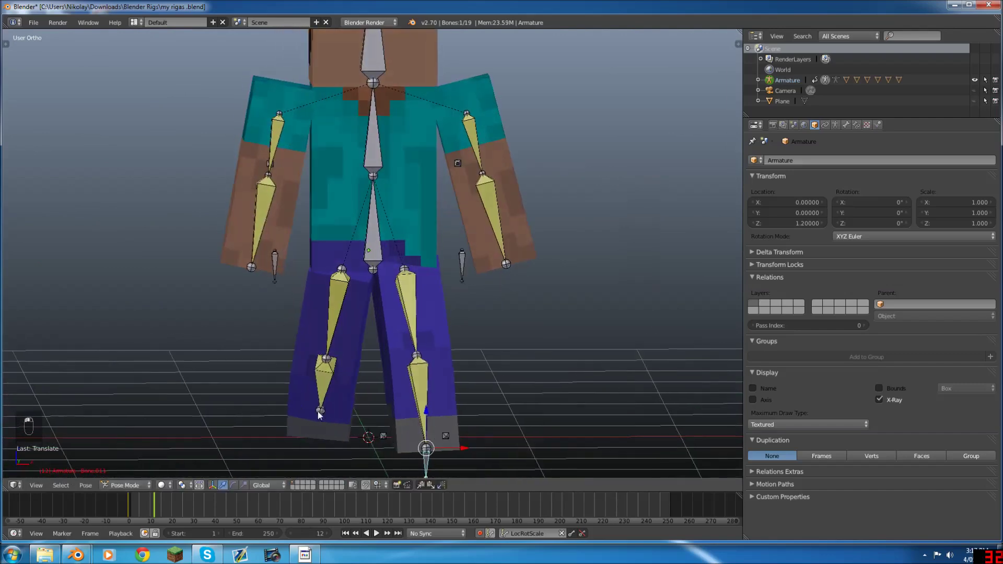
drag(299, 182, 411, 217)
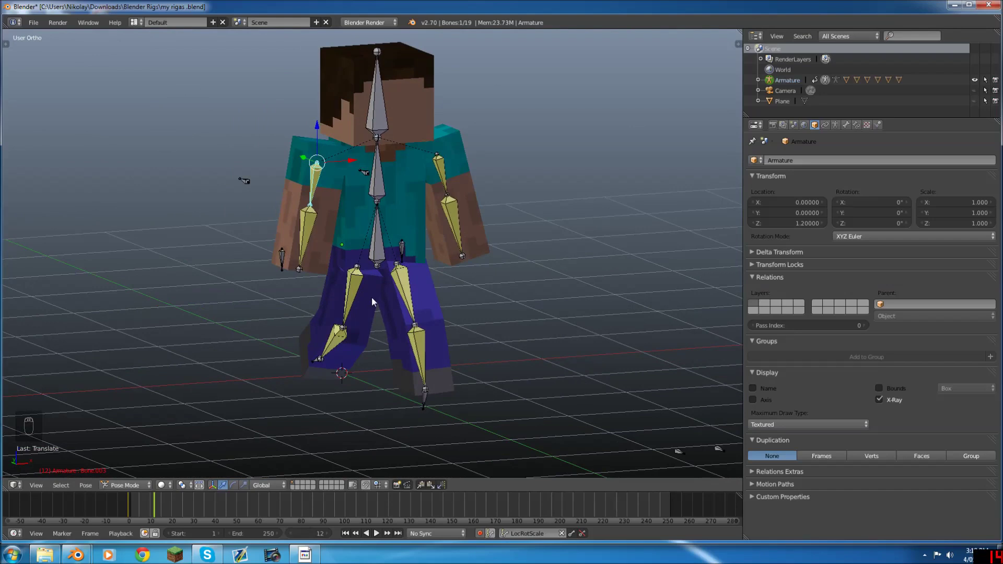
Rotate the first arm bone forward so it swings opposite the back leg
drag(599, 313, 539, 317)
drag(429, 370, 408, 263)
middle_click(261, 230)
middle_click(262, 229)
key(r)
drag(294, 259, 437, 213)
key(r)
key(r)
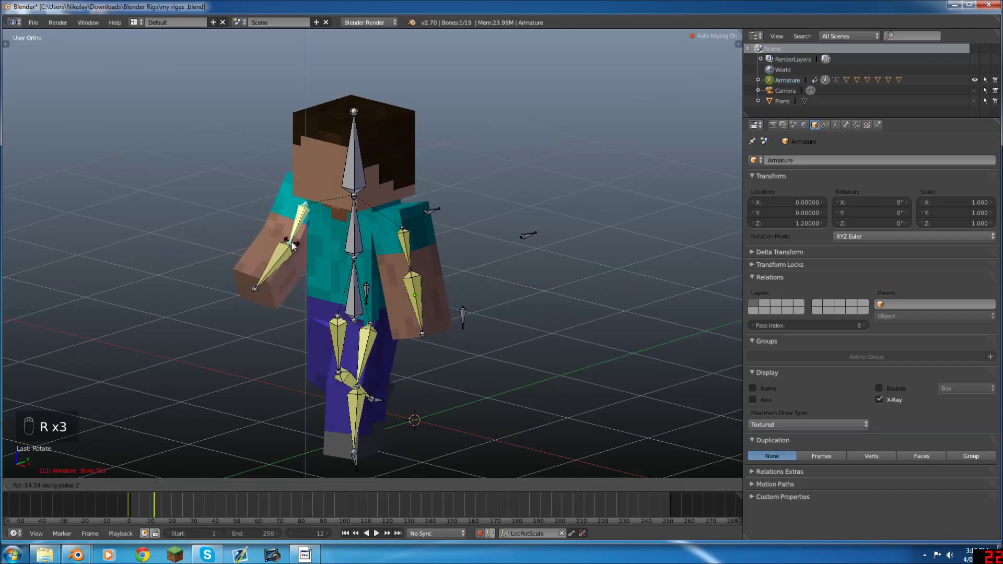
key(r)
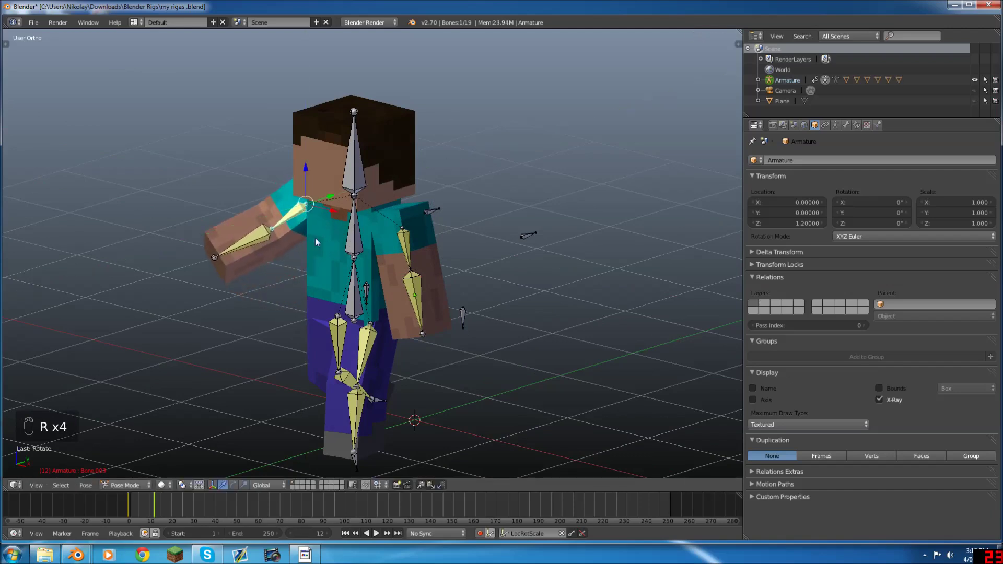
key(g)
key(r)
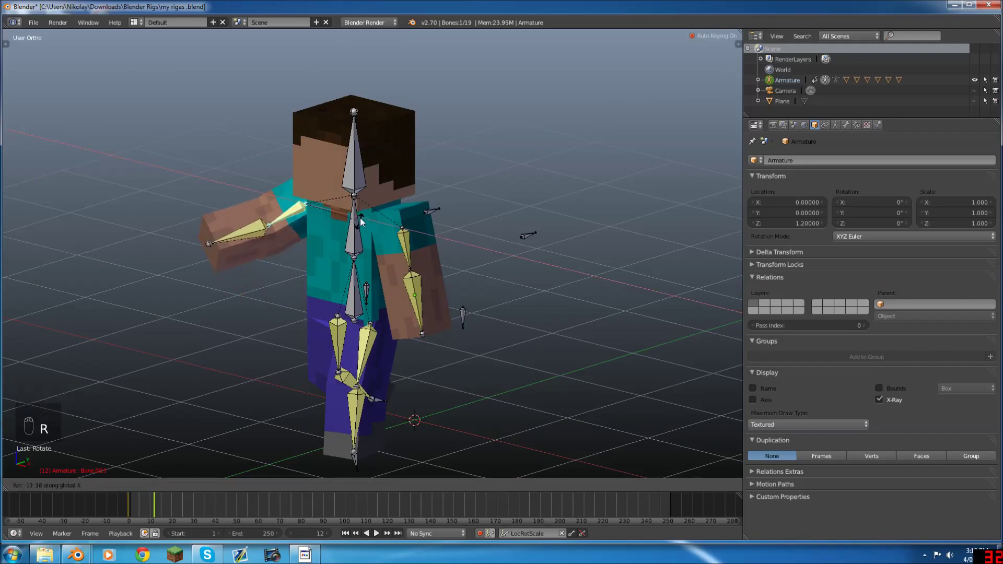
Refine the arm pose and rotate the torso bone into the stride
drag(411, 233, 399, 235)
drag(399, 235, 290, 226)
drag(290, 225, 244, 227)
middle_click(321, 266)
key(g)
key(r)
drag(411, 293, 400, 299)
key(r)
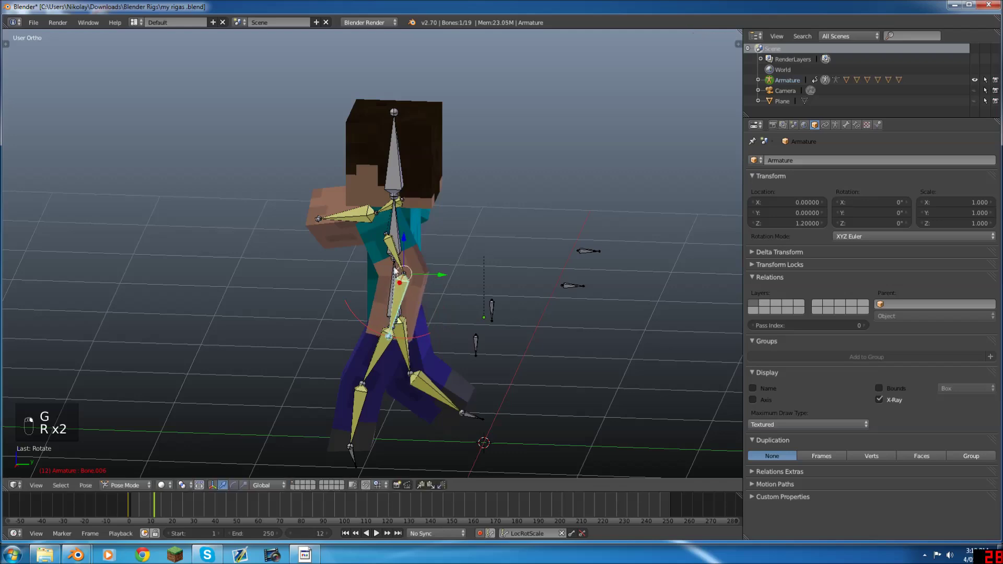
key(r)
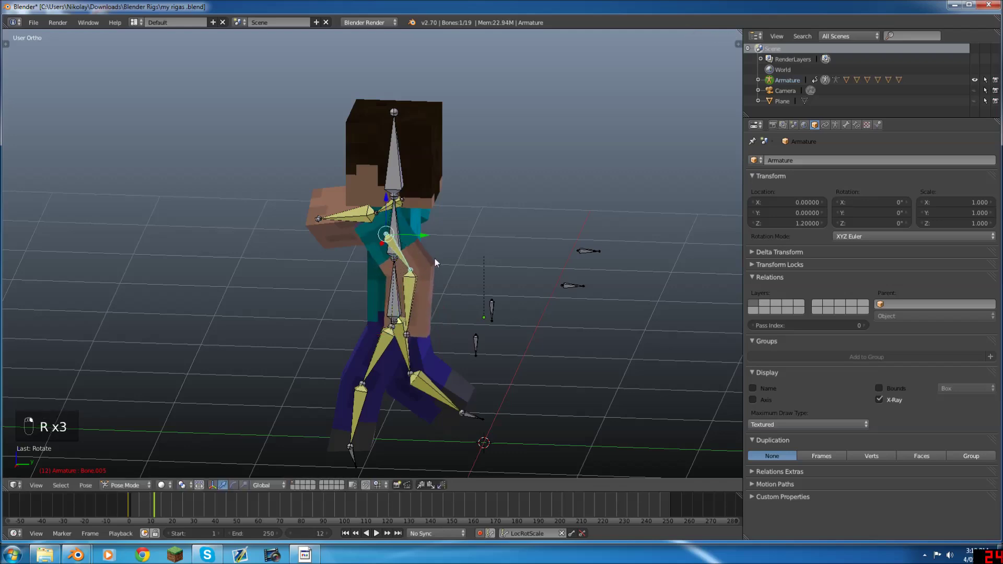
Rotate the other arm backward and check the pose from Front Ortho
drag(357, 229, 329, 246)
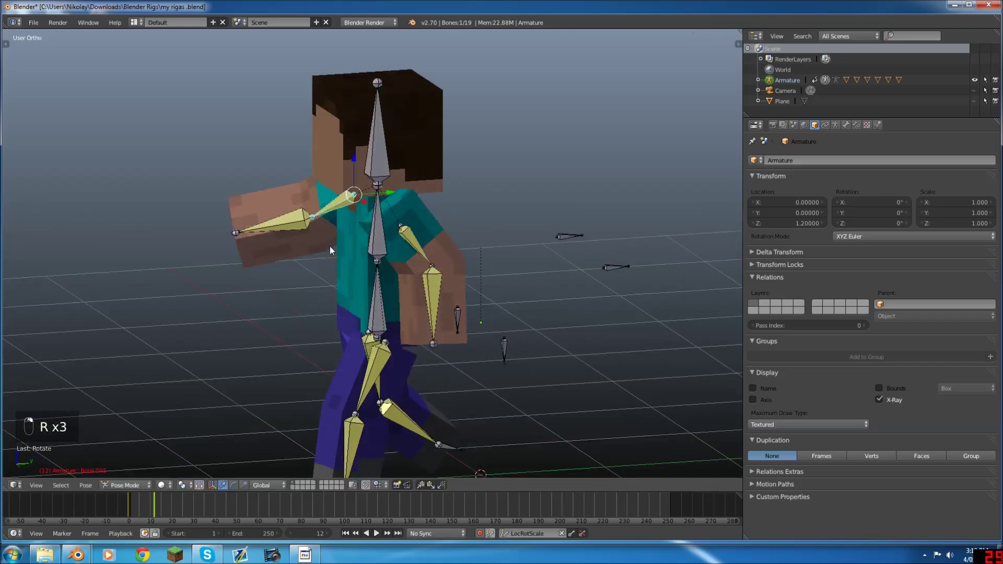
key(r)
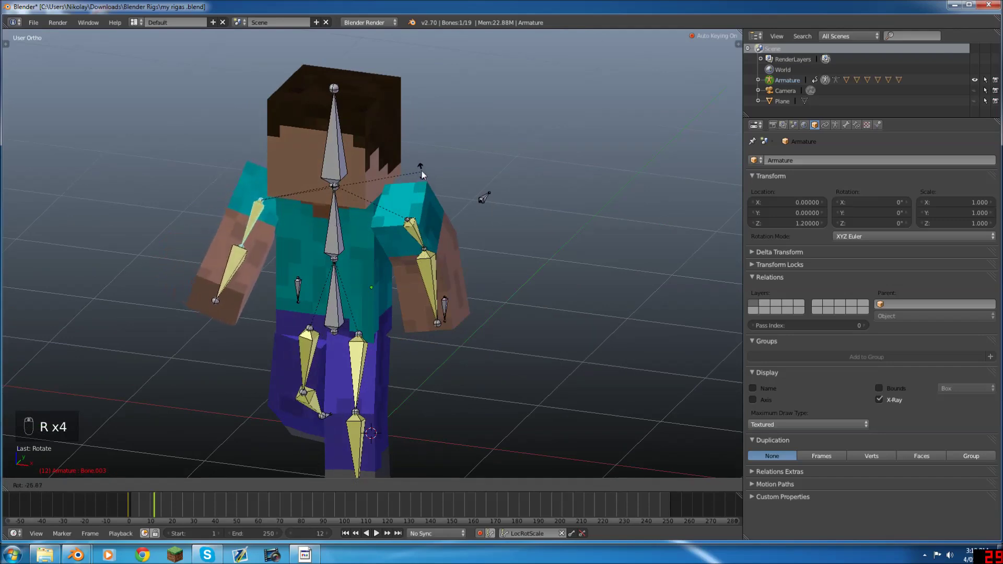
key(KP_1)
key(r)
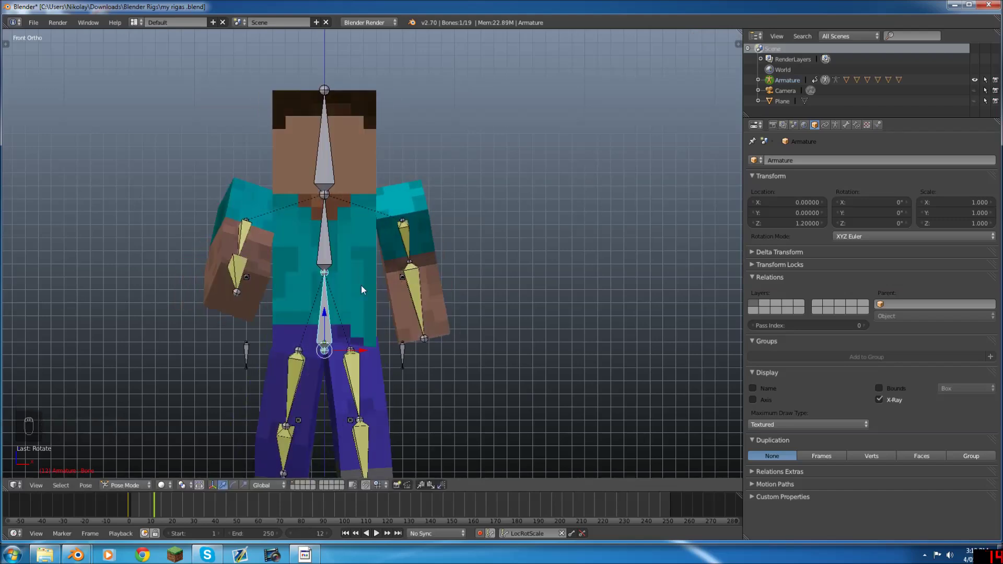
drag(365, 261, 427, 269)
key(r)
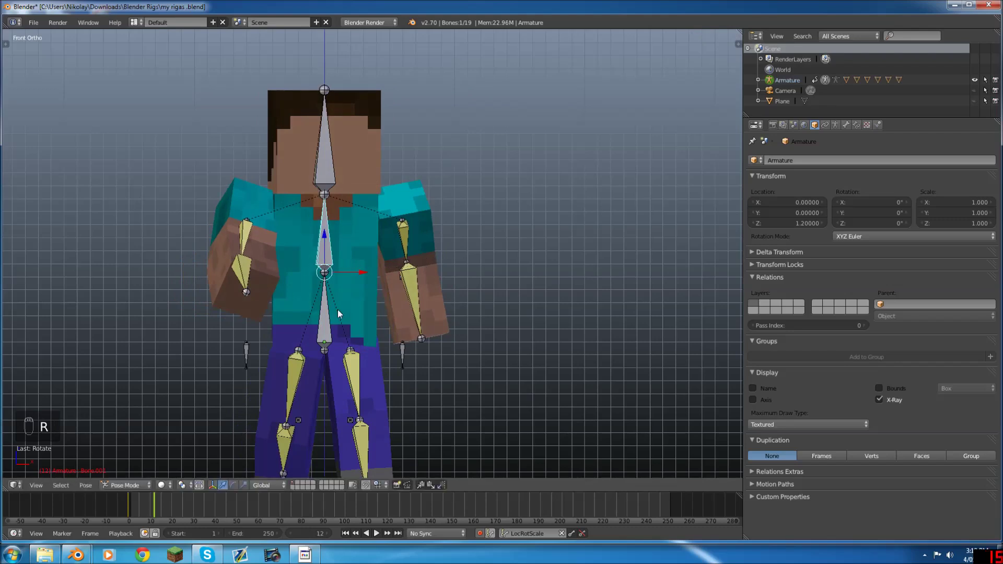
Keyframe location, rotation and scale on all 19 bones for the stride pose
click(155, 506)
drag(146, 504, 333, 308)
drag(326, 314, 141, 510)
drag(141, 509, 278, 381)
key(a)
key(a)
key(i)
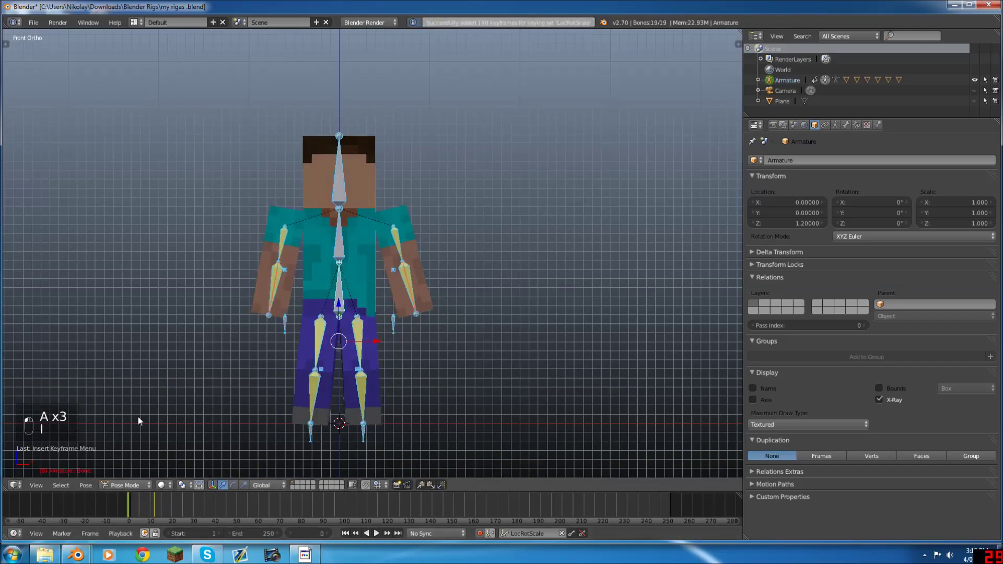
At frame 6, pose the leg and lift the foot back for the in-between step
drag(134, 451, 130, 504)
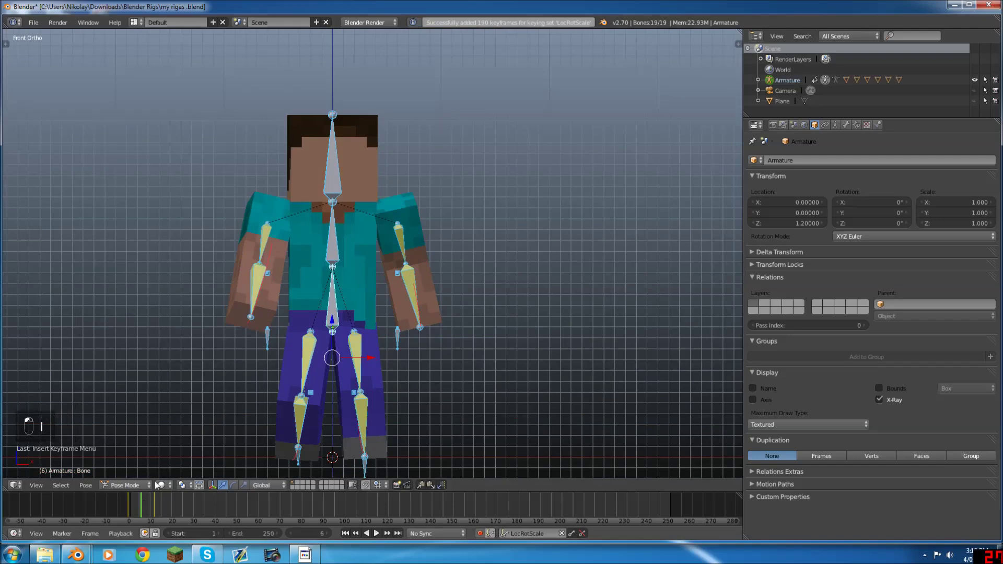
click(291, 365)
drag(283, 355, 245, 360)
click(237, 362)
drag(211, 363, 157, 509)
drag(156, 509, 141, 510)
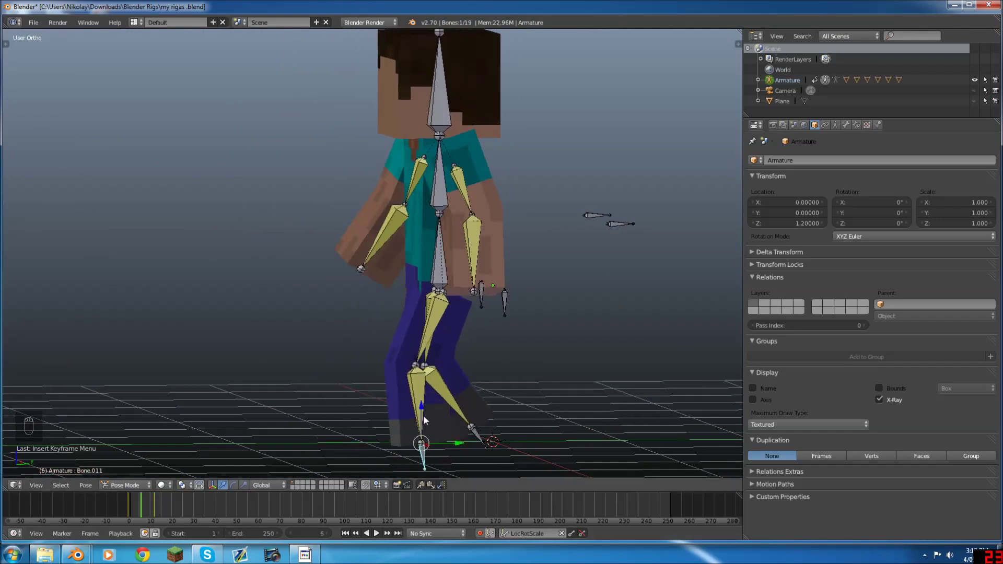
drag(422, 417, 425, 403)
drag(425, 403, 458, 402)
click(458, 401)
Check the pose from the side, keyframe LocRotScale on all bones and return to frame 1
drag(458, 402, 480, 393)
drag(469, 349, 454, 323)
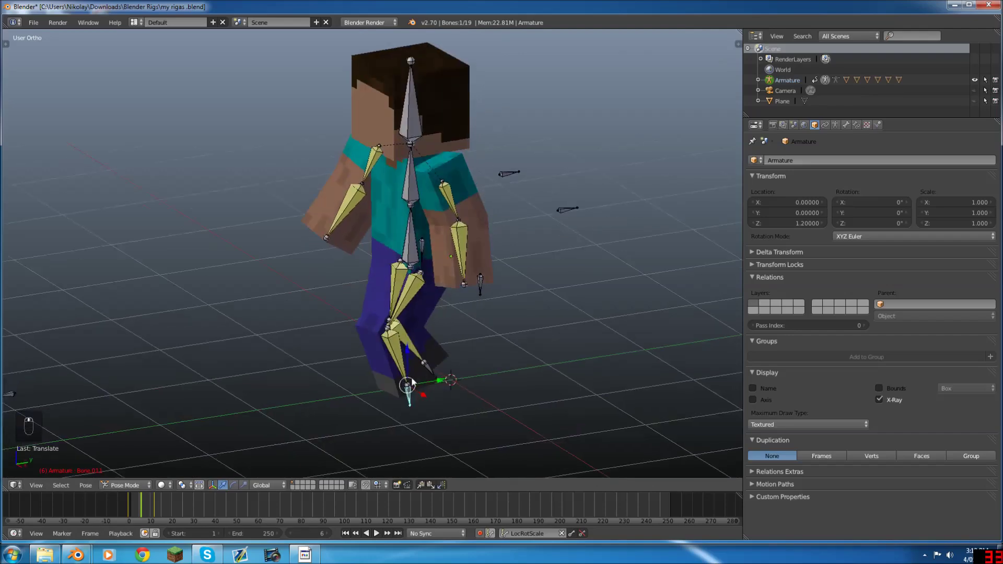
key(KP_3)
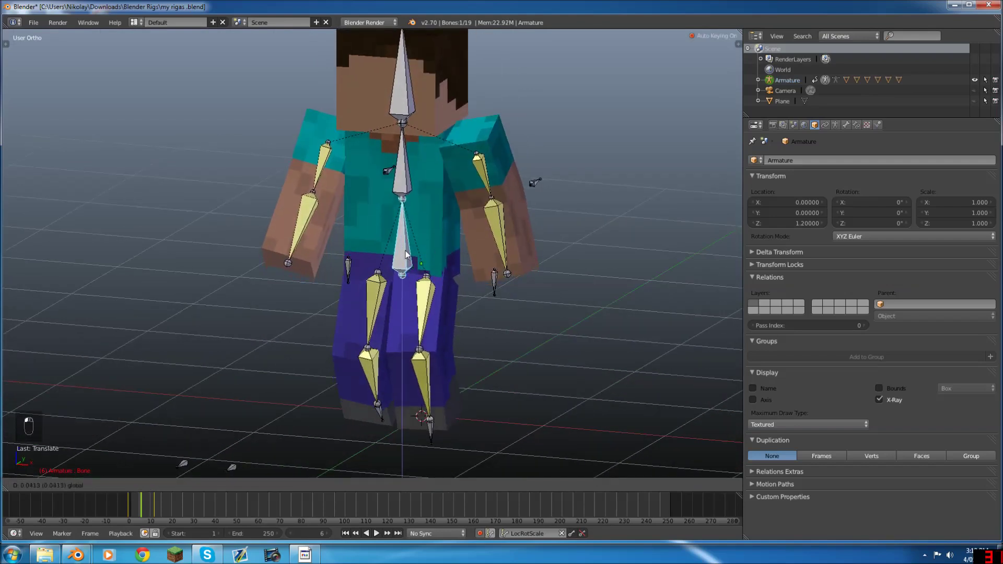
drag(407, 251, 490, 310)
key(a)
key(a)
key(i)
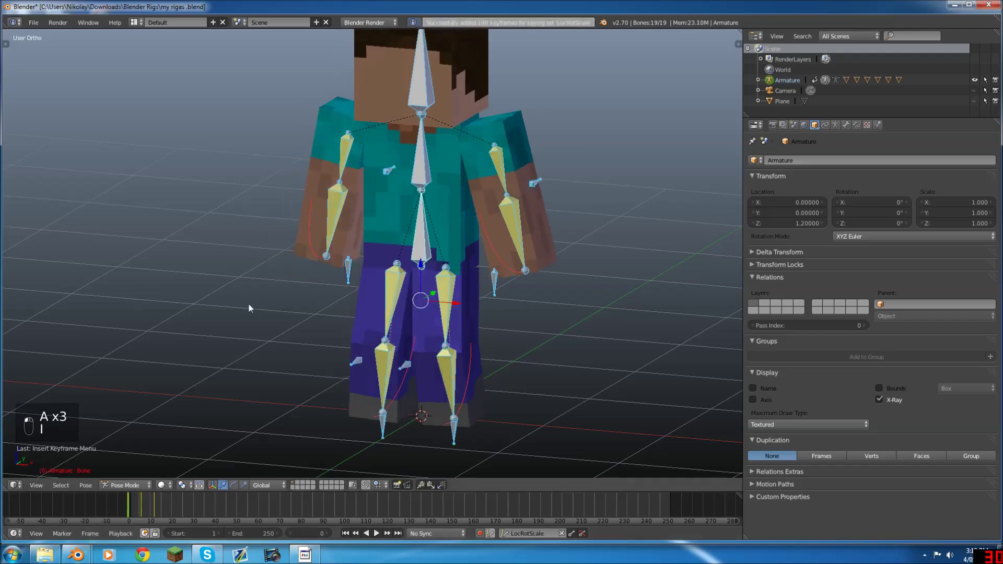
key(KP_0)
Play the walk cycle back briefly and stop the playback
key(alt+a)
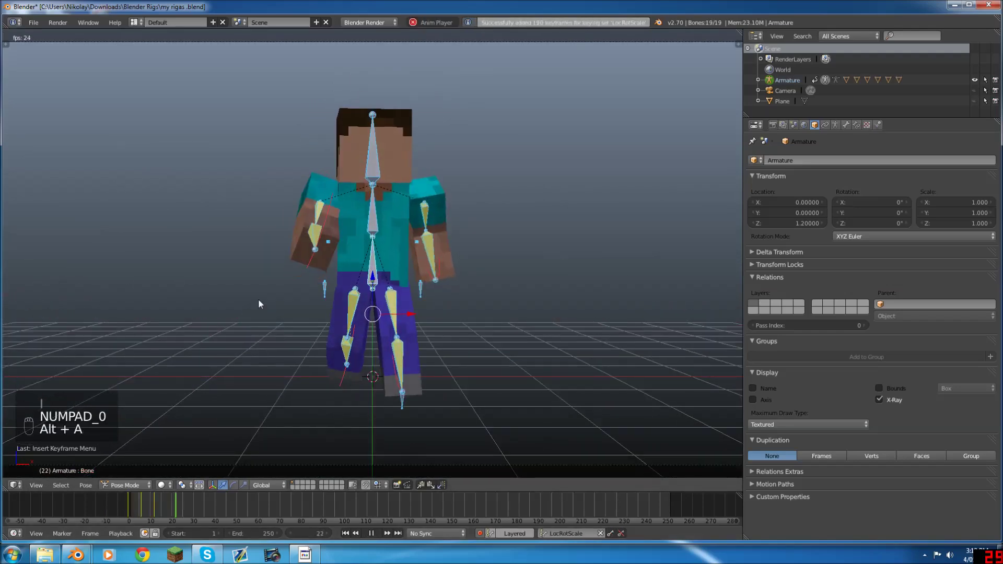
key(alt+a)
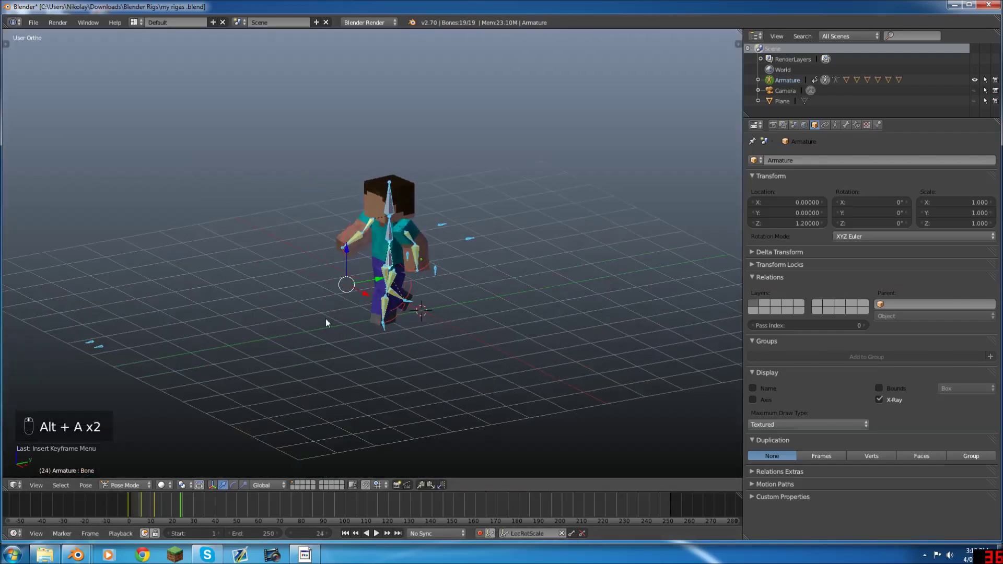
key(alt+a)
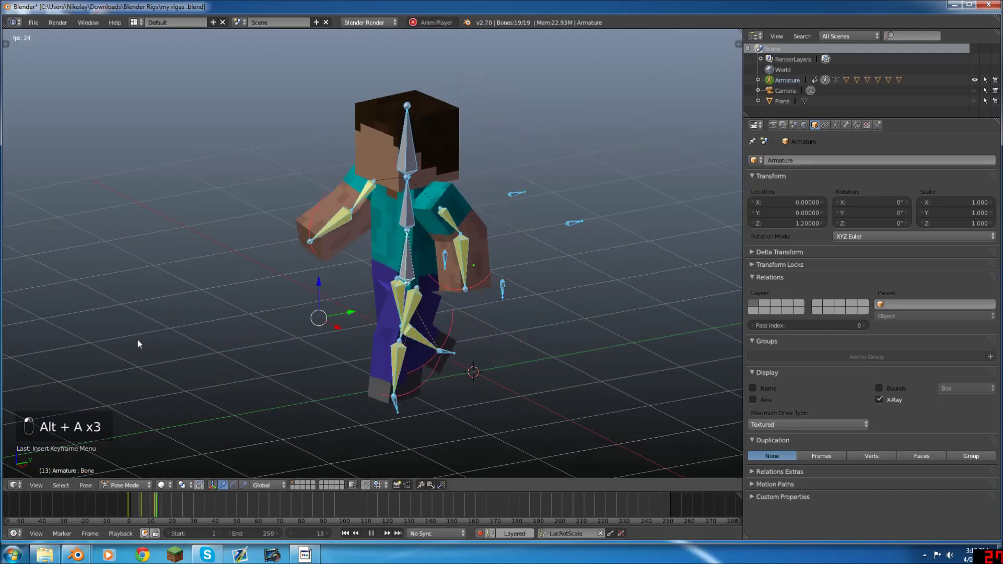
key(alt+a)
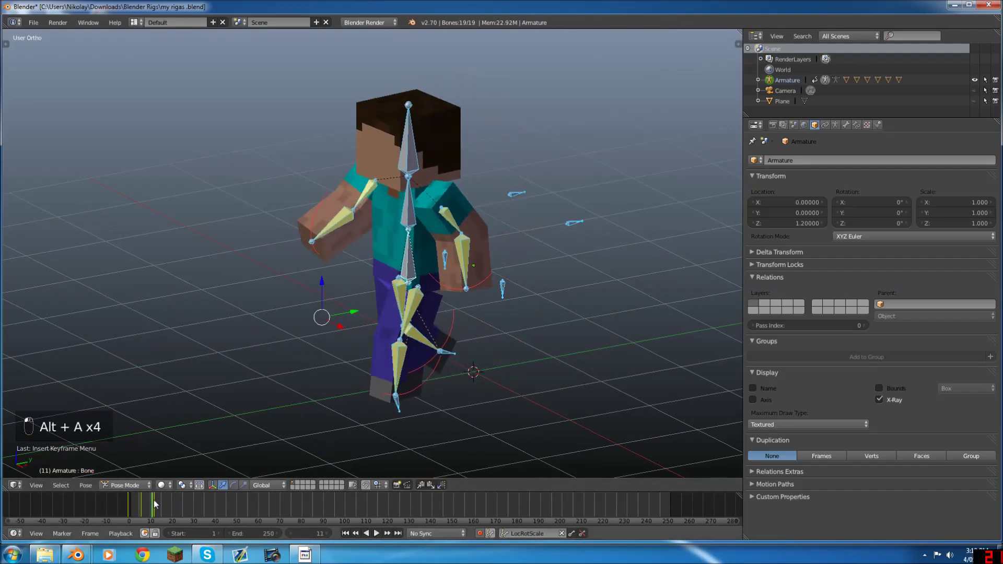
Swing the upper arm back down beside the body and keyframe LocRotScale on all bones
drag(155, 508, 421, 213)
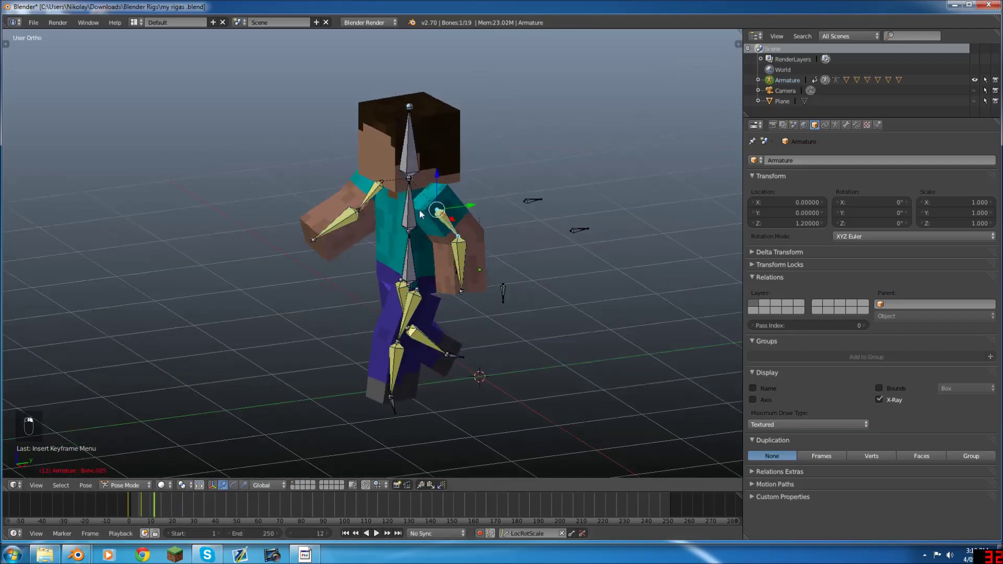
key(r)
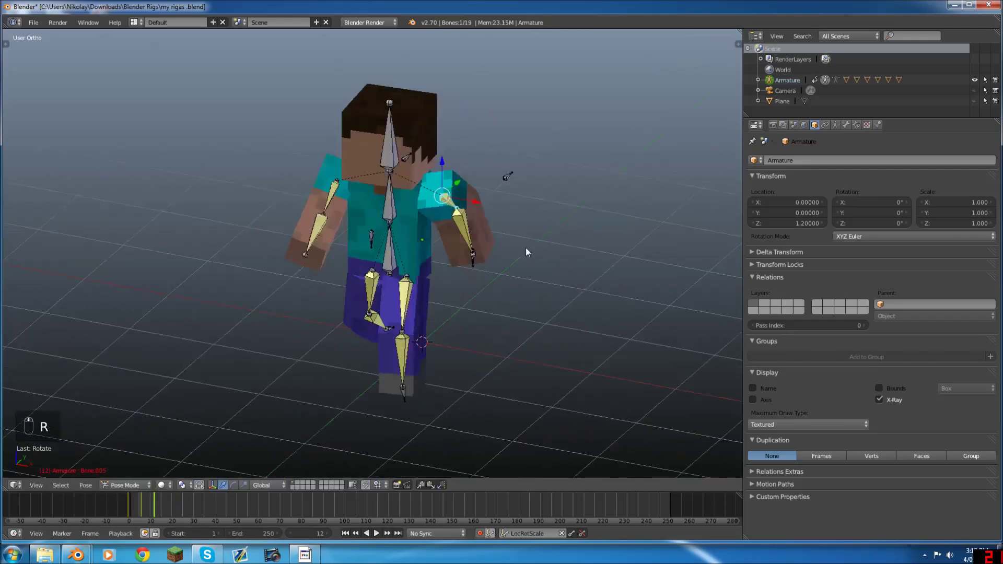
drag(328, 224, 505, 203)
middle_click(513, 199)
key(r)
click(483, 244)
drag(464, 242, 318, 250)
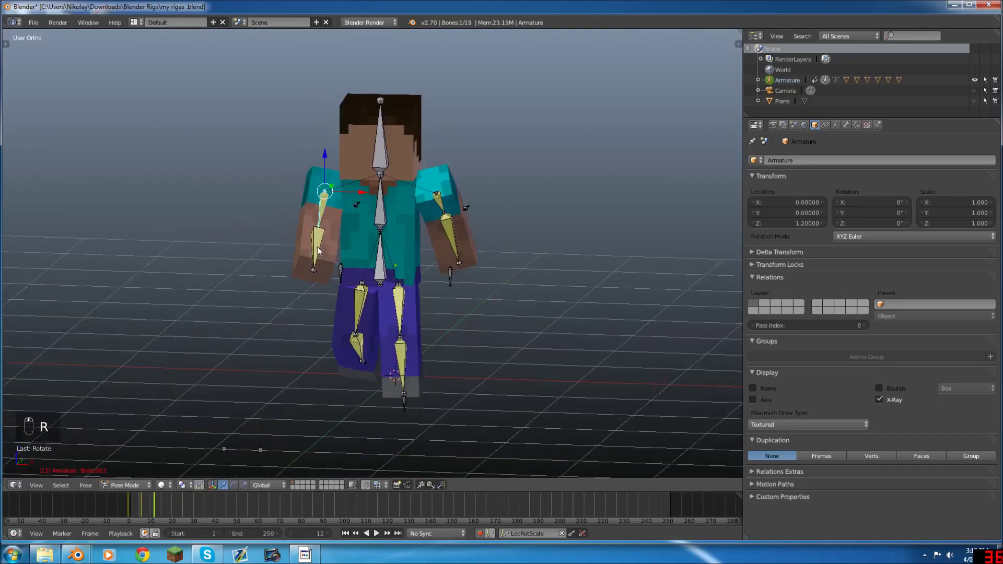
key(a)
key(a)
key(i)
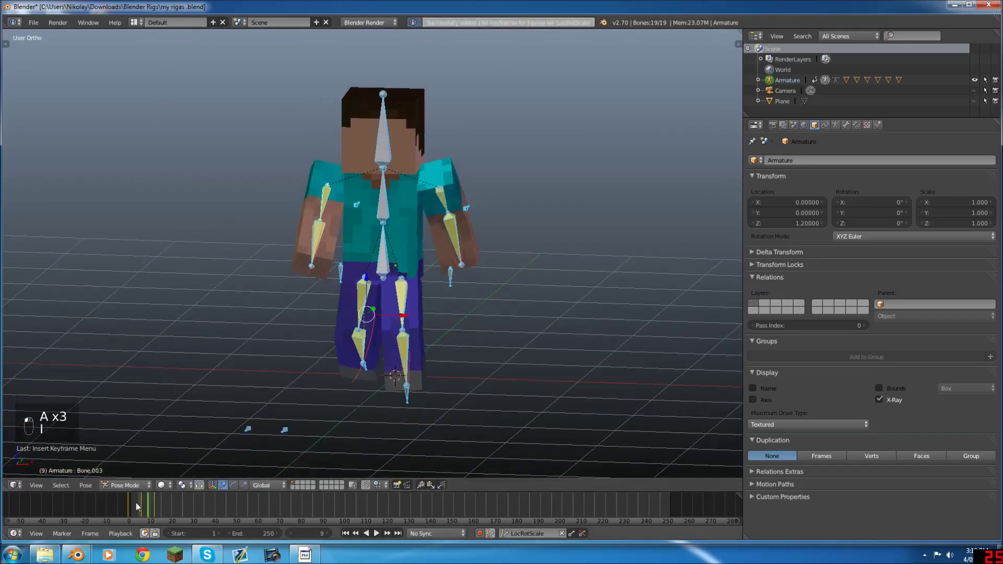
Replay the walk and tweak bone rotations between playbacks
key(alt+a)
key(alt+a)
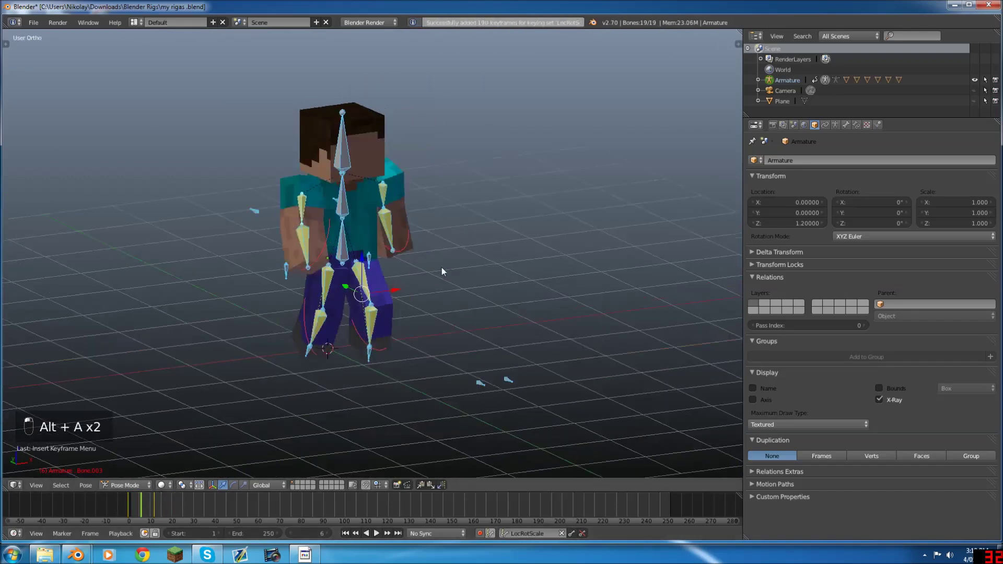
key(r)
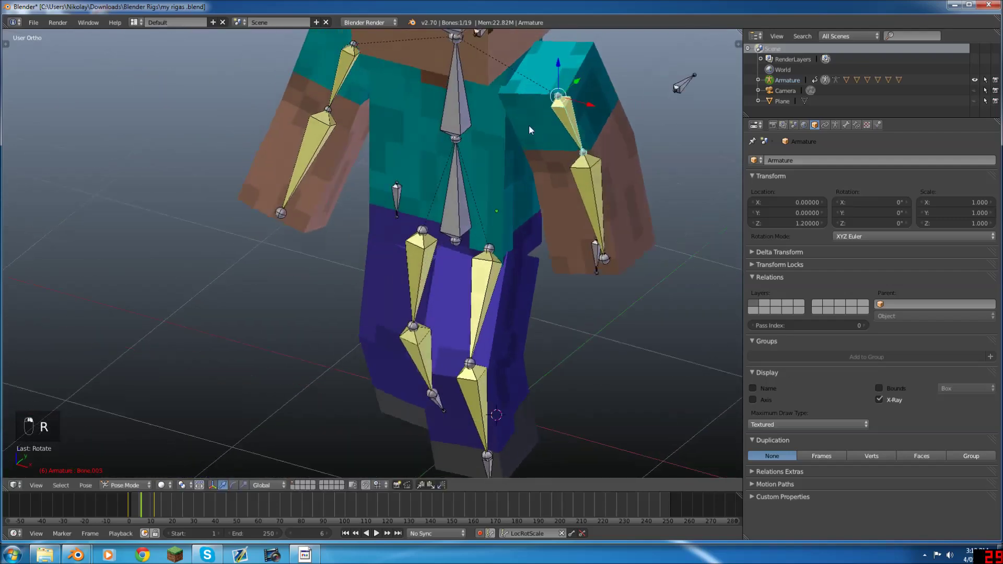
key(r)
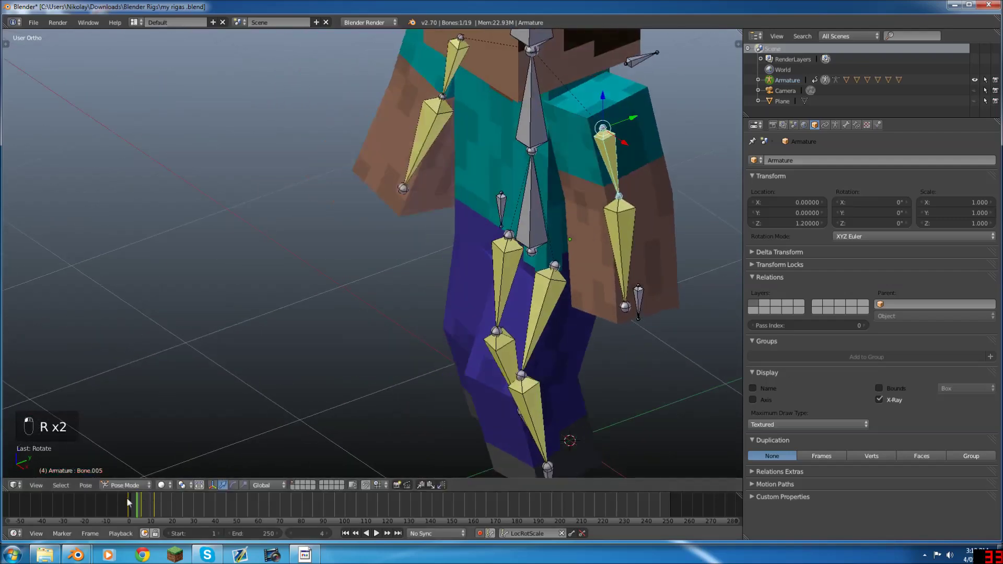
key(alt+a)
key(alt+a)
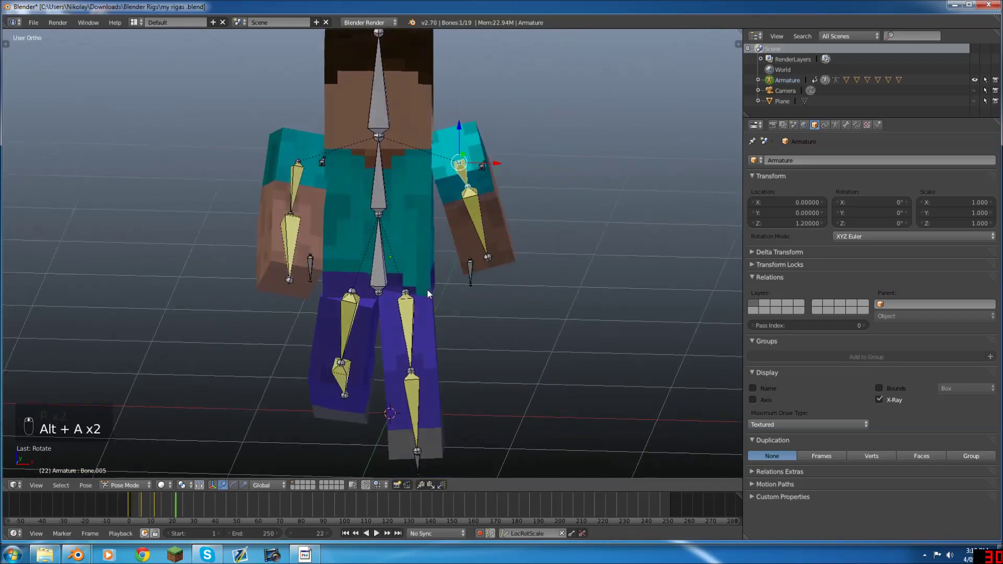
From the side view, swing the legs apart into a new stride
key(KP_3)
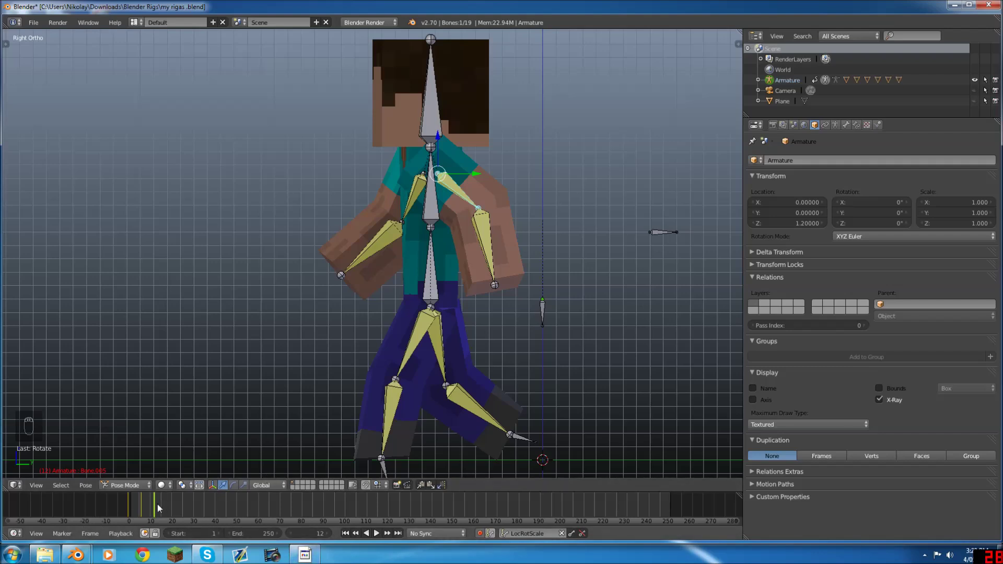
click(176, 508)
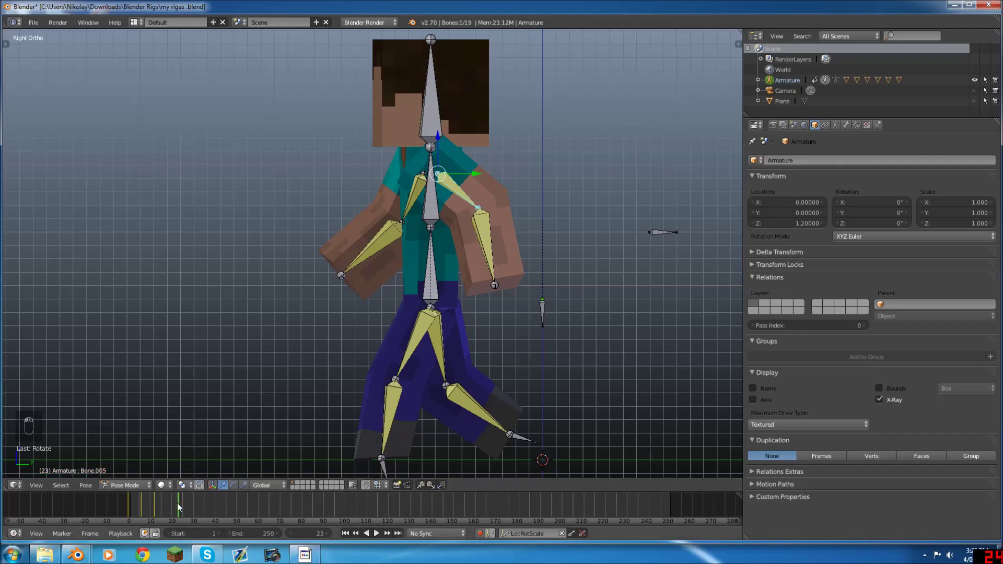
drag(551, 334, 550, 316)
drag(488, 281, 476, 294)
drag(476, 294, 376, 298)
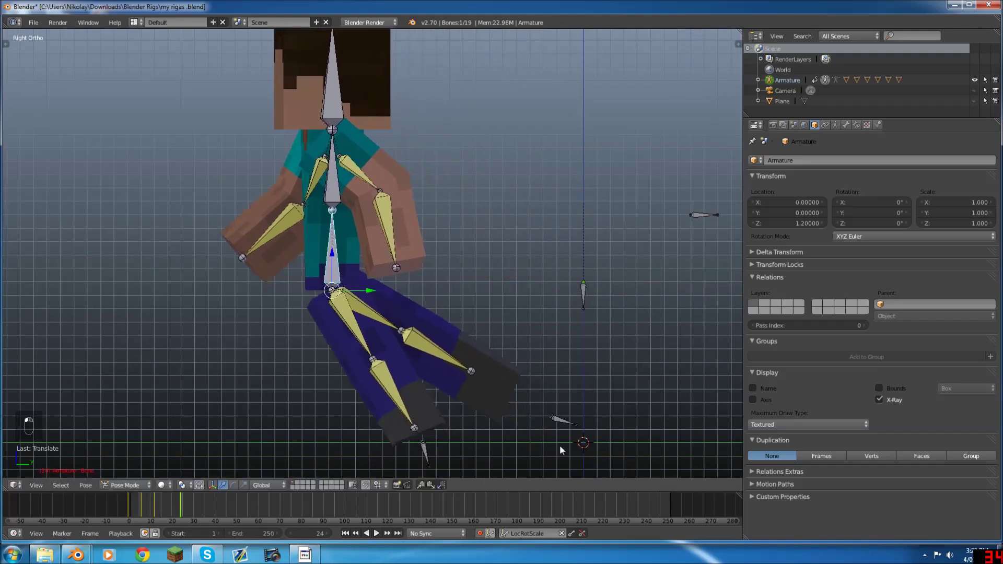
Tilt the rear foot flat on the ground and set the front foot into place
key(g)
key(r)
key(g)
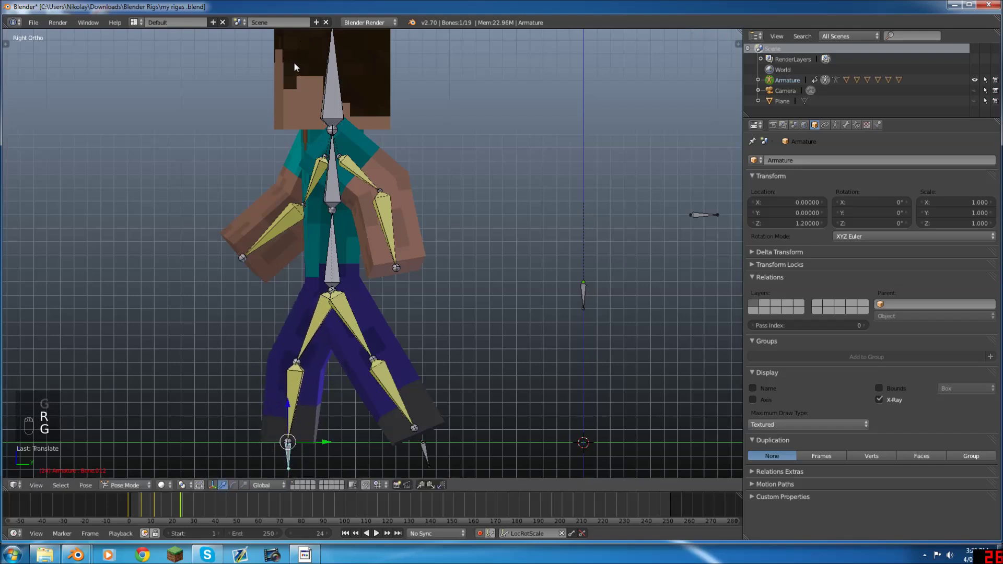
key(r)
key(g)
key(r)
key(g)
key(g)
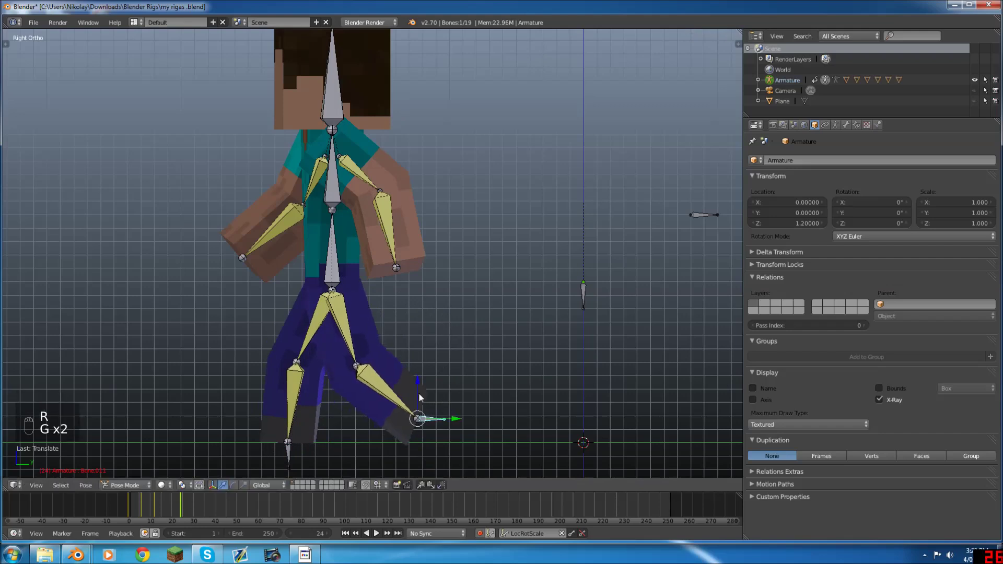
key(r)
key(g)
key(g)
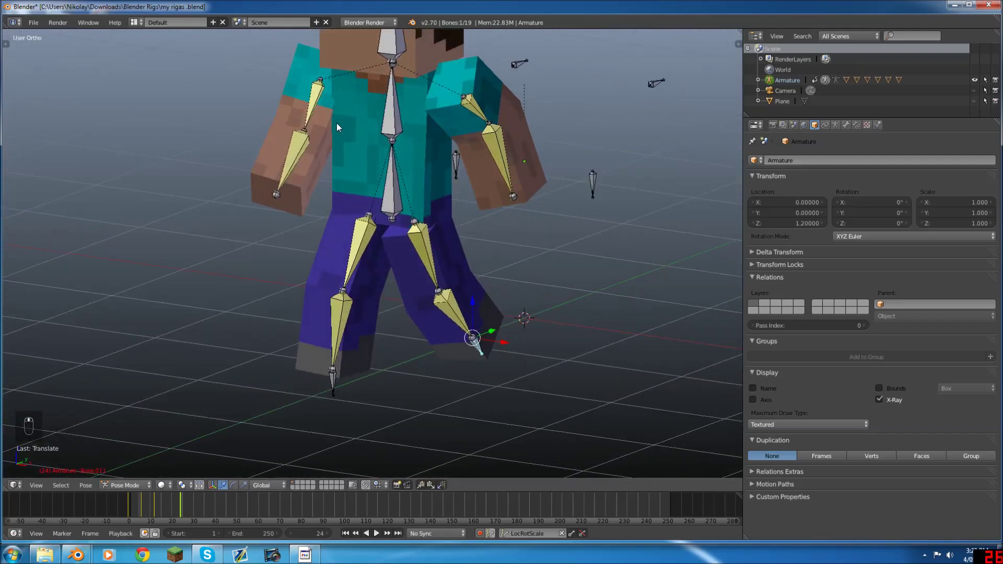
Check the legs by orbiting, then rotate an arm bone from the side view
drag(323, 111, 527, 118)
drag(531, 118, 577, 113)
middle_click(588, 111)
key(KP_3)
key(r)
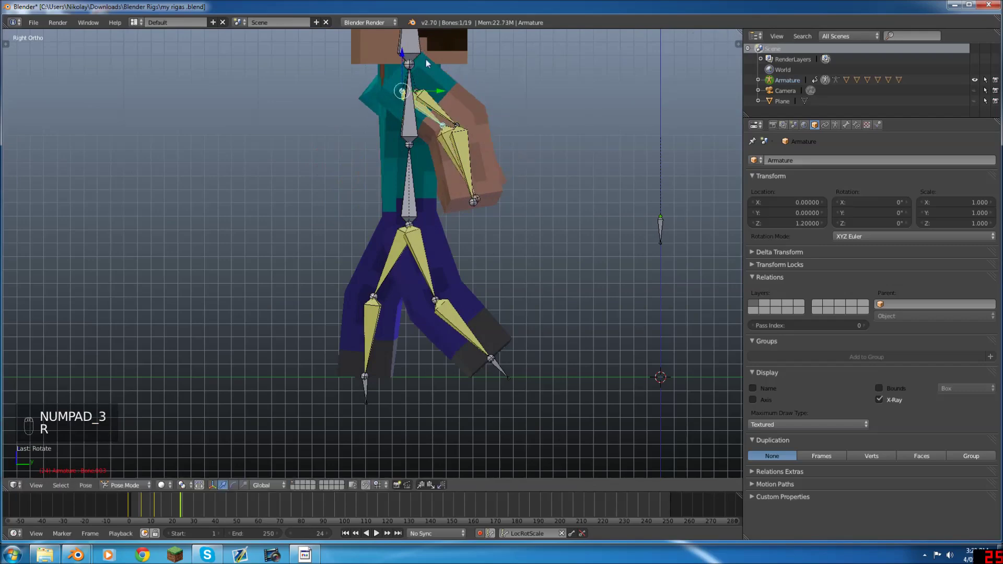
key(r)
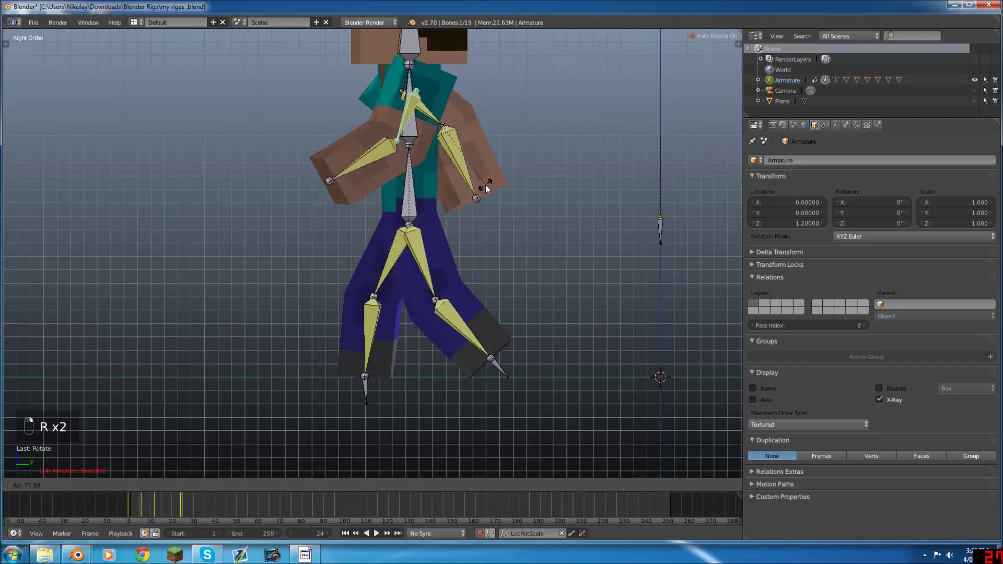
From Front Ortho, swing the arms into a standing pose tilted out from the body
key(KP_1)
key(r)
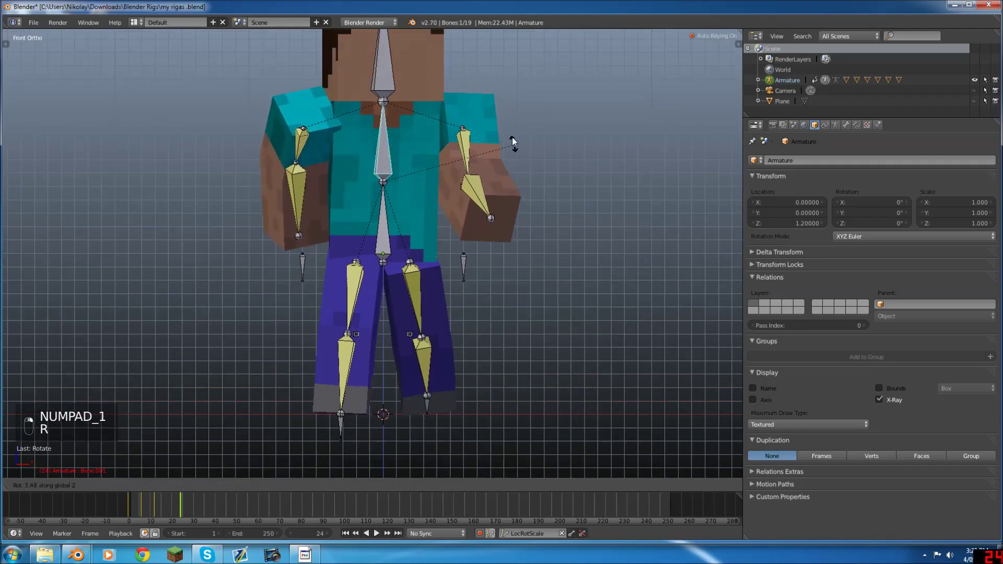
drag(307, 151, 426, 153)
key(r)
drag(431, 186, 476, 146)
key(r)
drag(479, 145, 480, 180)
Keyframe the neutral pose on all 19 bones and nudge the timeline frame
key(a)
key(a)
key(i)
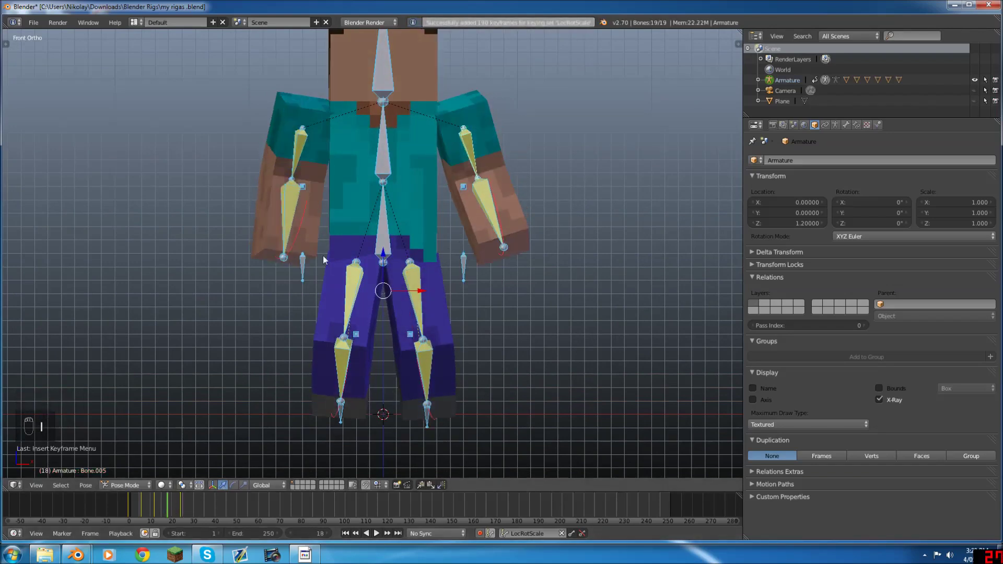
right_click(391, 227)
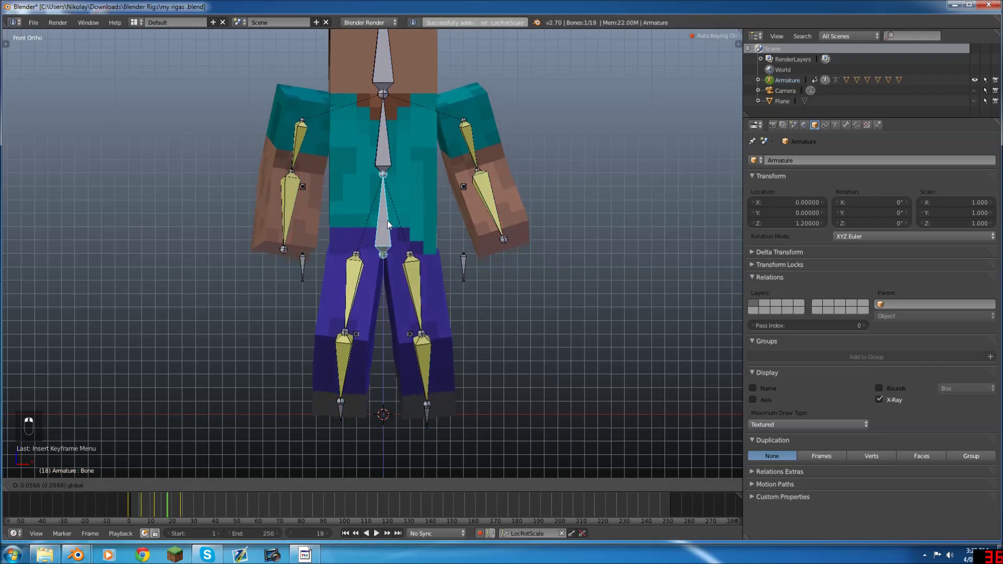
drag(339, 415, 343, 384)
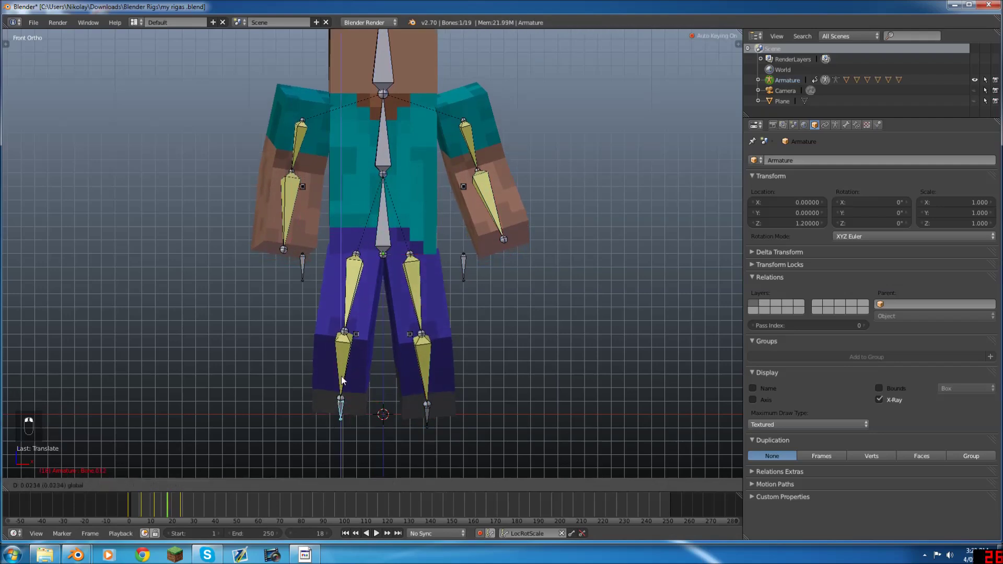
key(a)
key(a)
key(i)
Play the walk cycle back twice and stop it on frame 32
key(alt+a)
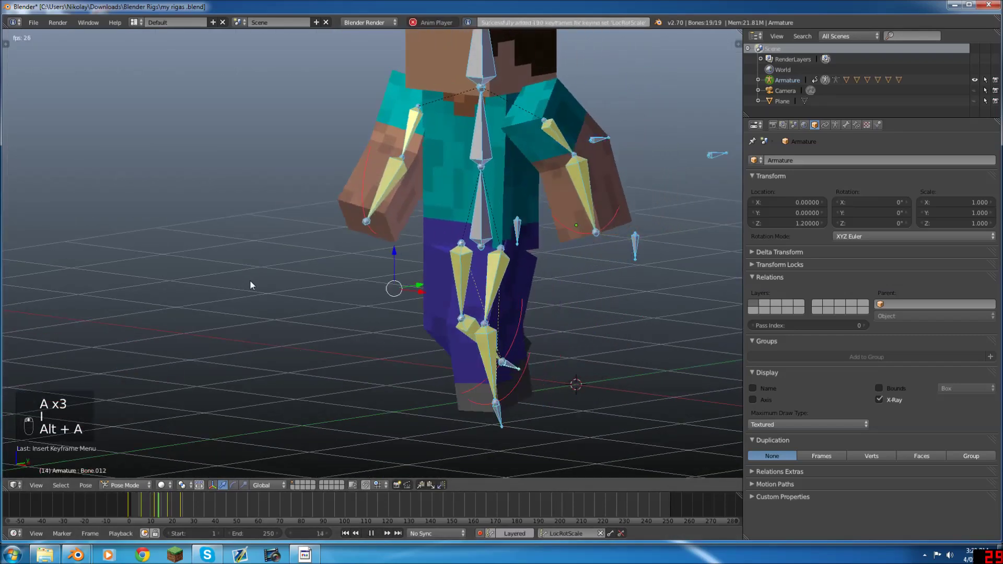
key(alt+a)
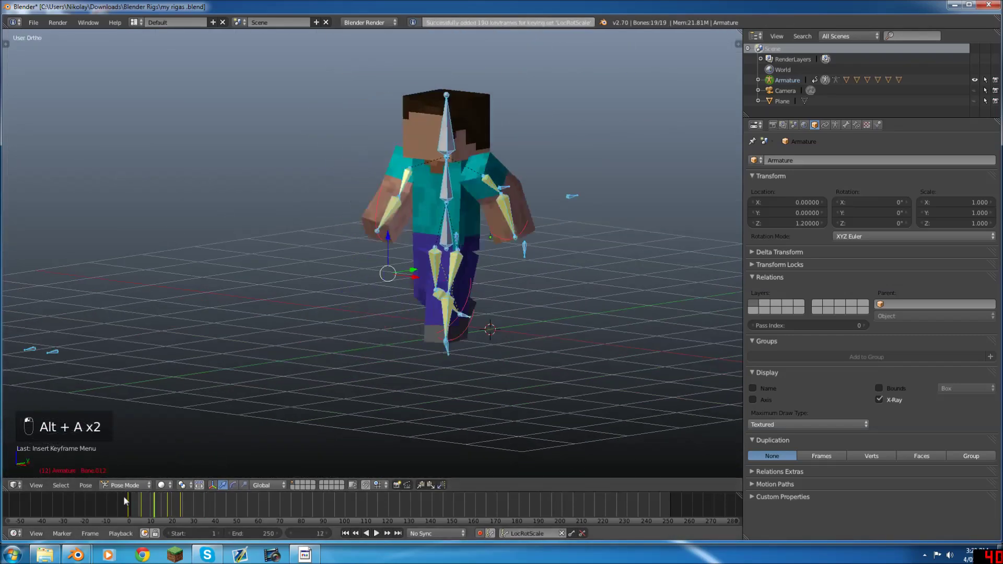
key(alt+a)
key(alt+a)
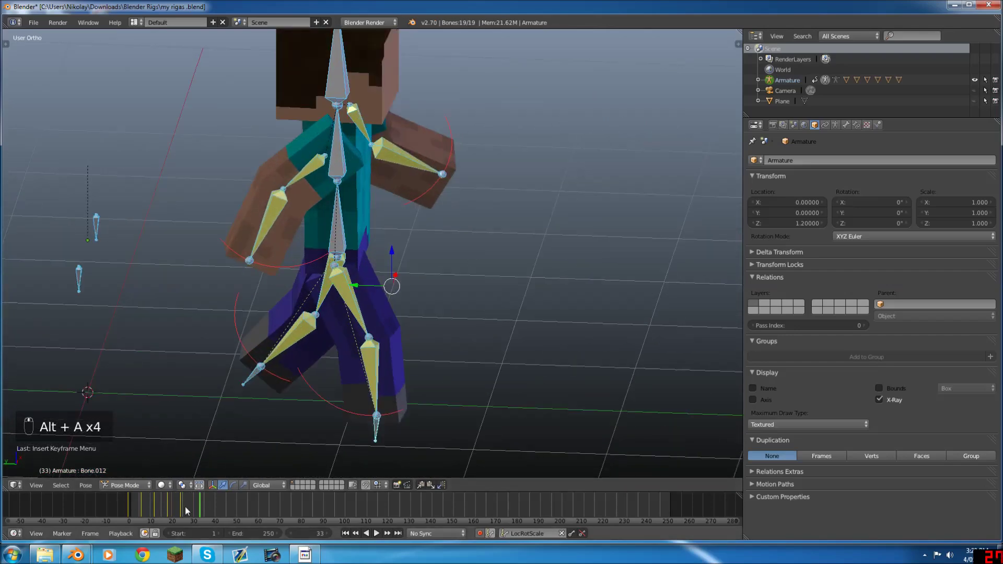
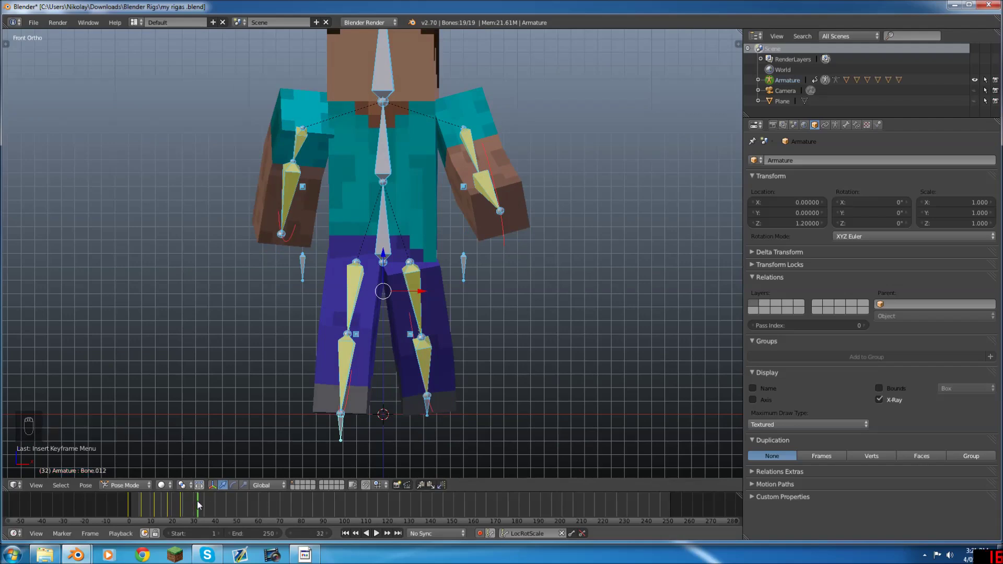
From the side view, swing Steve's legs into a wide stride and tilt the front foot
key(KP_3)
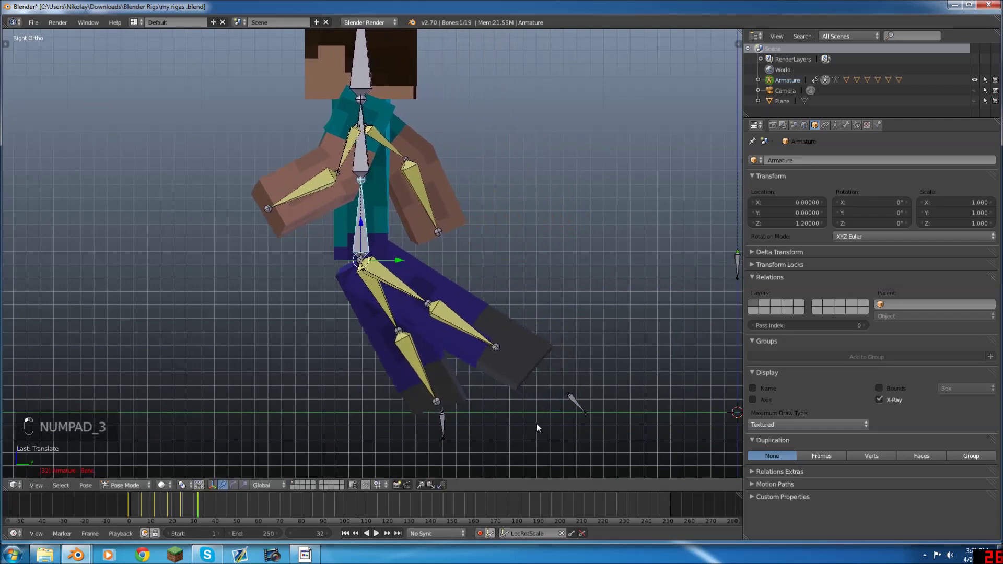
key(g)
key(r)
key(g)
drag(457, 425, 504, 375)
key(r)
key(g)
drag(471, 341, 467, 325)
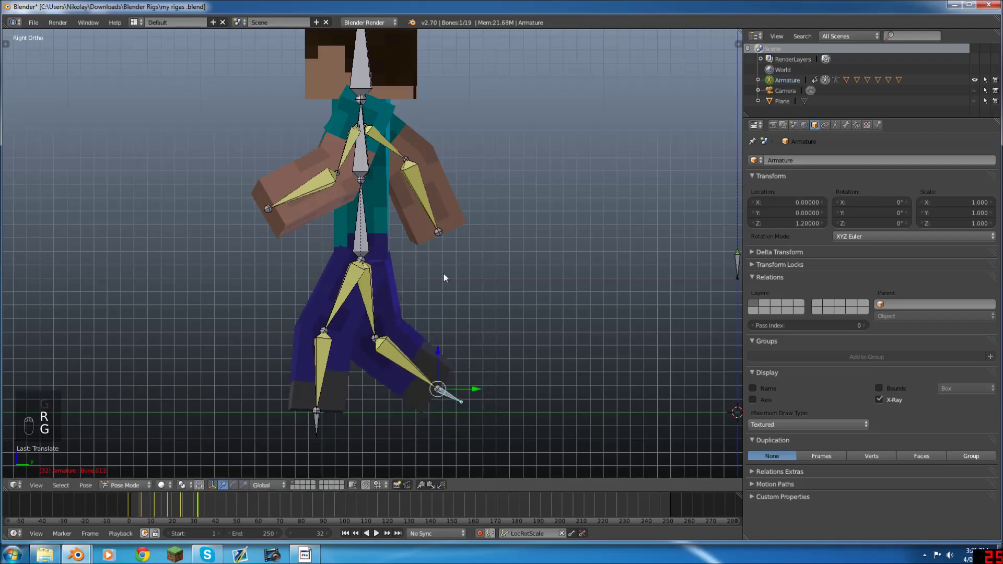
Swing one arm forward, then refine the arm tilt from the front view
key(r)
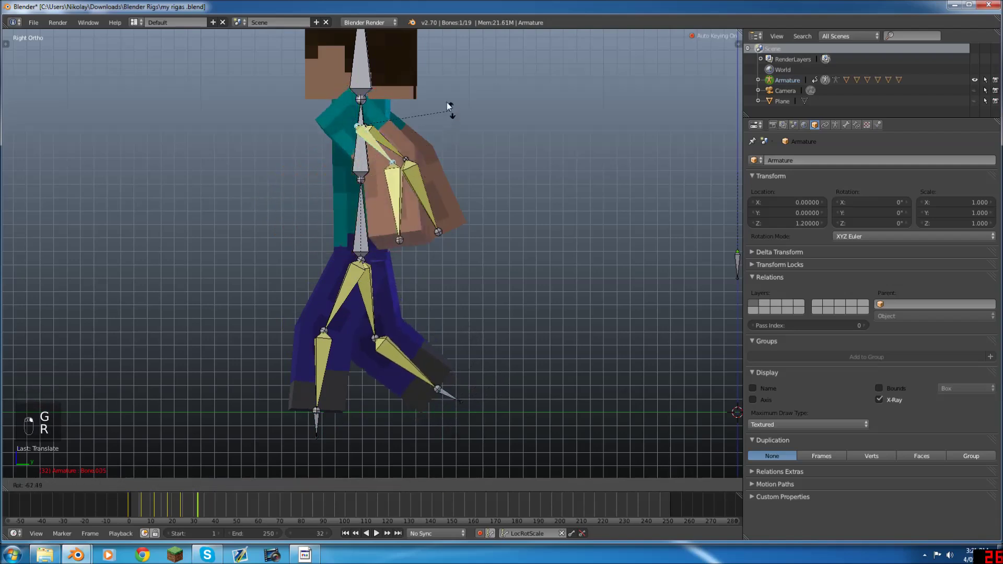
key(r)
drag(409, 215, 459, 230)
key(a)
key(KP_1)
key(r)
key(r)
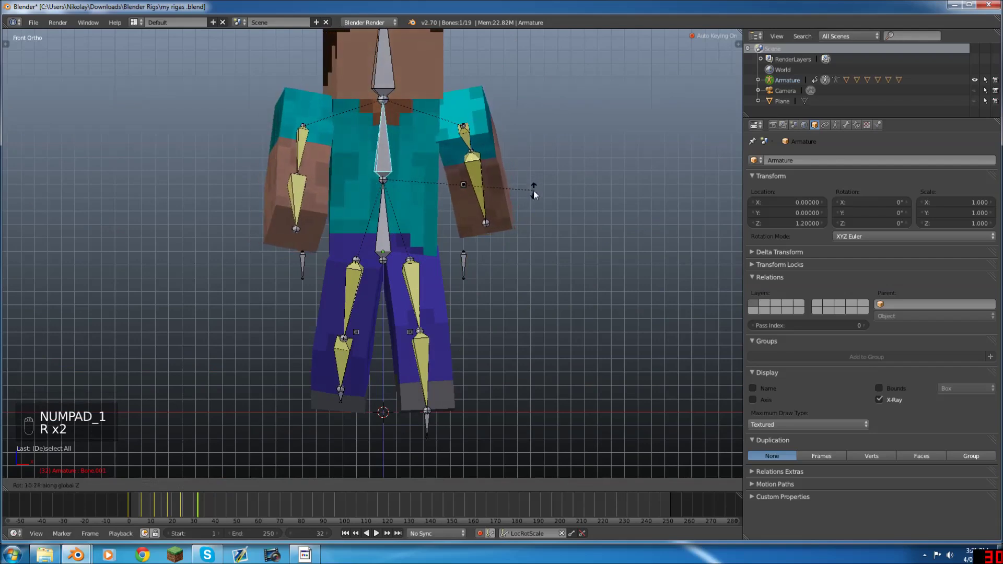
Keyframe the stride pose on every bone of the rig at frame 28
key(a)
key(a)
key(i)
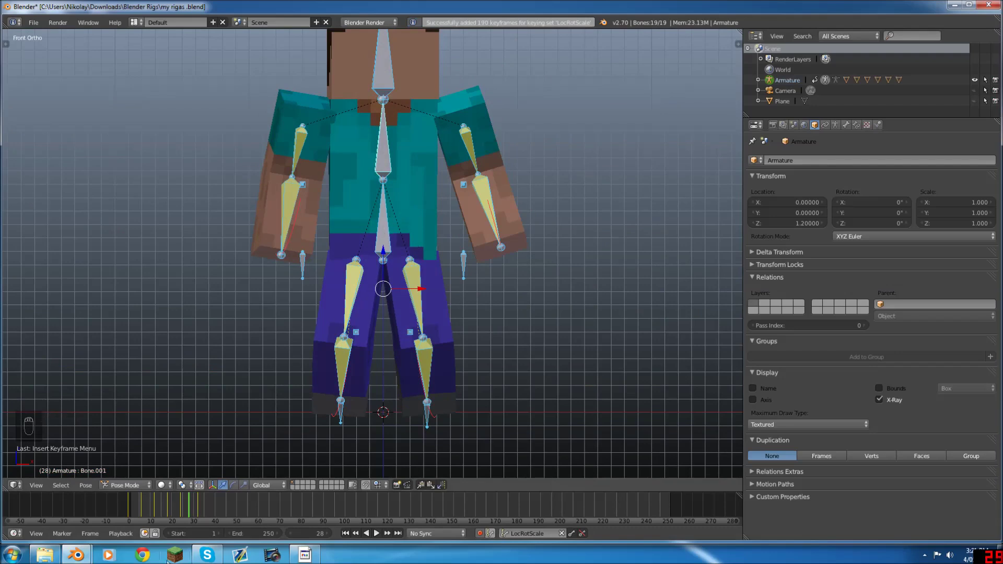
Scrub the timeline and set the current frame to 36 for the next pose
drag(390, 256, 186, 515)
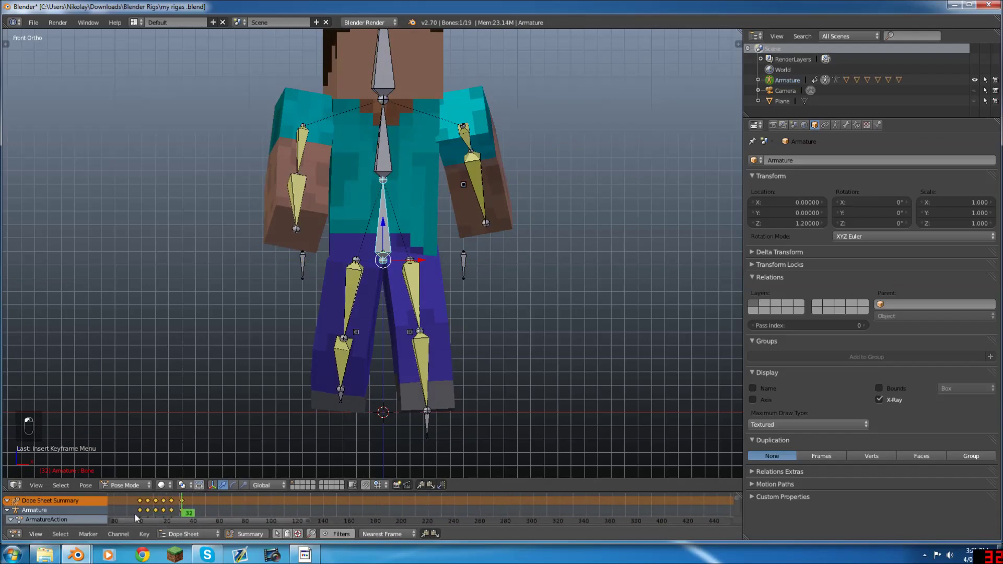
key(g)
drag(201, 507, 188, 509)
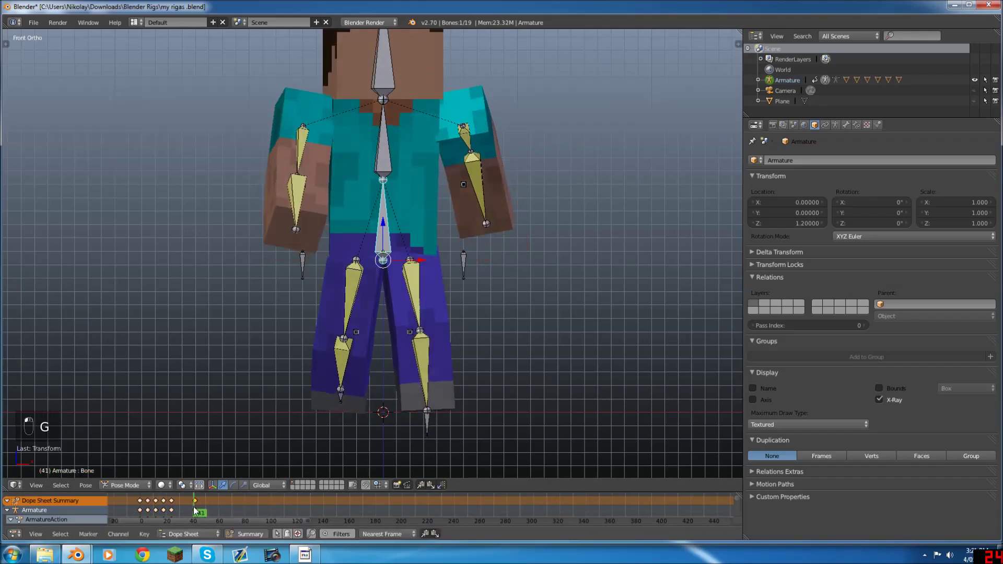
key(g)
drag(192, 505, 196, 506)
key(g)
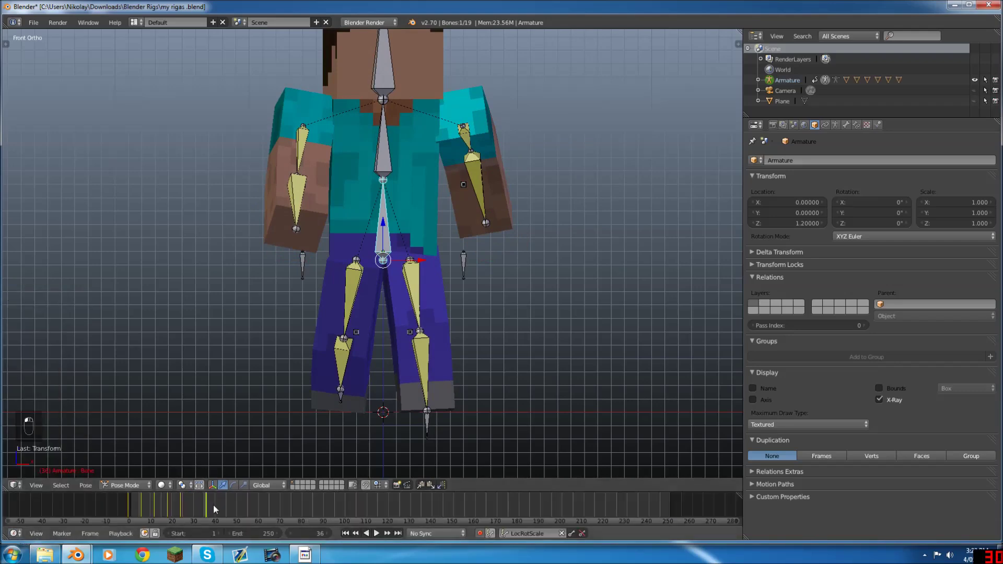
Preview the walk so far, then re-pose the legs in a stride from the side view
key(alt+a)
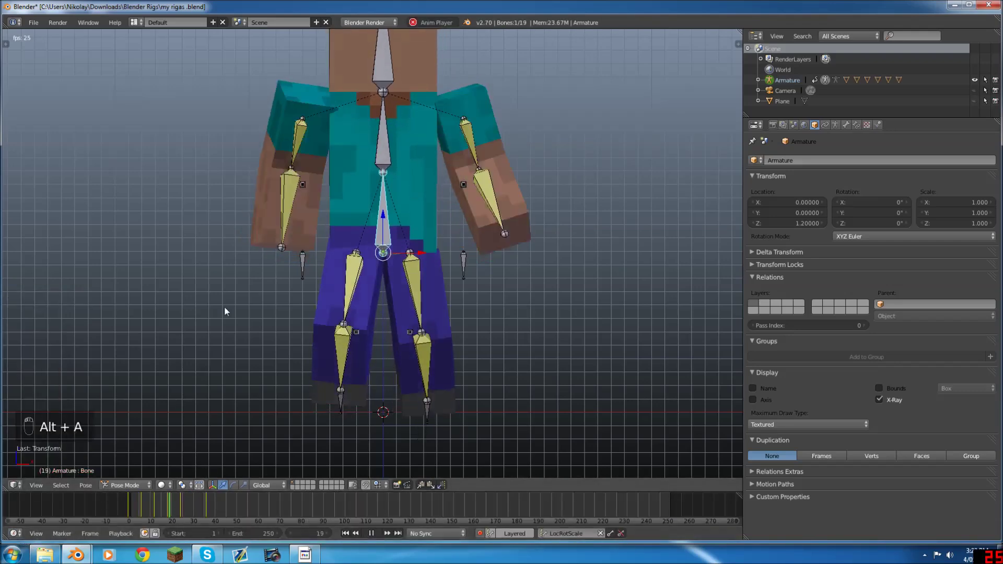
key(alt+a)
drag(207, 501, 196, 503)
key(KP_3)
click(262, 412)
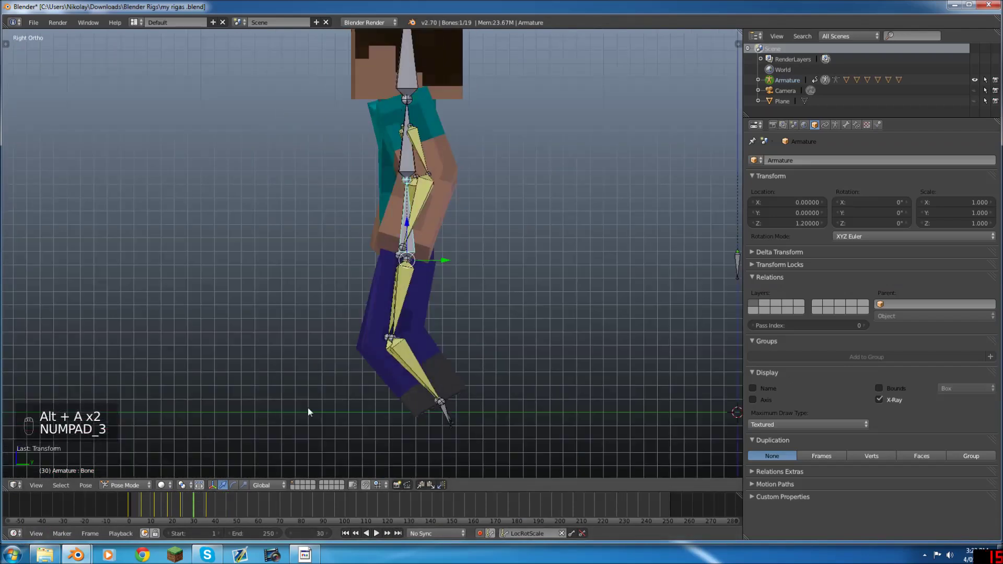
drag(410, 233, 450, 420)
middle_click(501, 429)
Key location, rotation and scale for every bone at frame 36
key(g)
key(a)
key(a)
key(i)
Play the walk animation twice, stopping at frame 36, and return to front view
key(alt+a)
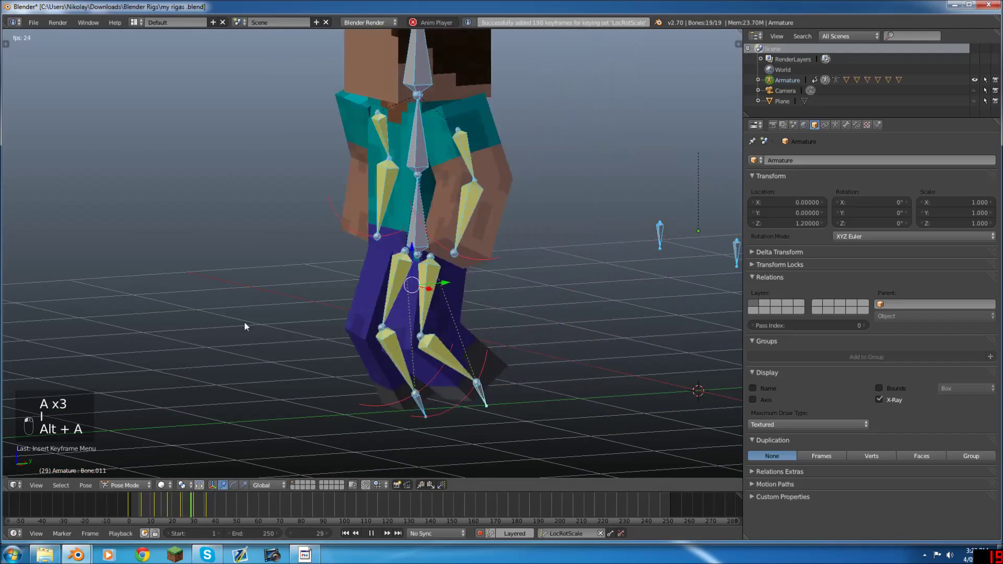
key(alt+a)
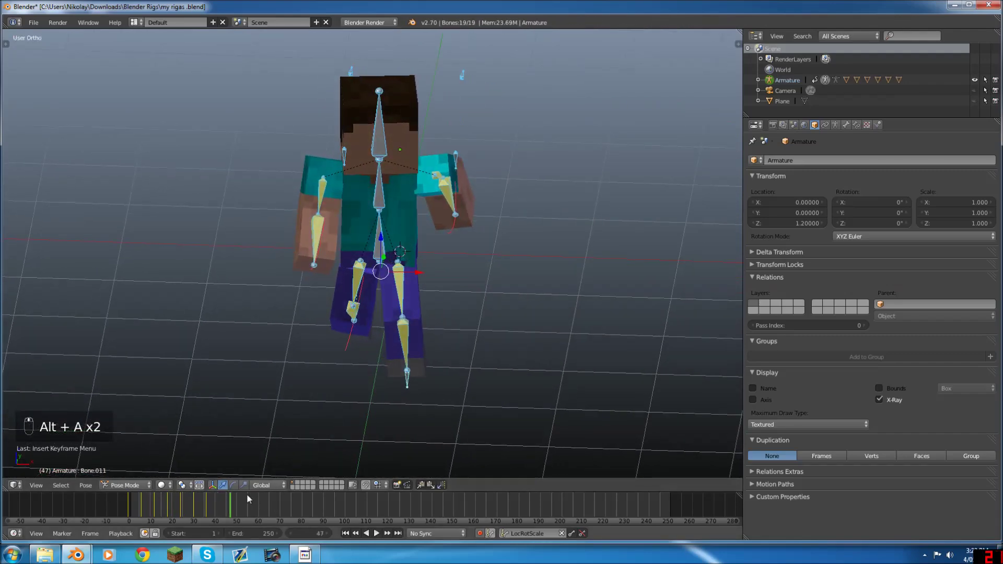
key(alt+a)
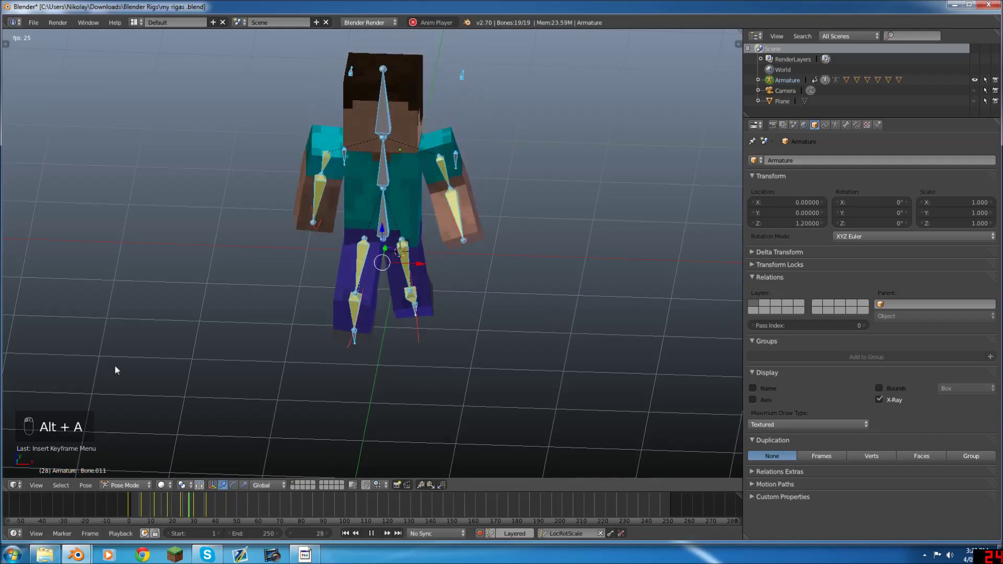
key(alt+a)
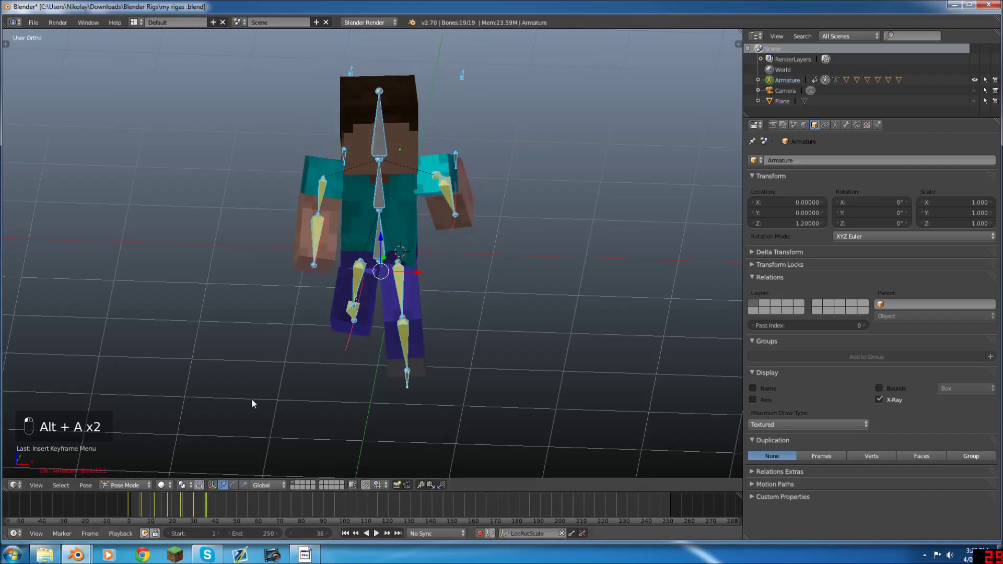
key(KP_1)
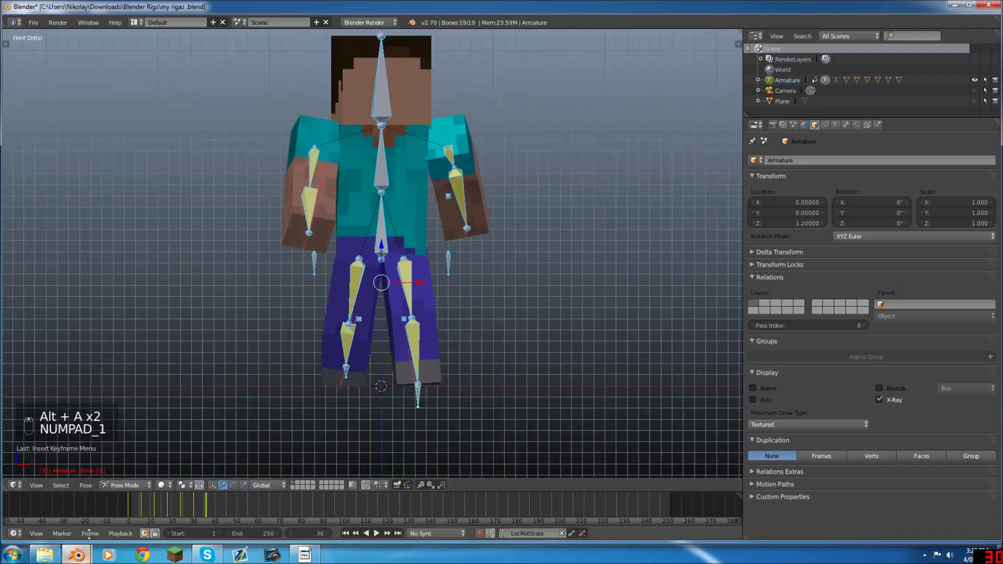
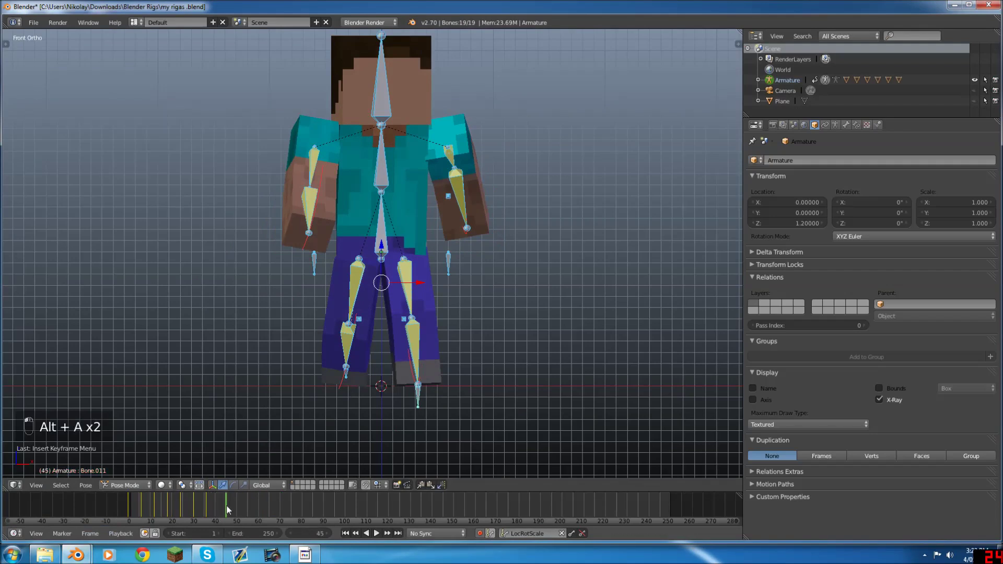
From the side, bring the rear leg under the body and swing the legs into the opposite stride
key(KP_3)
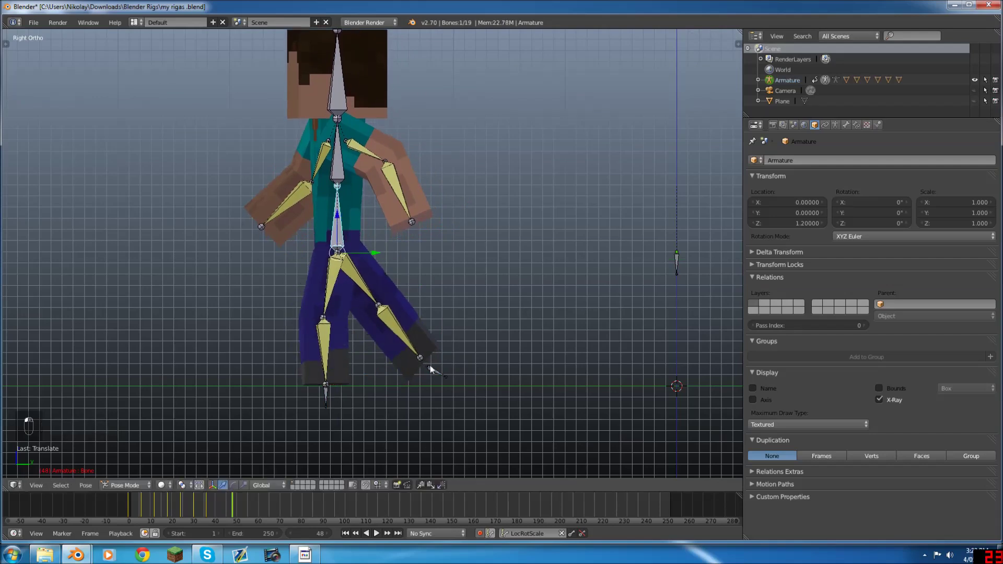
key(g)
drag(414, 379, 365, 416)
key(r)
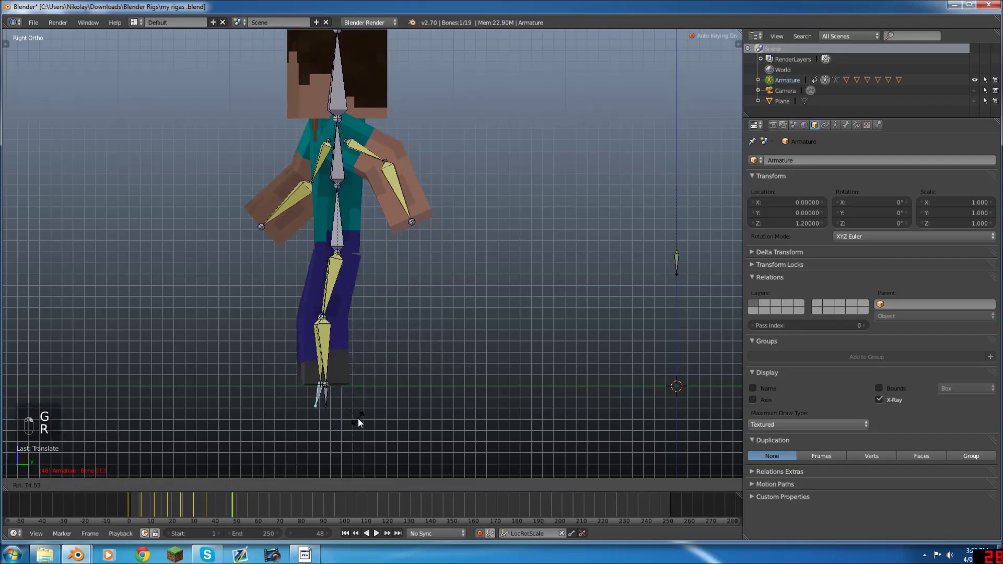
key(g)
key(r)
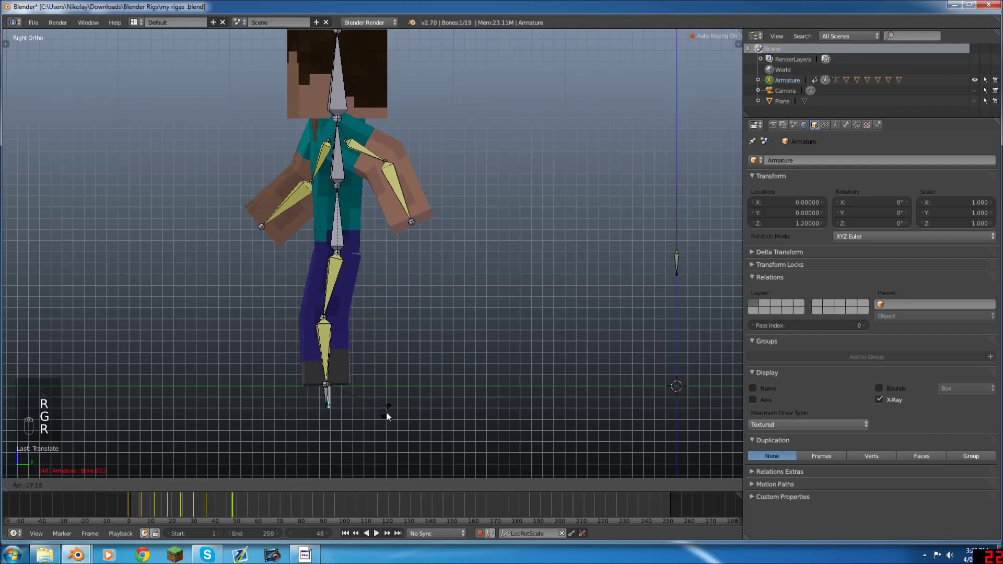
key(g)
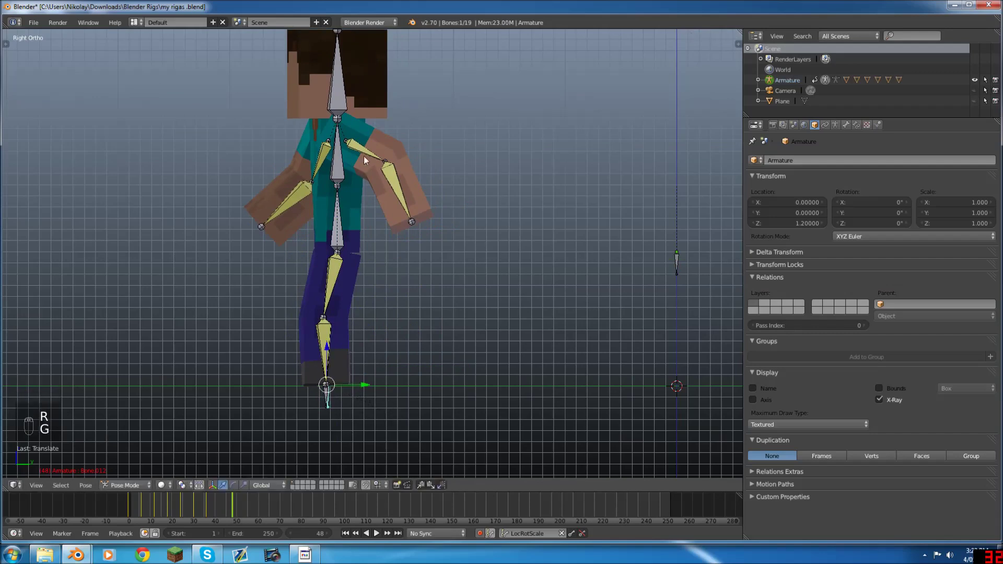
drag(389, 145, 388, 237)
key(r)
Swing the arm the opposite way and check the pose from the front
drag(388, 236, 340, 206)
key(r)
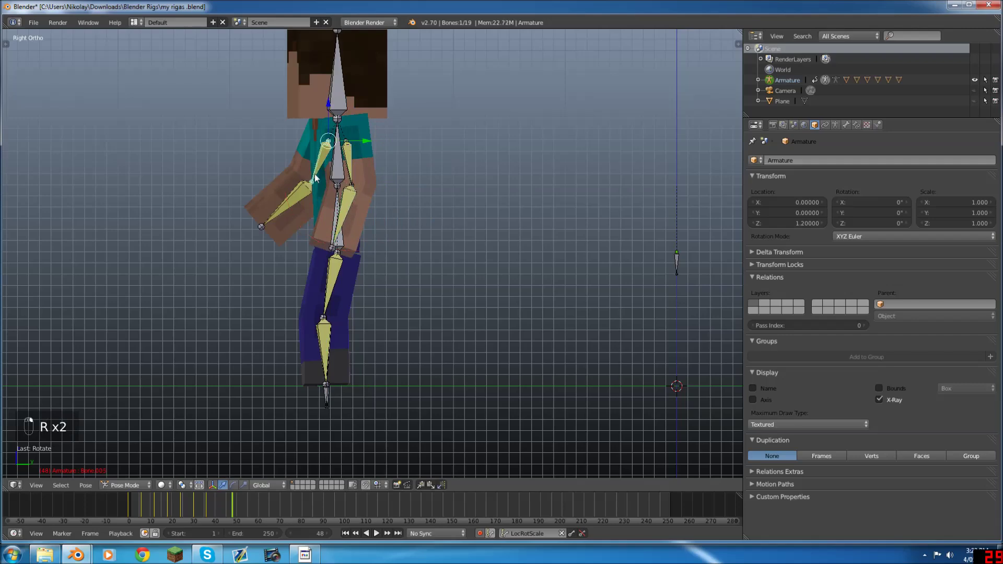
key(r)
key(r)
drag(326, 214, 431, 244)
drag(454, 240, 448, 231)
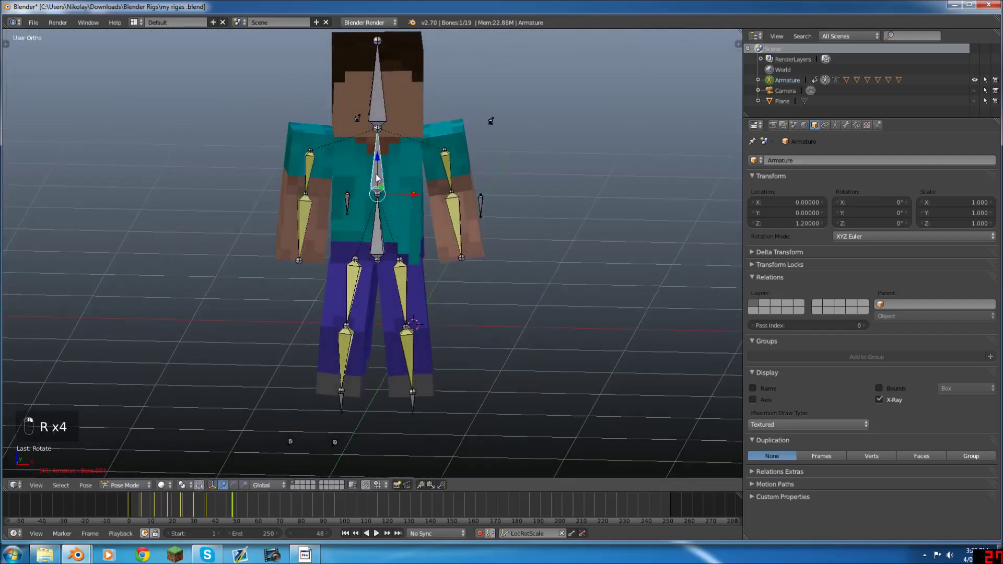
key(alt+r)
key(KP_1)
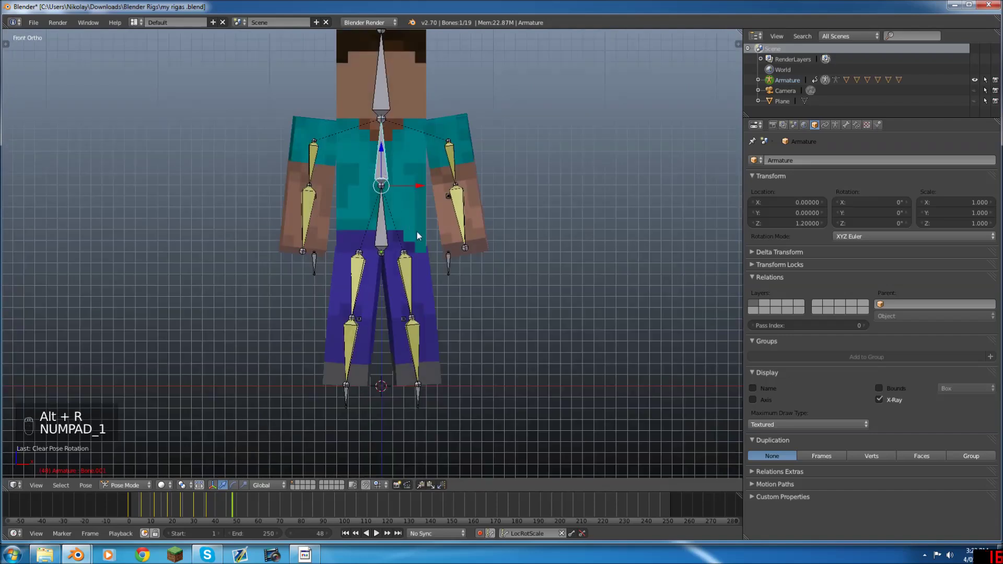
Keyframe the opposite stride on all bones around frame 42, adjusting one bone and re-keying
key(a)
key(a)
key(i)
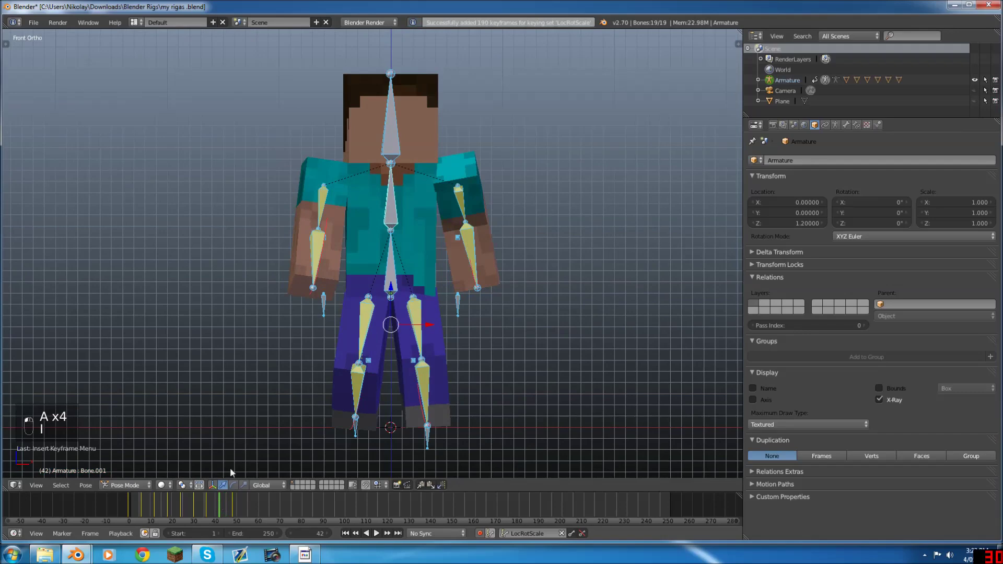
right_click(395, 277)
drag(395, 327, 307, 327)
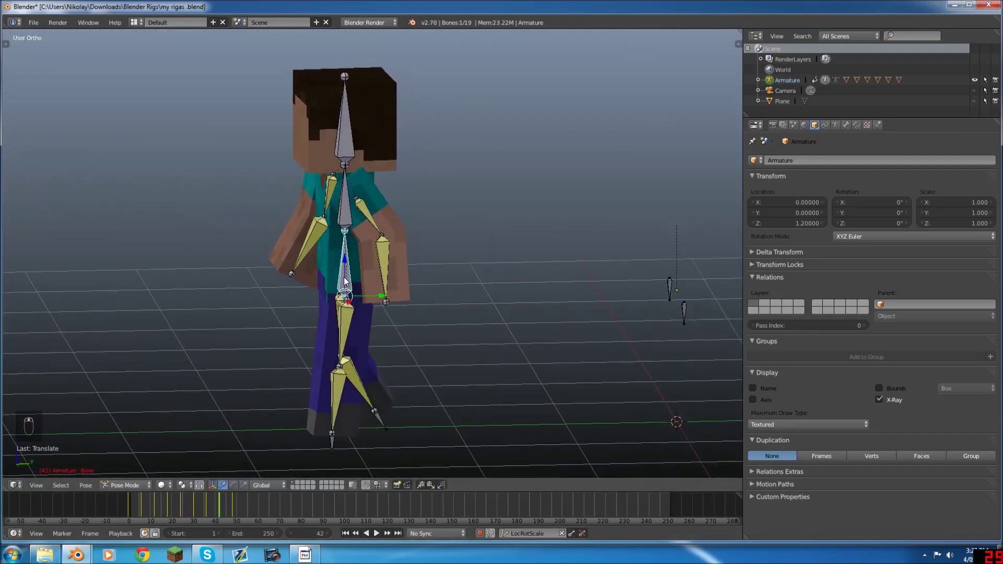
key(g)
key(a)
key(a)
key(i)
Play the walk animation repeatedly, orbiting to review it, then split the 3D View
drag(192, 502, 208, 303)
key(alt+a)
drag(229, 311, 270, 322)
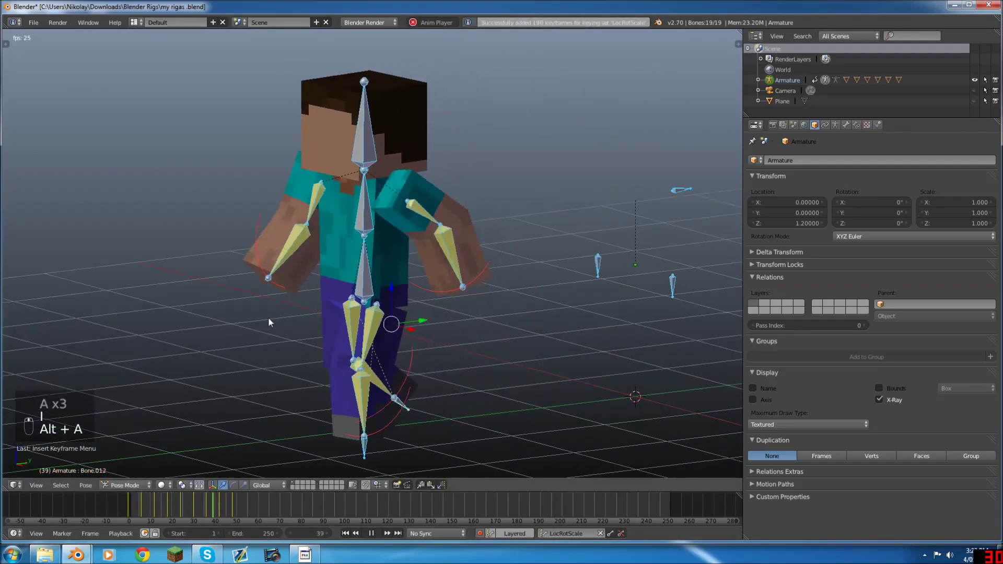
key(alt+a)
key(alt+a)
key(alt+a)
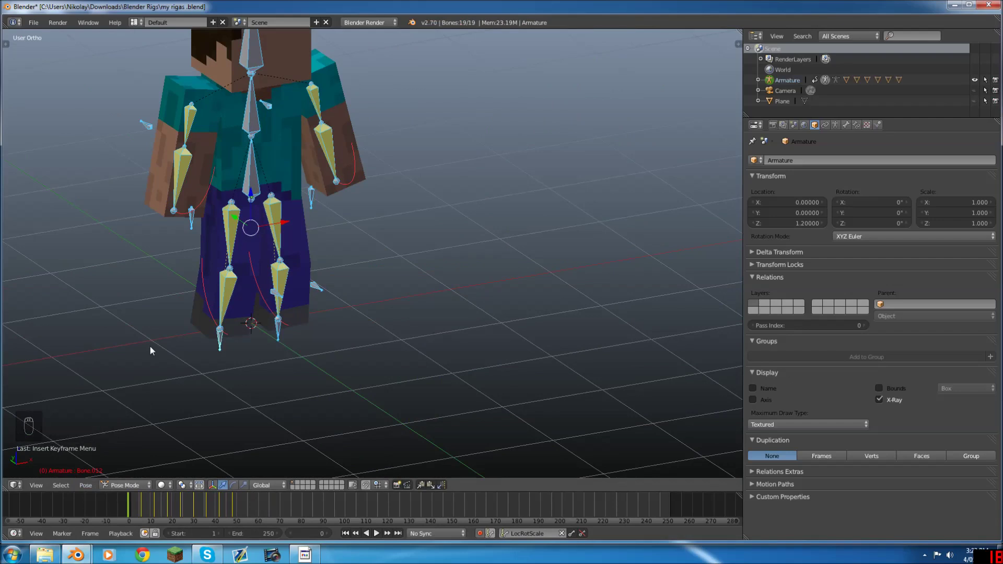
key(KP_1)
key(alt+a)
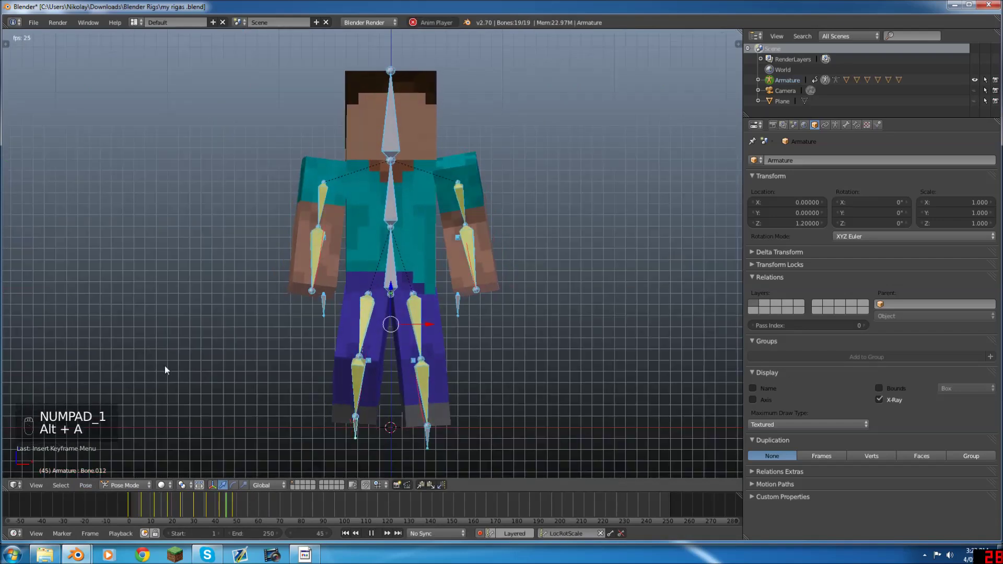
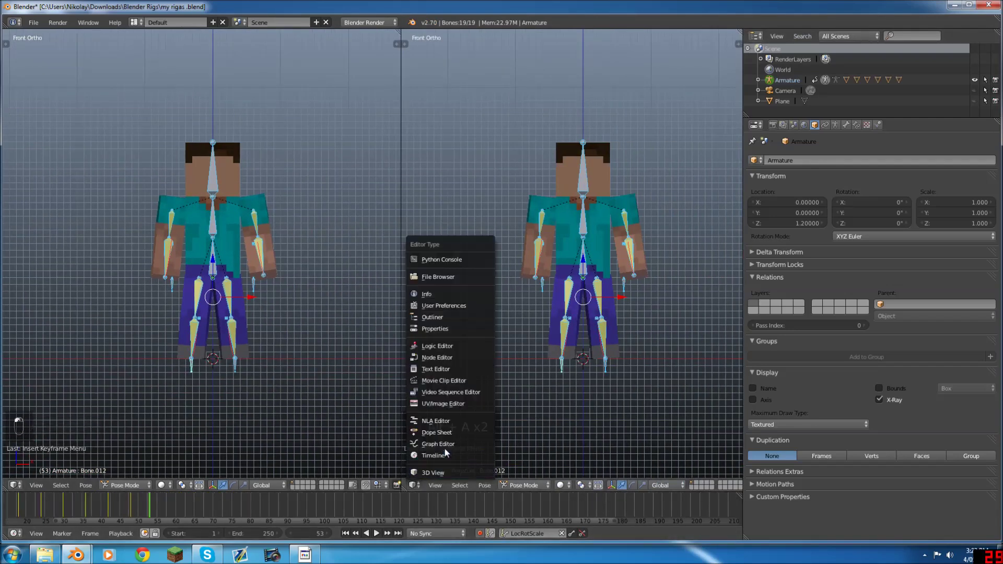
Resize the areas so the right half shows the Graph Editor with the root bone's curves
drag(455, 438, 210, 269)
drag(211, 269, 412, 66)
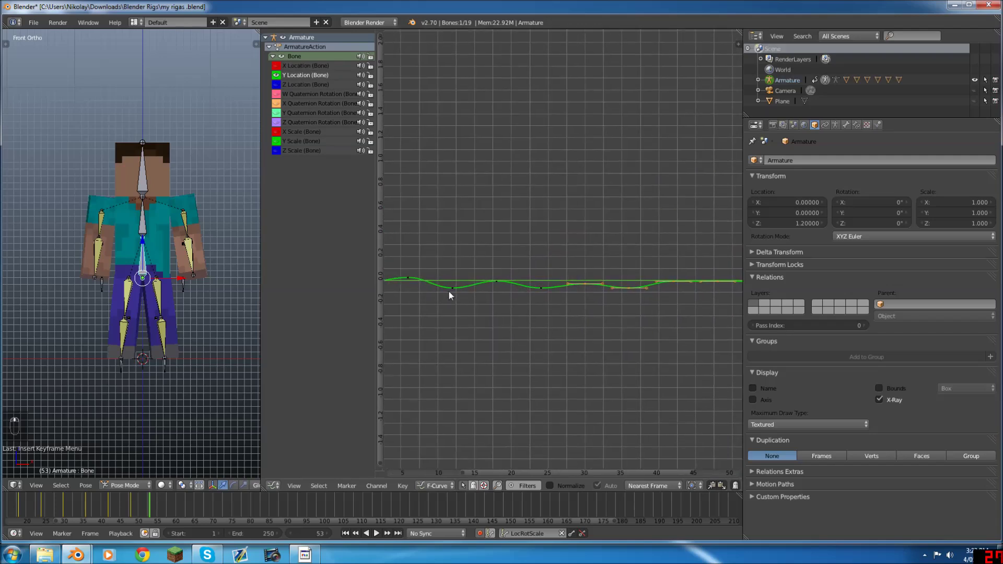
Show only the Z Location channel, zoom in, and grab-move keyframes on its rising section
key(a)
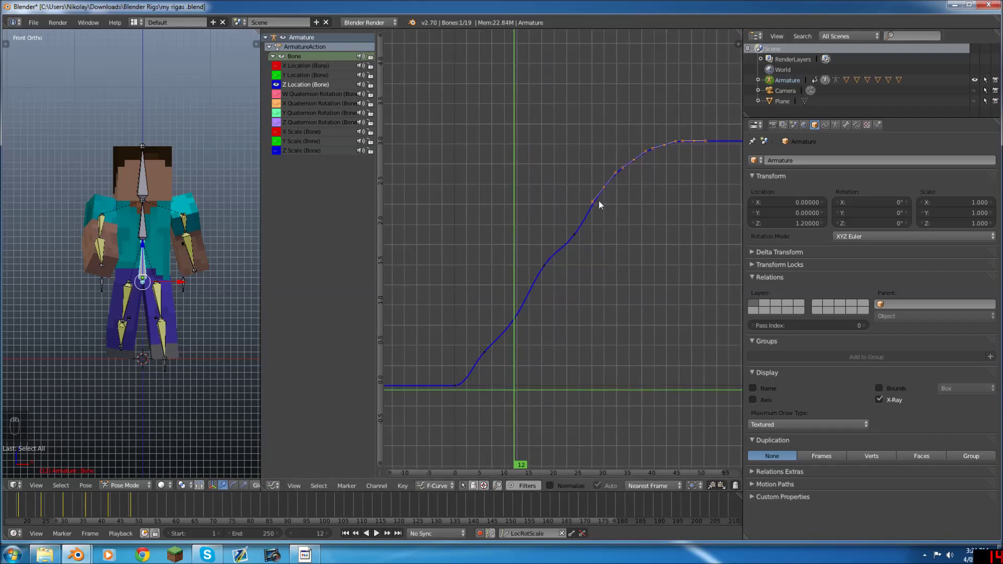
drag(485, 368, 568, 330)
key(r)
key(g)
drag(532, 337, 651, 462)
drag(649, 482, 520, 317)
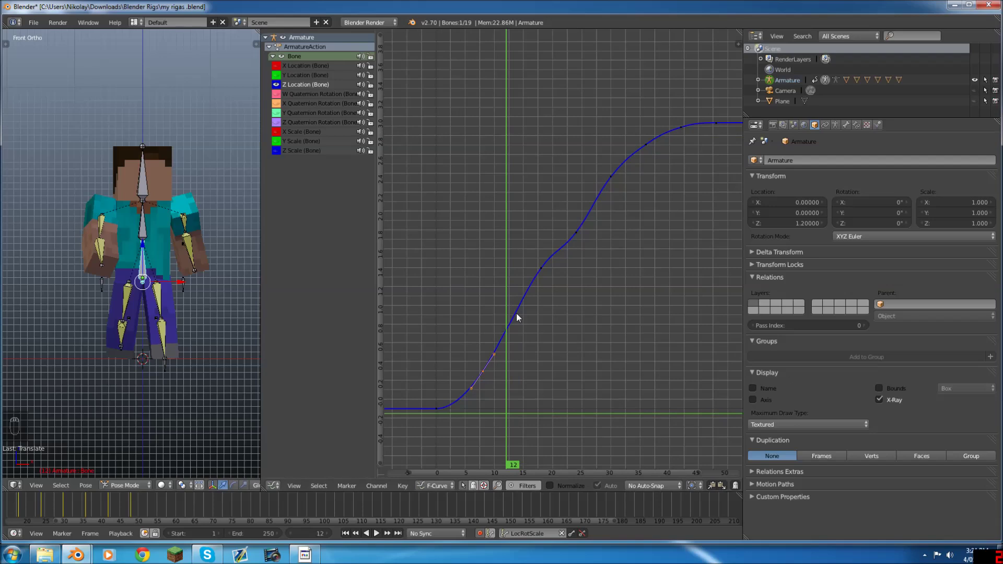
Smooth the Z Location keyframes to remove the bump and return to the first frame
key(\)
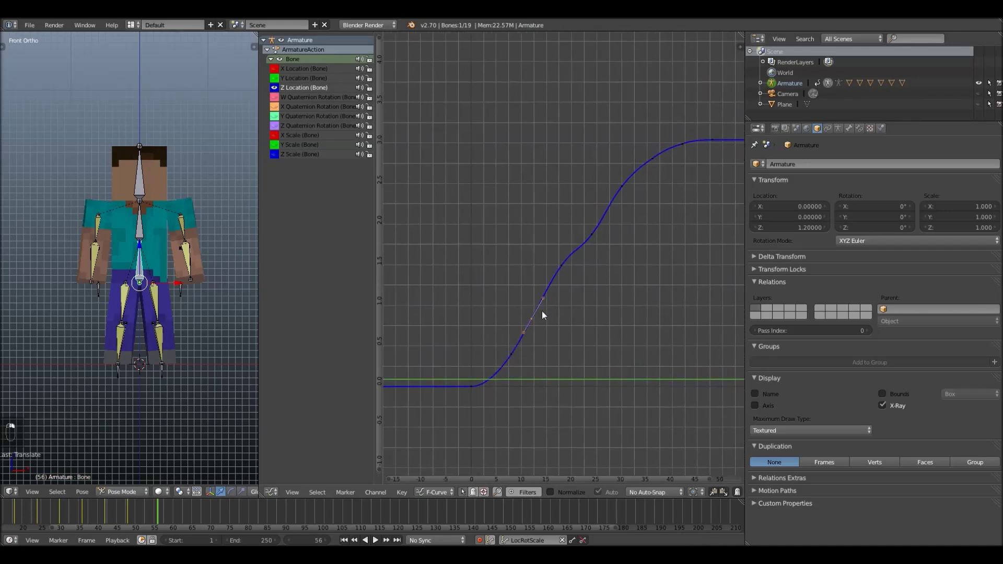
key(g)
key(r)
key(g)
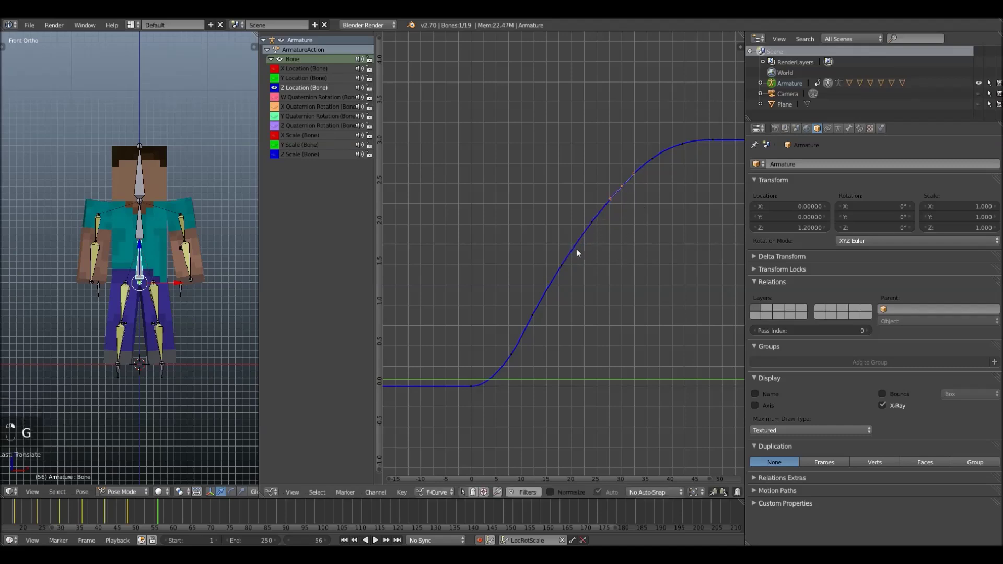
key(r)
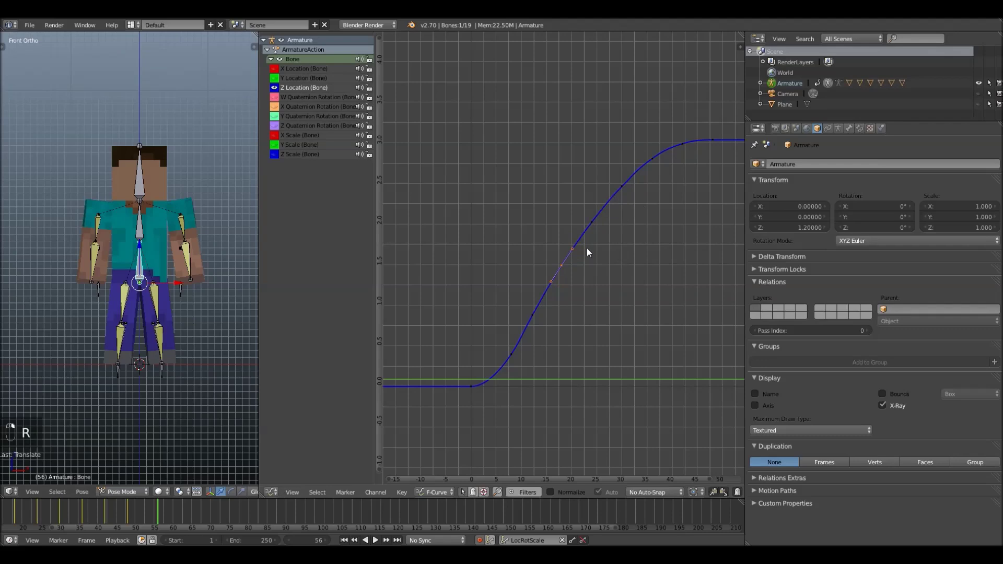
key(shift+d)
key(ctrl+z)
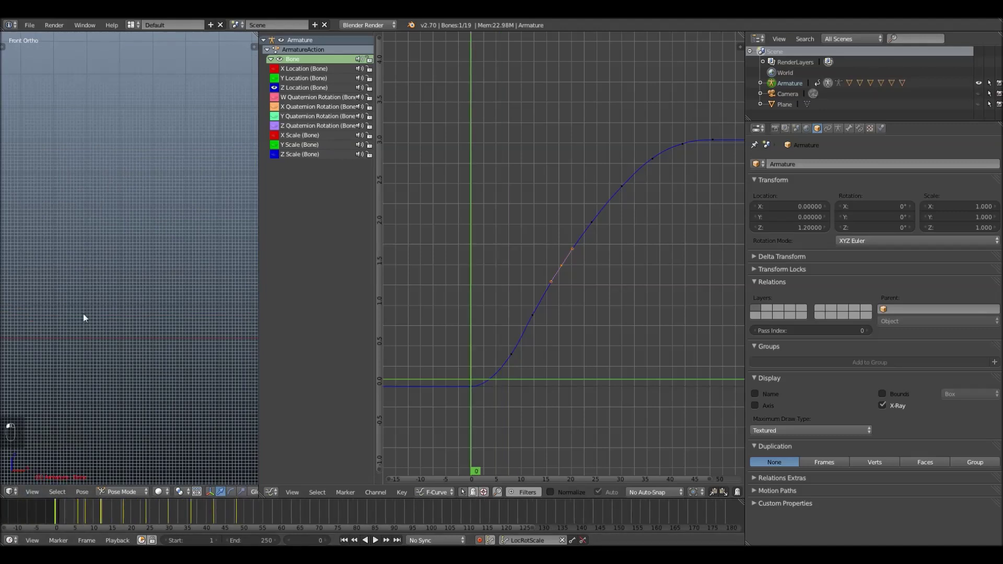
Play the animation through the scene camera, then zoom in on the top of the curve
key(KP_0)
key(alt+a)
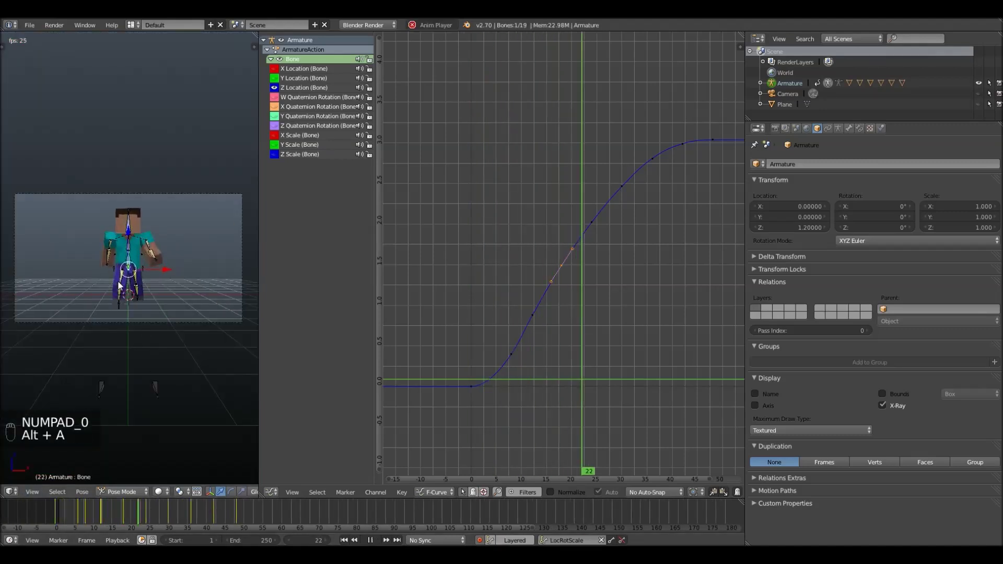
key(alt+a)
drag(253, 515, 614, 131)
drag(616, 131, 569, 249)
key(h)
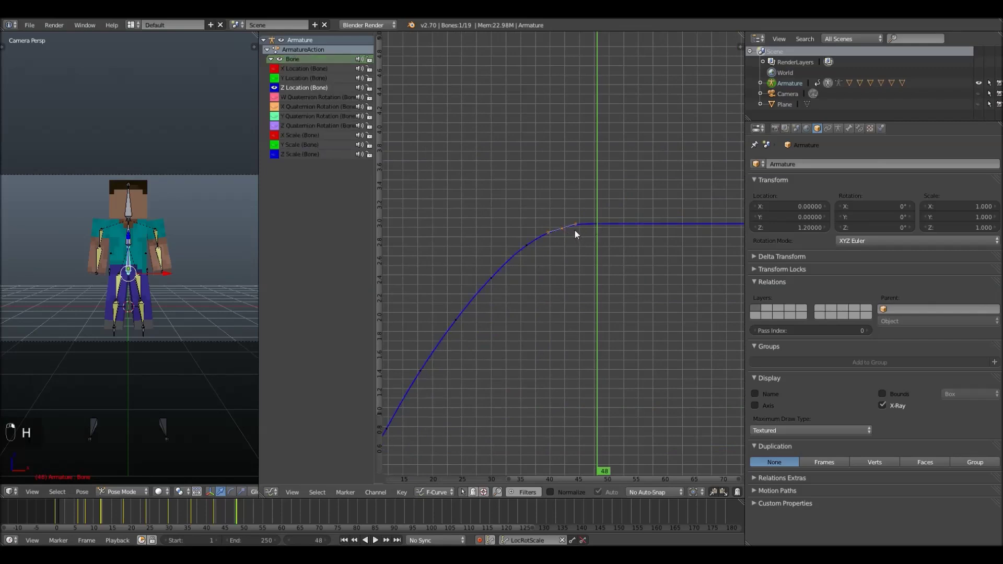
Select Z-location keyframes and pull one down to flatten the remaining bump
key(g)
key(ctrl+z)
key(g)
key(r)
key(shift+d)
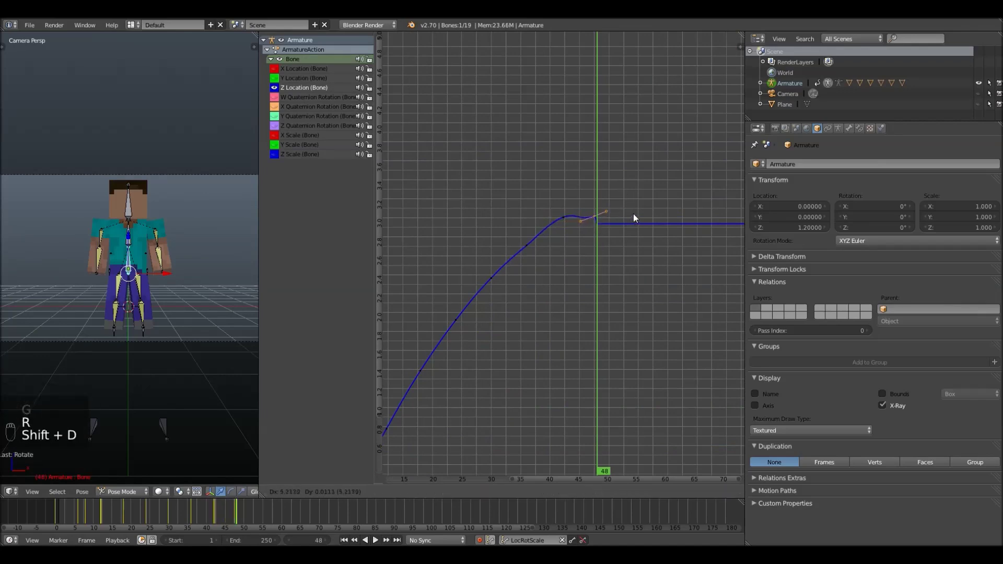
key(r)
drag(596, 228, 599, 226)
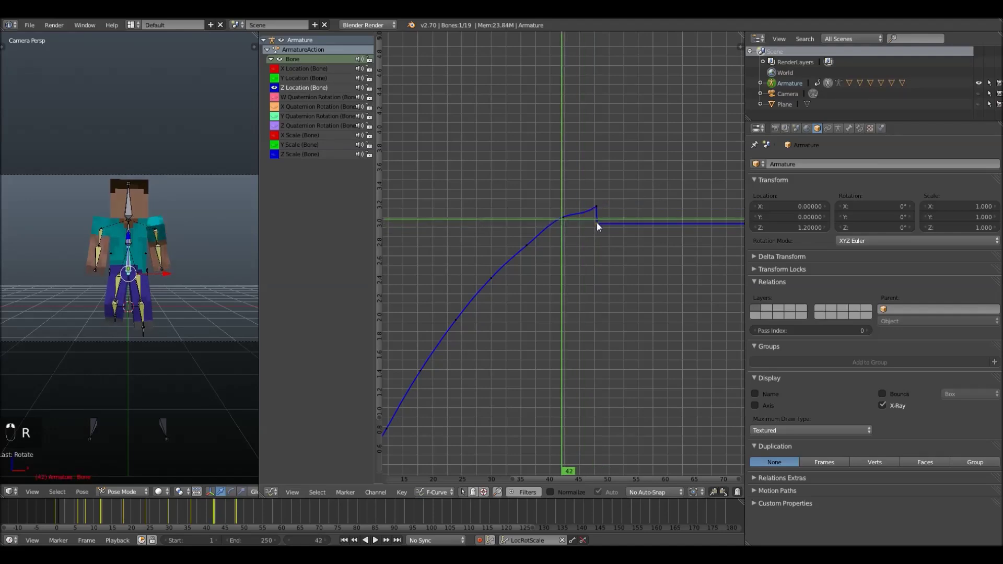
Raise the plateau keyframes and rotate their handles so the curve eases into the level part
key(g)
key(g)
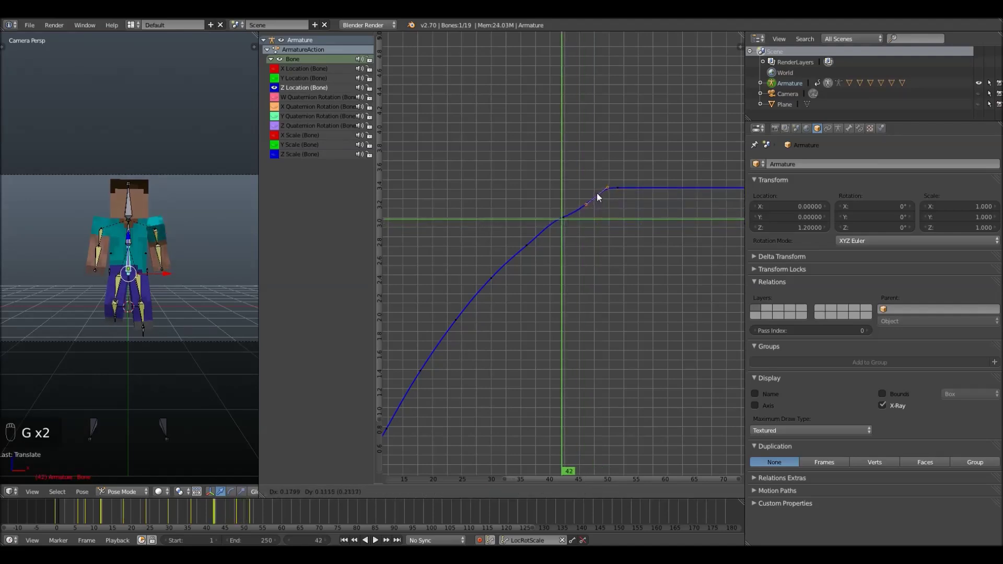
key(g)
key(r)
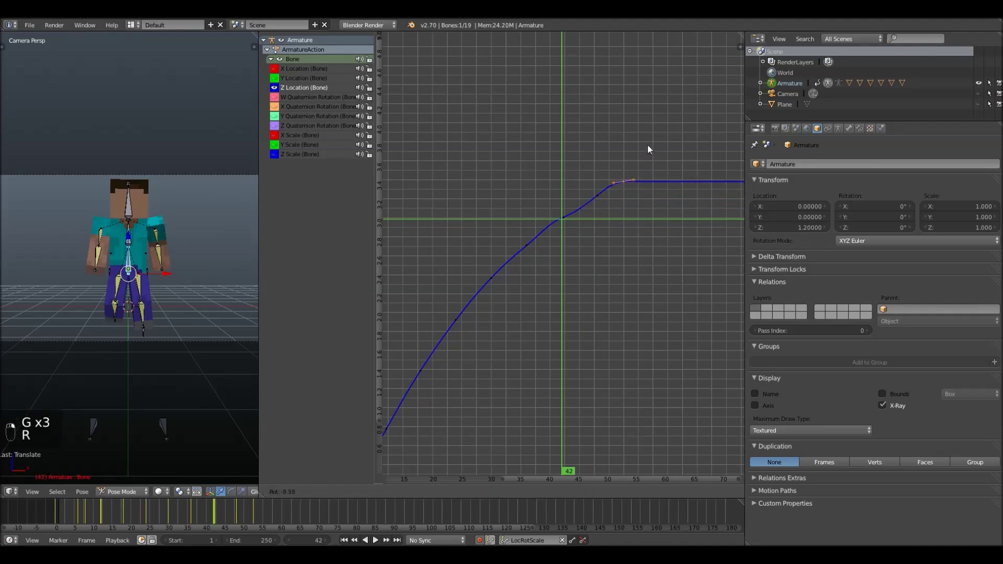
key(g)
key(r)
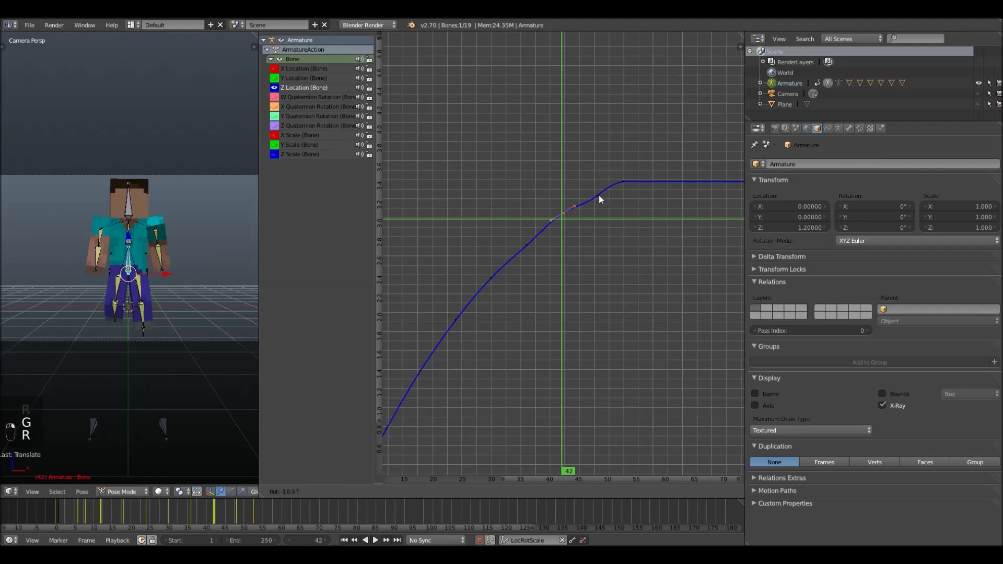
key(g)
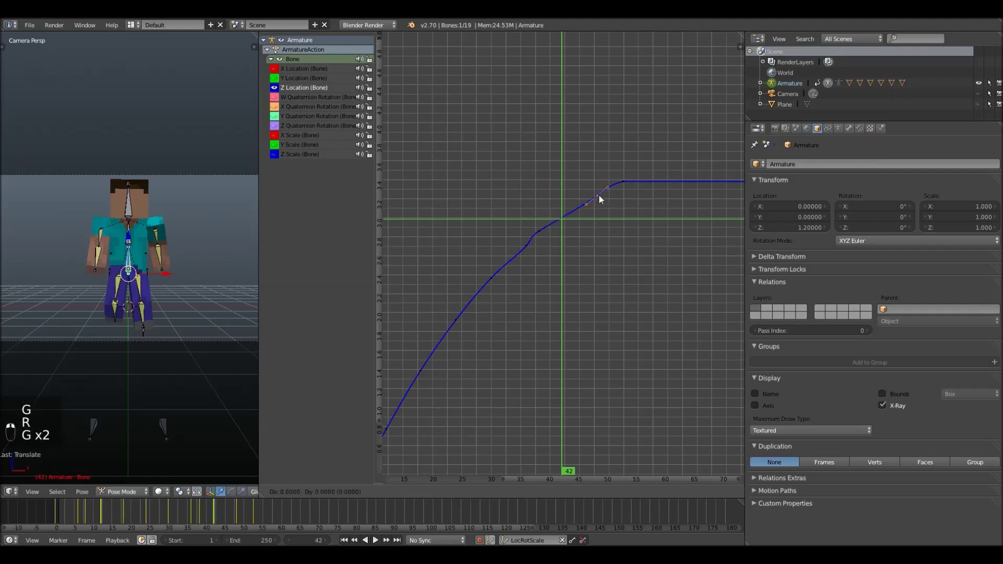
key(g)
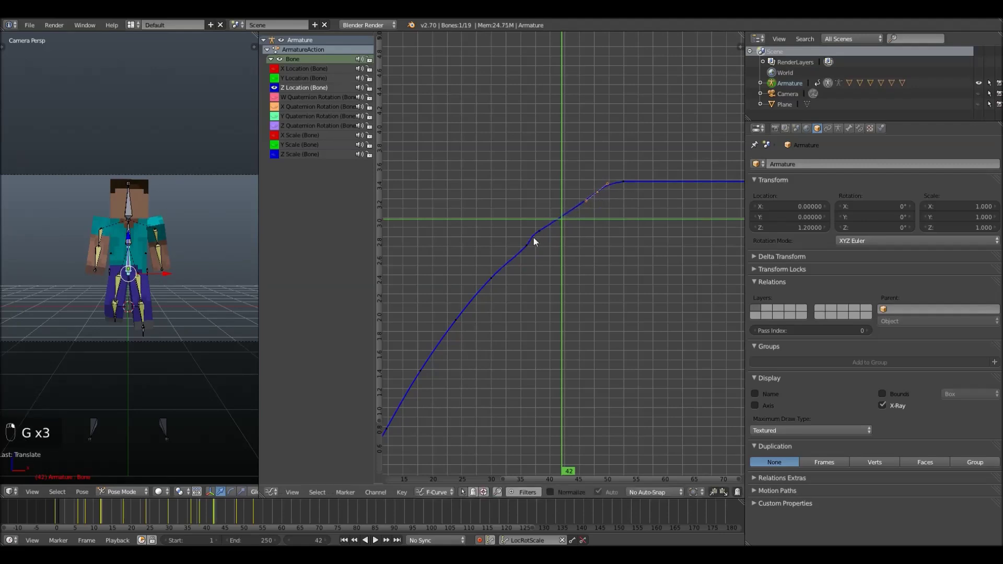
key(g)
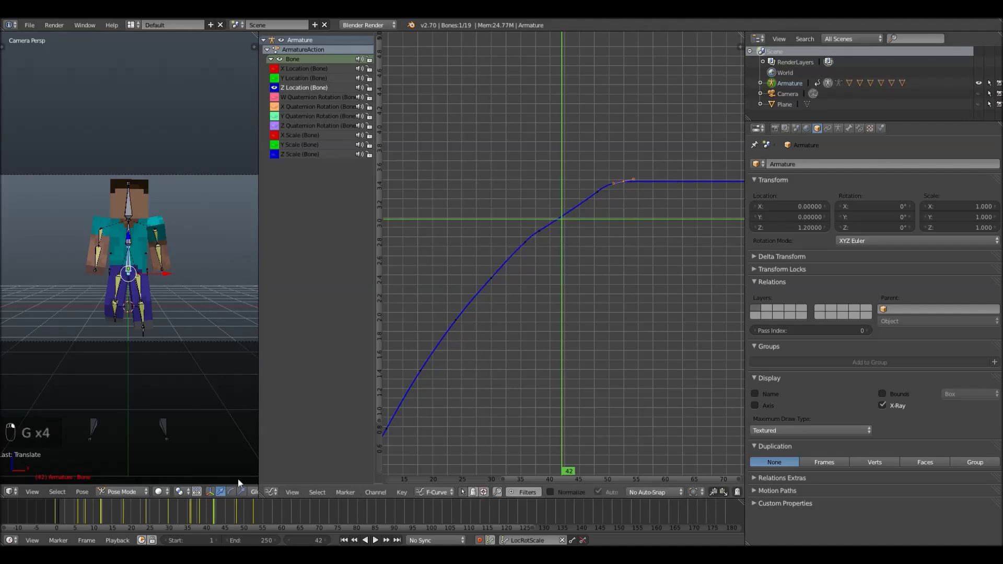
Play Steve's walk back past frame 50, viewing him from the side
key(alt+a)
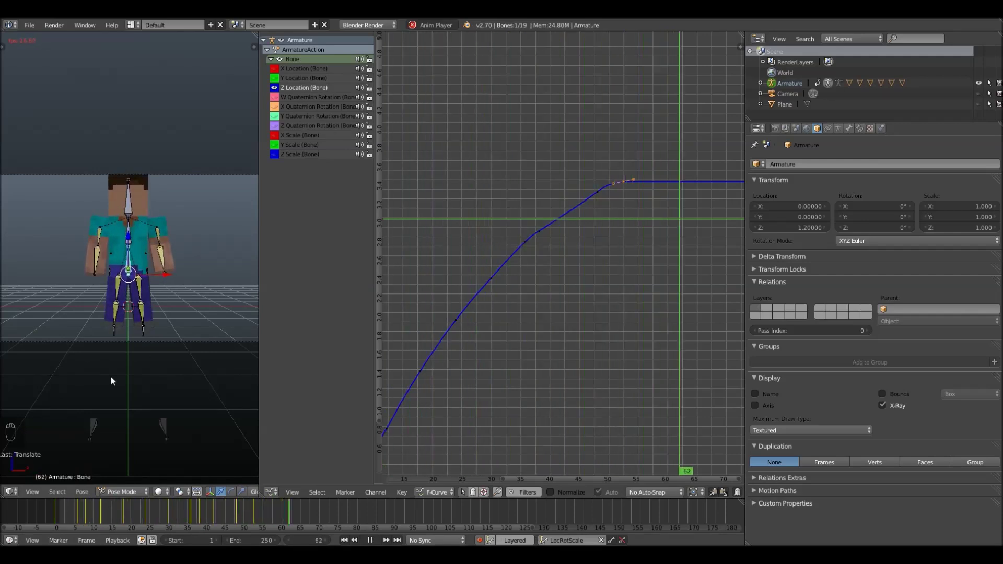
key(alt+a)
drag(215, 507, 195, 468)
key(alt+a)
key(alt+a)
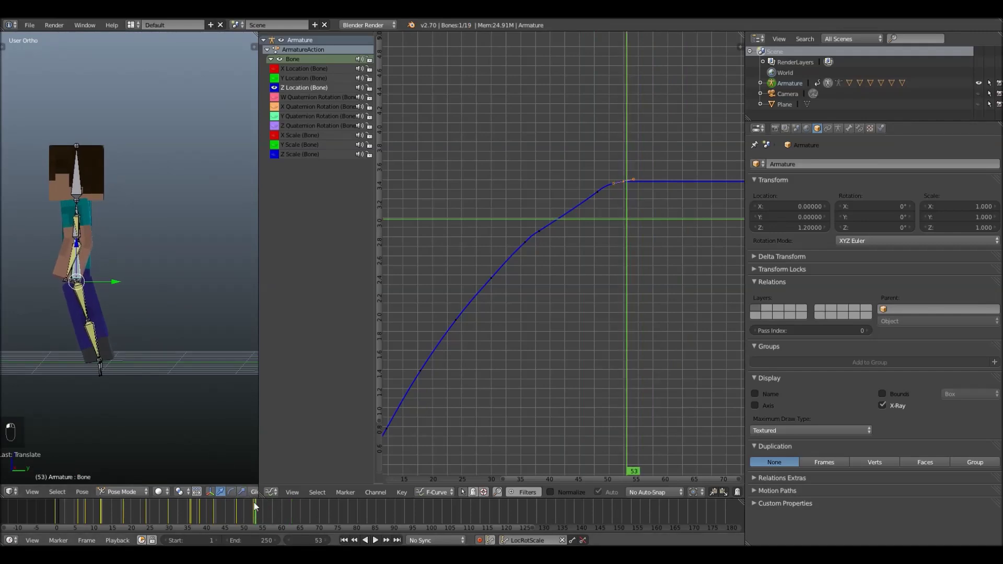
Undo the accidental grab on the Z-location curve back to its smoothed shape
middle_click(201, 514)
drag(199, 514, 670, 183)
key(g)
key(ctrl+z)
key(ctrl+z)
key(ctrl+z)
key(ctrl+z)
key(ctrl+z)
key(ctrl+z)
key(ctrl+z)
key(ctrl+z)
key(ctrl+z)
key(ctrl+z)
key(ctrl+z)
key(ctrl+z)
key(ctrl+z)
key(ctrl+z)
key(ctrl+z)
key(ctrl+z)
key(ctrl+z)
Replay the walk cycle, delete the plateau keyframe at the top, and play it again
key(alt+a)
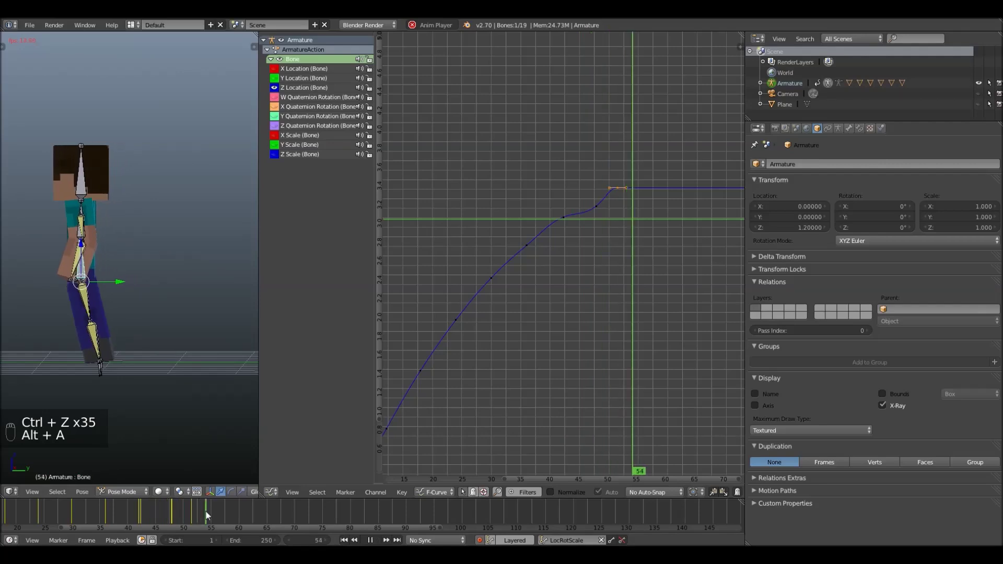
key(alt+a)
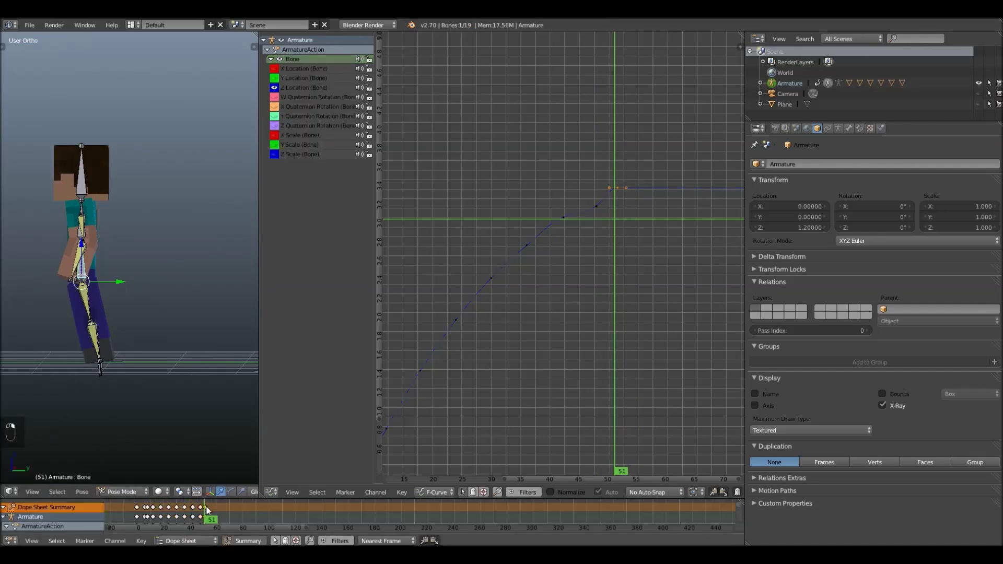
key(Delete)
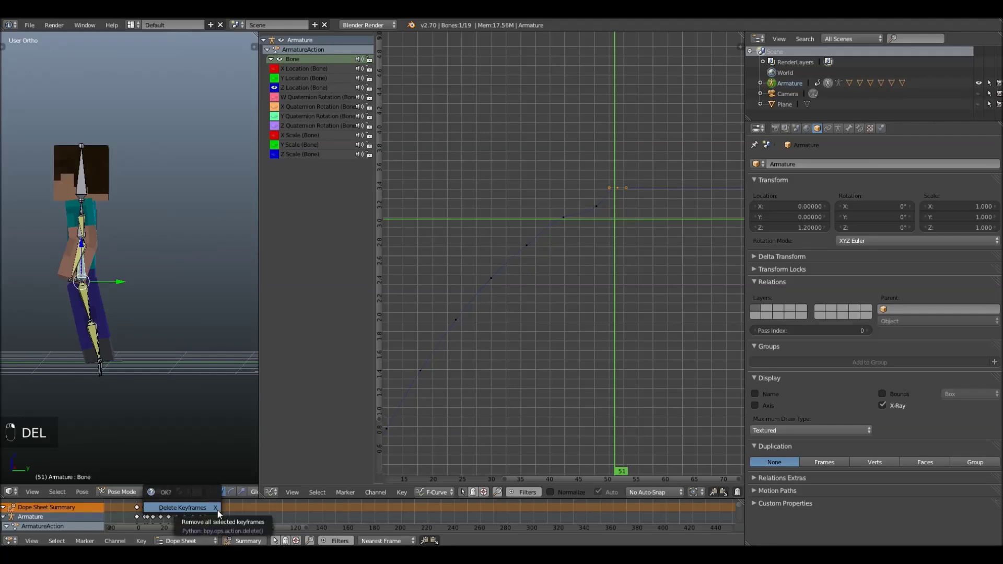
key(alt+a)
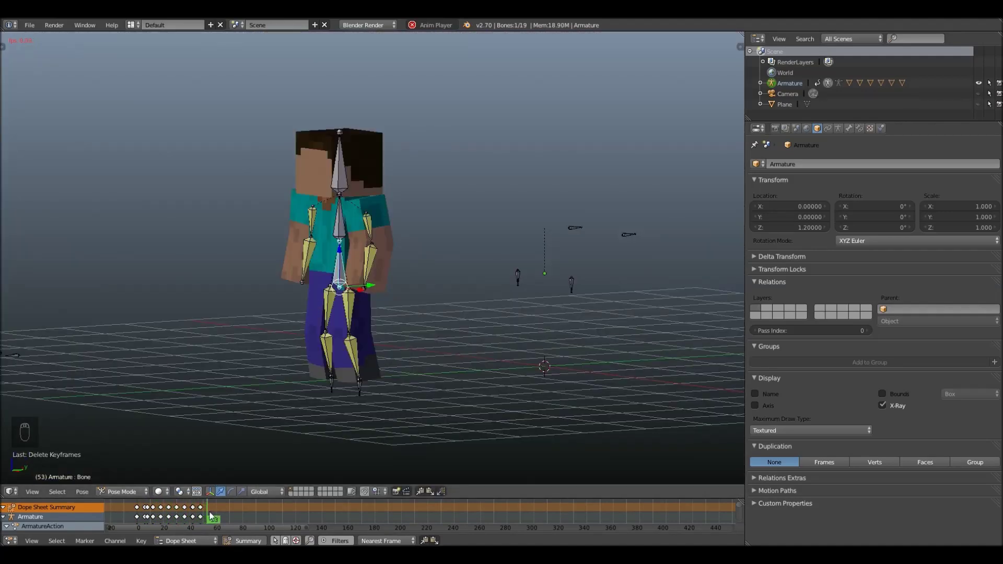
Stop at frame 1, switch to the camera view, and play the walk cycle through it
key(alt+a)
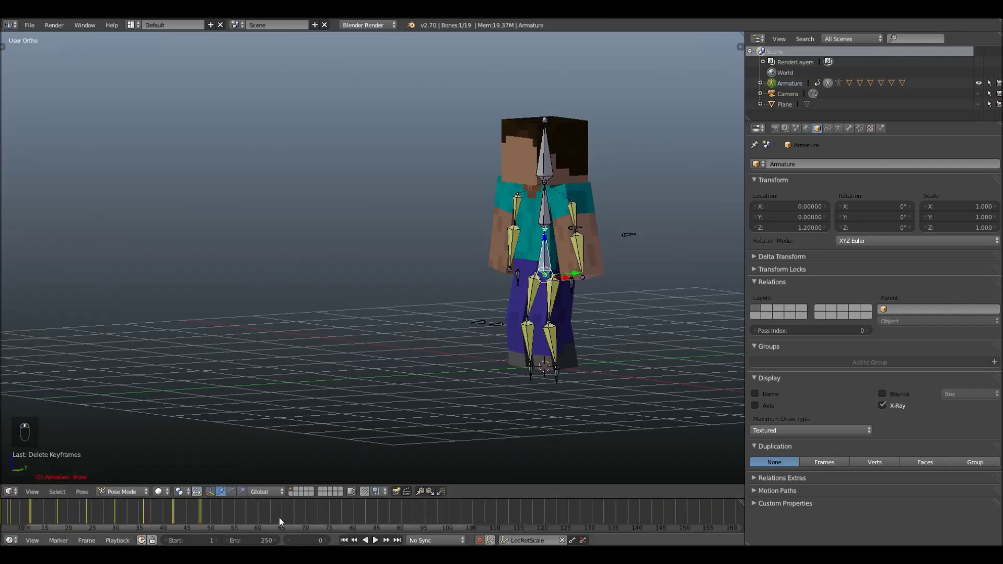
key(KP_0)
key(alt+a)
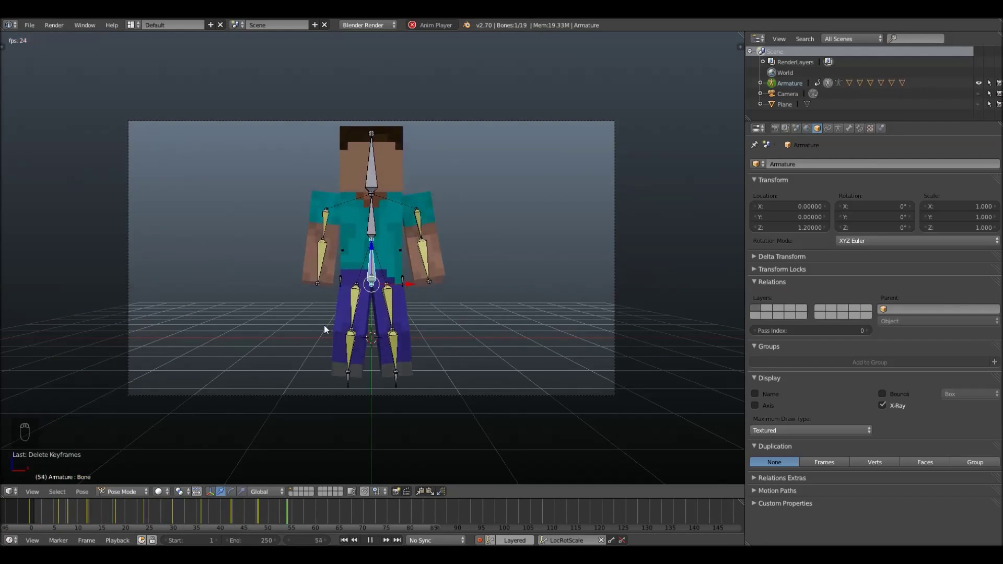
key(alt+a)
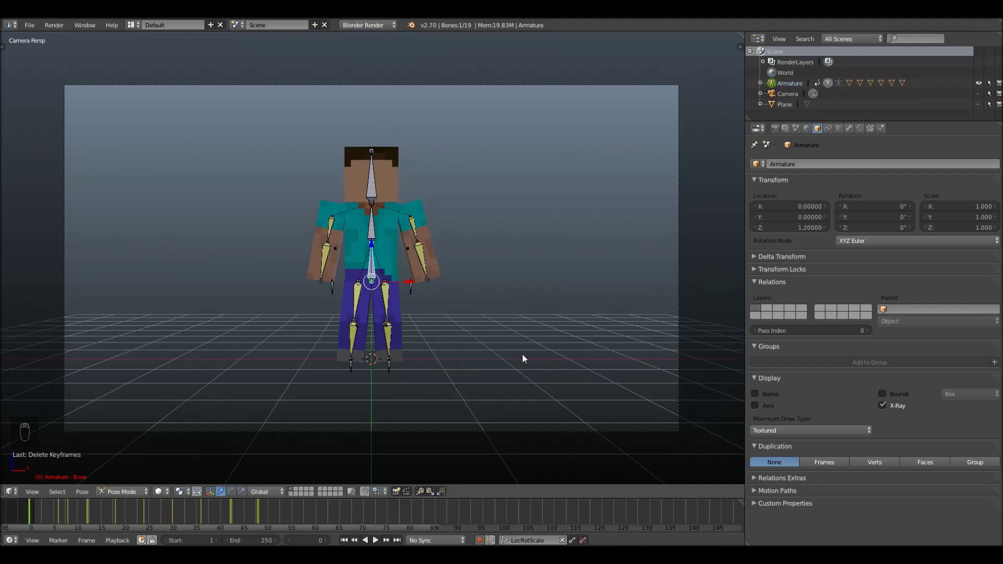
drag(428, 229, 427, 220)
drag(427, 220, 532, 166)
middle_click(531, 166)
middle_click(526, 166)
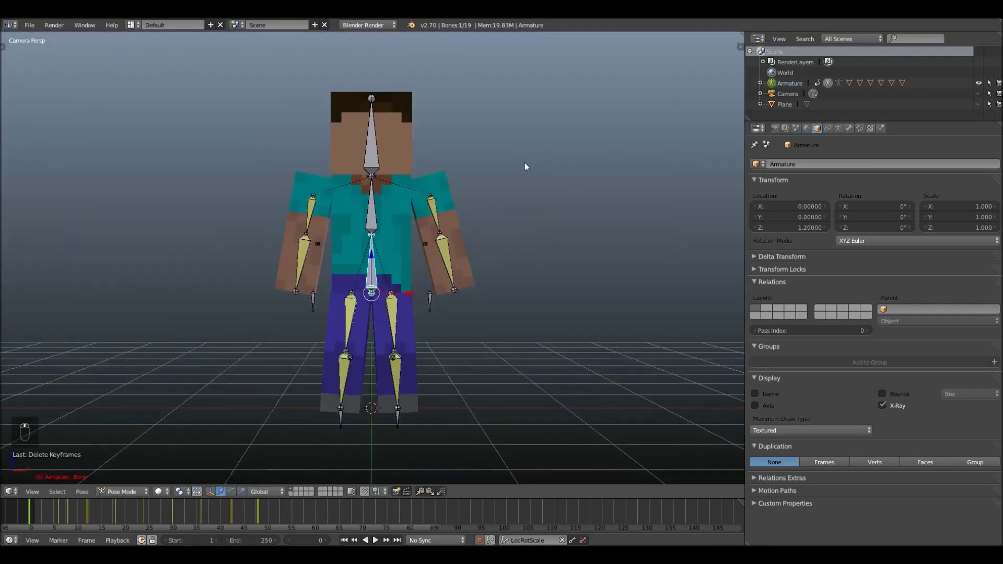
drag(526, 166, 526, 166)
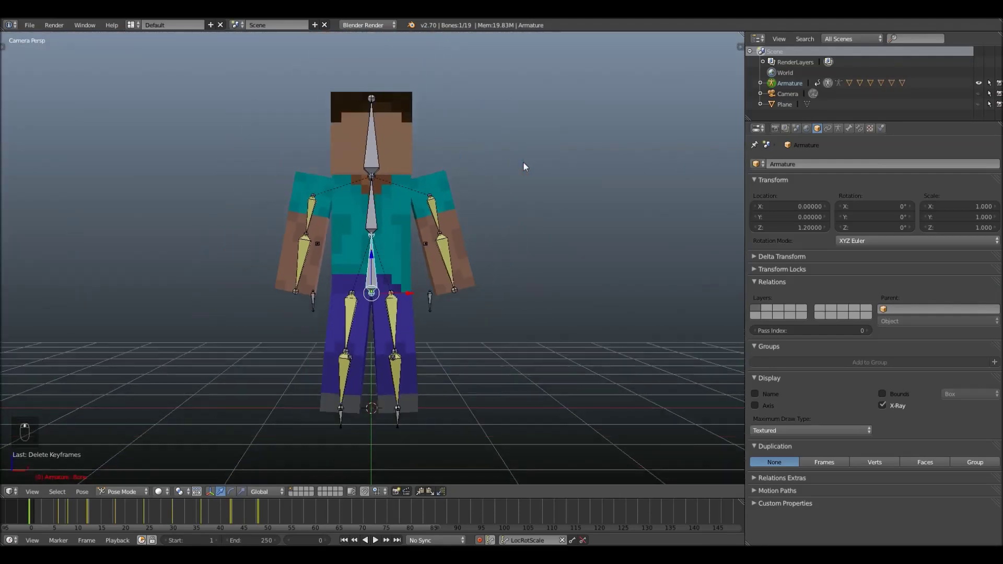
key(alt+a)
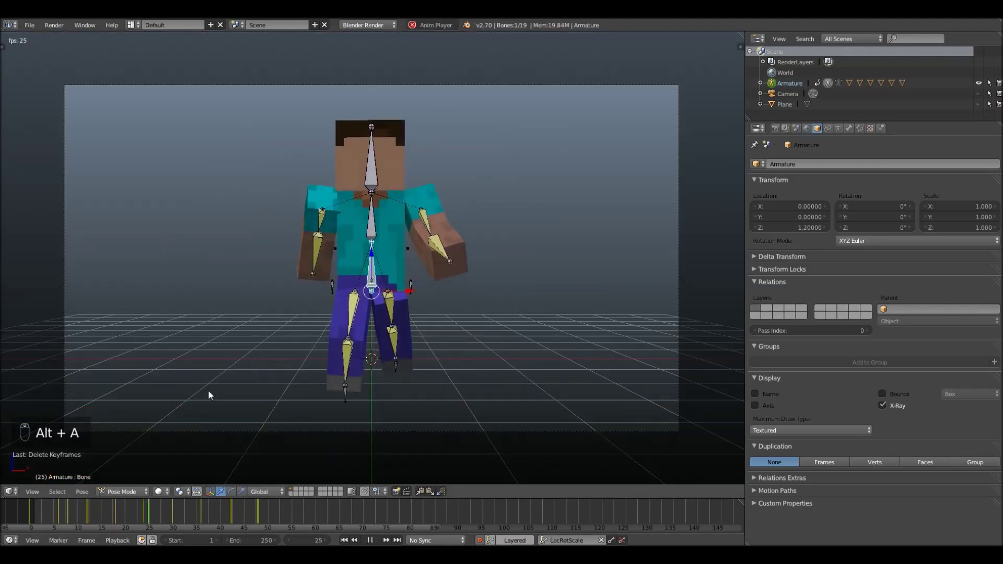
key(alt+a)
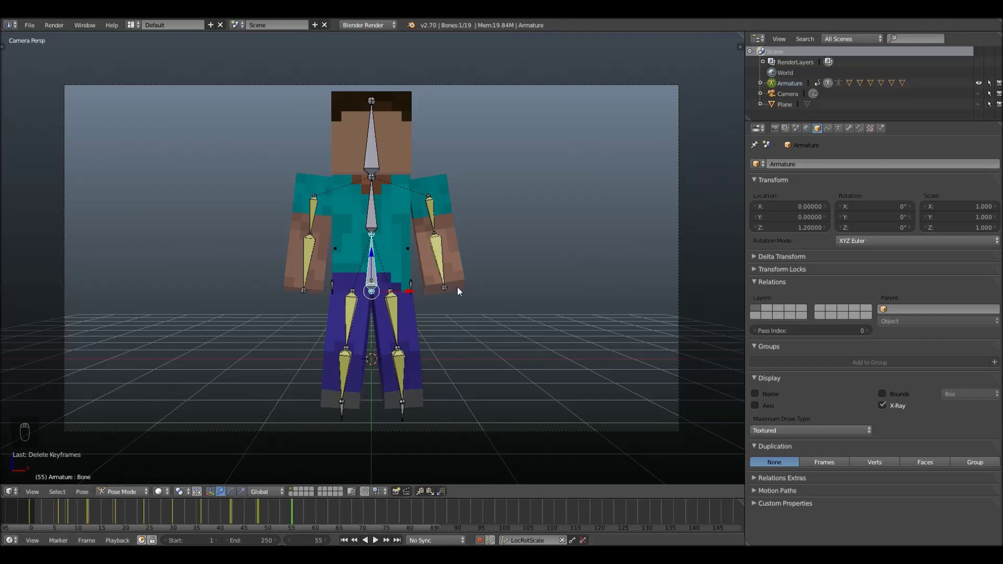
Orbit out of the camera view around Steve to an angled view of the rig
middle_click(458, 288)
drag(458, 288, 470, 239)
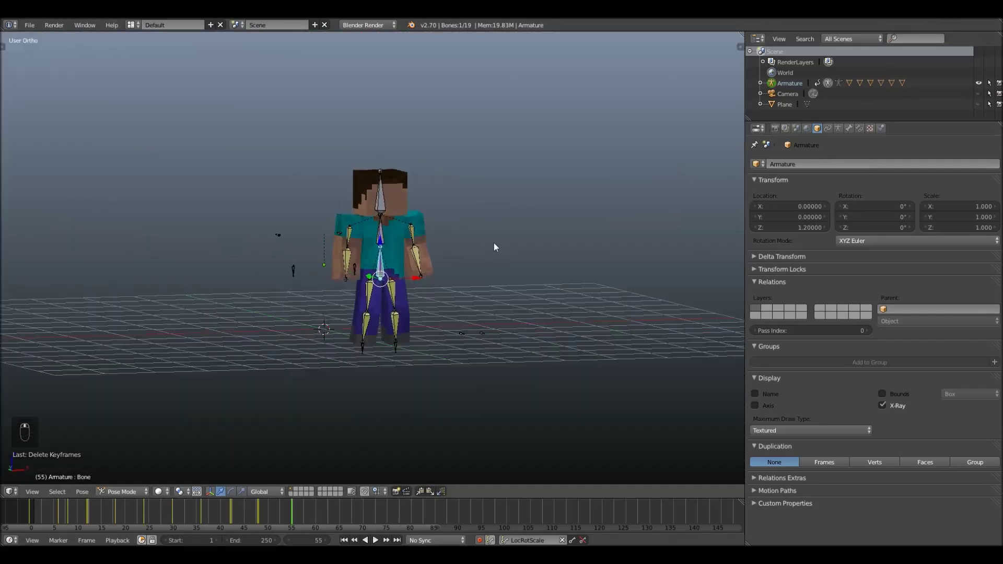
drag(536, 259, 168, 463)
drag(599, 315, 635, 326)
middle_click(655, 318)
drag(665, 315, 474, 313)
drag(480, 311, 536, 300)
drag(567, 308, 314, 237)
drag(140, 301, 391, 210)
drag(304, 204, 349, 245)
middle_click(333, 245)
drag(331, 249, 226, 382)
Play the walk cycle from the angled view, then stop back at frame 1
key(alt+a)
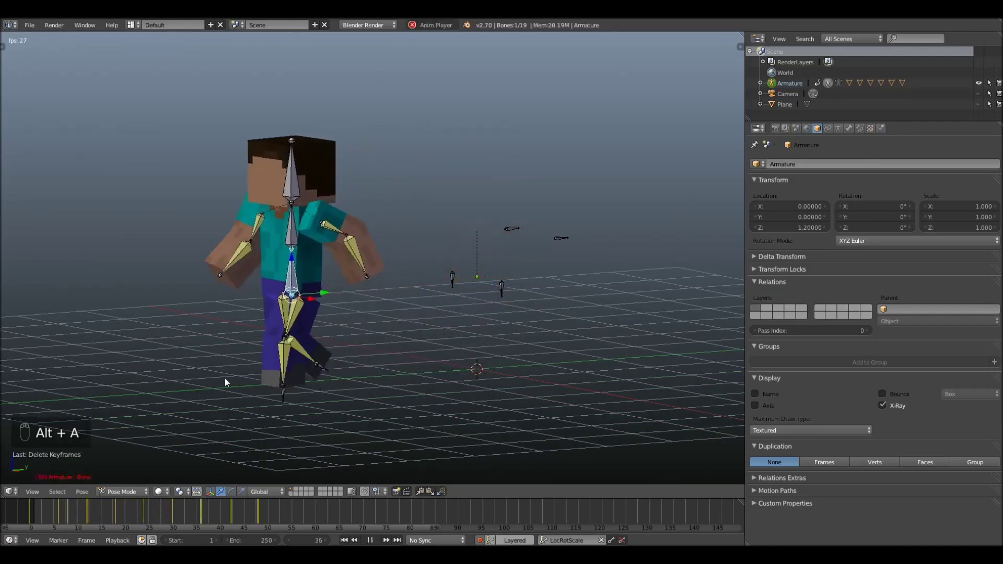
key(alt+a)
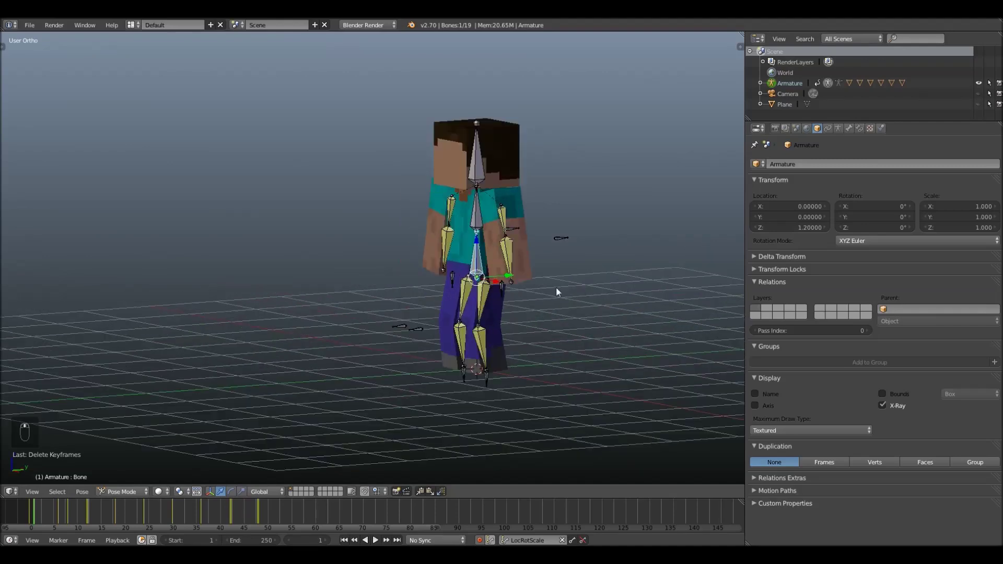
Tilt Steve's head to one side and bend his upper body over
drag(483, 226, 543, 228)
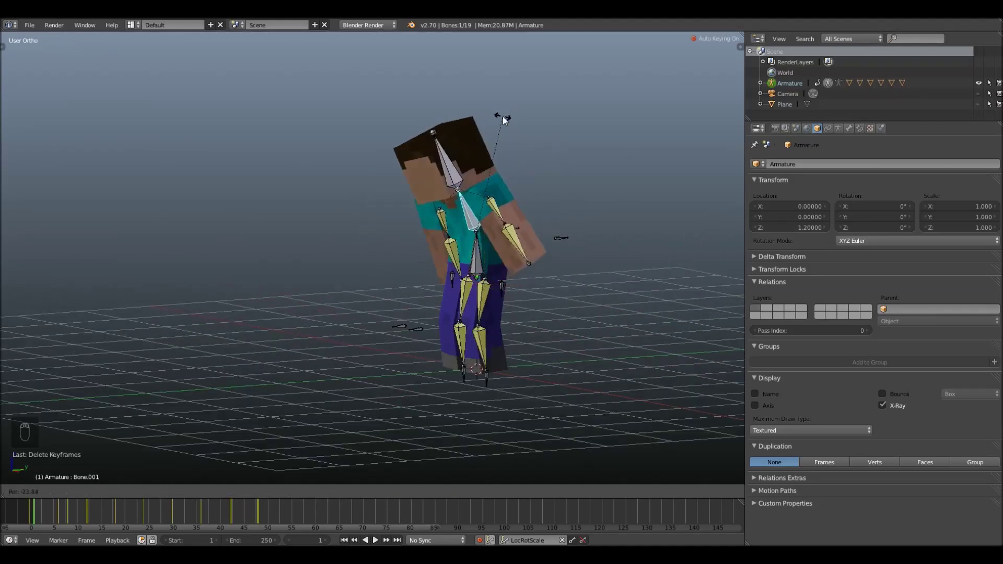
drag(525, 168, 531, 268)
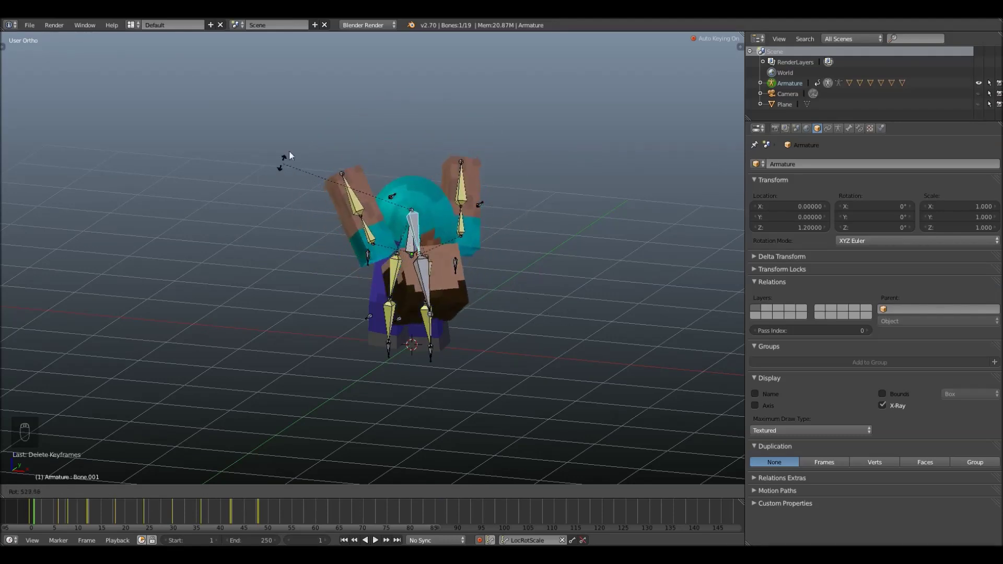
middle_click(495, 320)
Clear the bone rotations, deselect all bones, and return to the camera view
key(KP_1)
key(KP_0)
key(a)
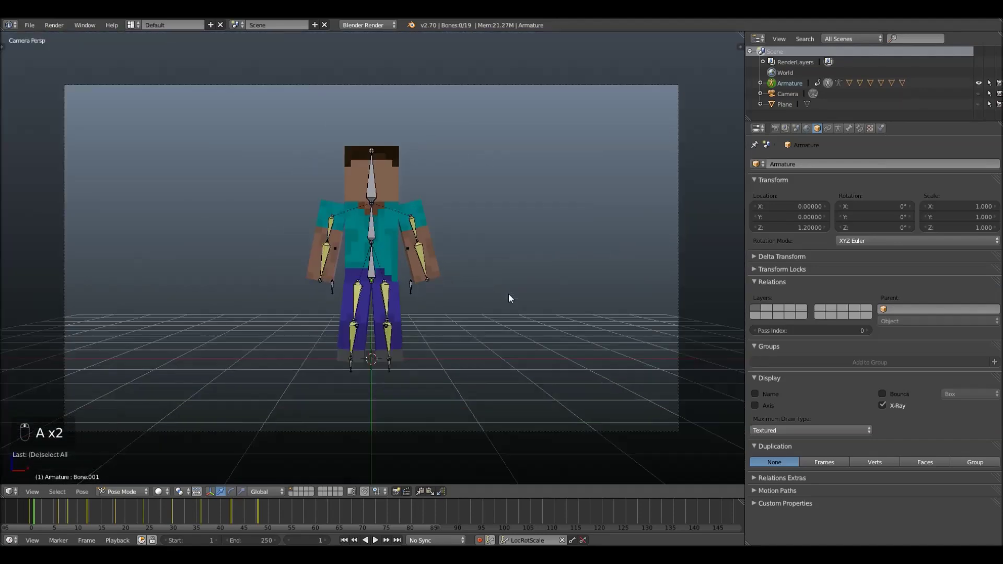
Leave the camera view and zoom in close on Steve's upper body
drag(510, 297, 469, 302)
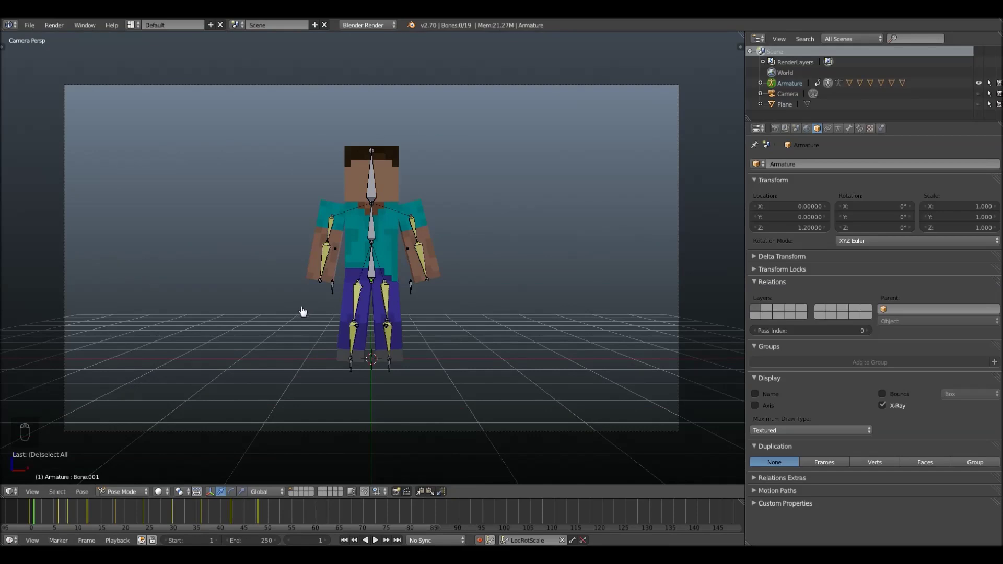
click(230, 299)
key(shift+c)
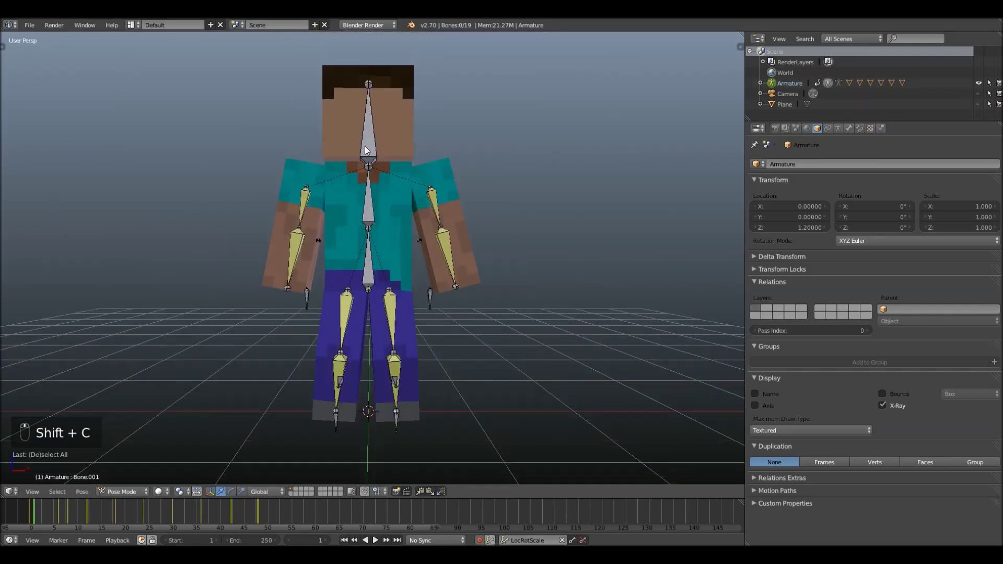
key(r)
Select Steve's head bone and start tilting it to one side
click(459, 147)
drag(456, 155, 477, 135)
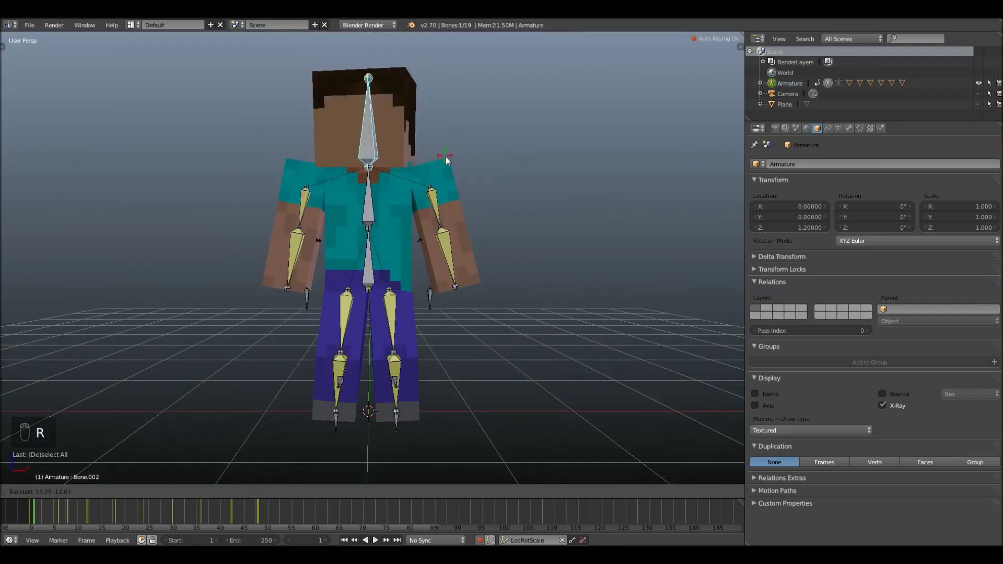